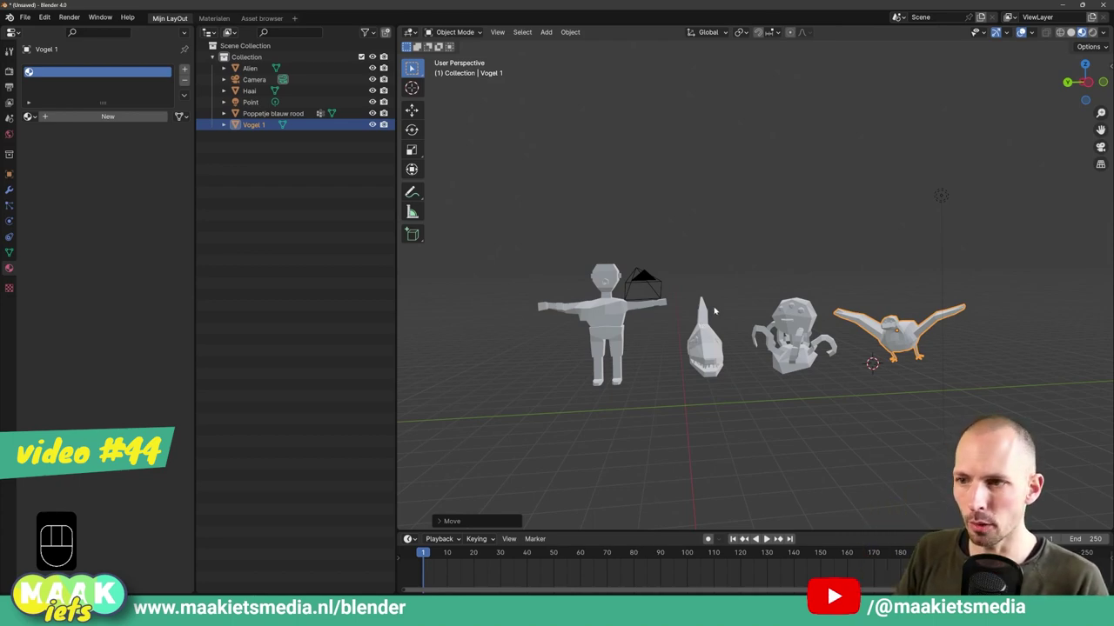
# Select the 'Poppetje blauw rood' doll figure as the active object for material work.
pyautogui.middleClick(762, 301)
pyautogui.middleClick(756, 298)
pyautogui.middleClick(715, 293)
pyautogui.middleClick(692, 291)
pyautogui.middleClick(725, 294)
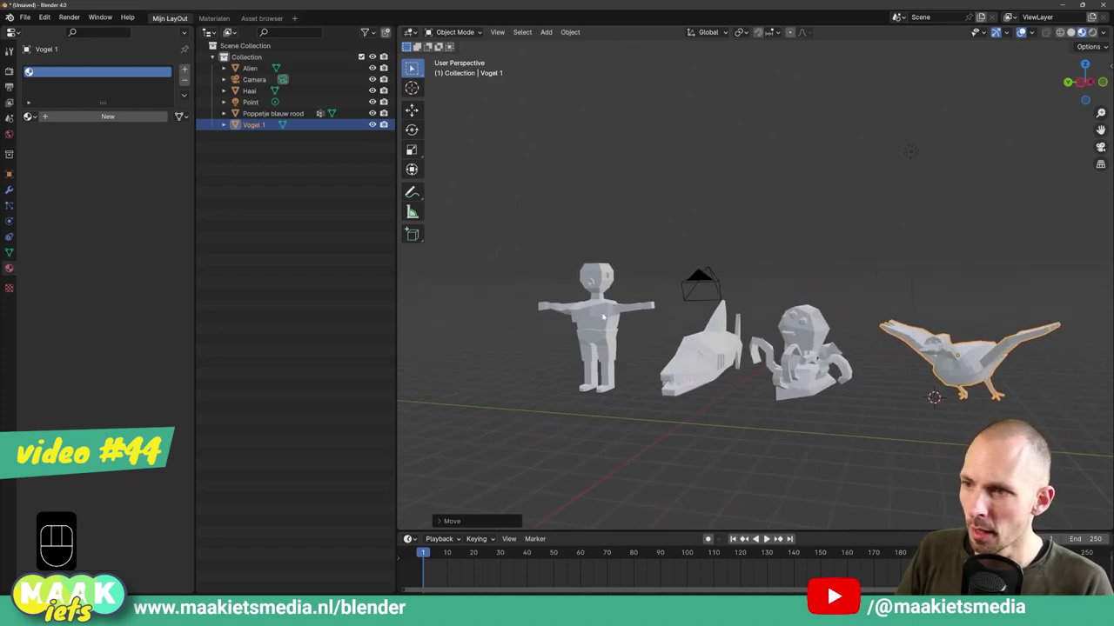
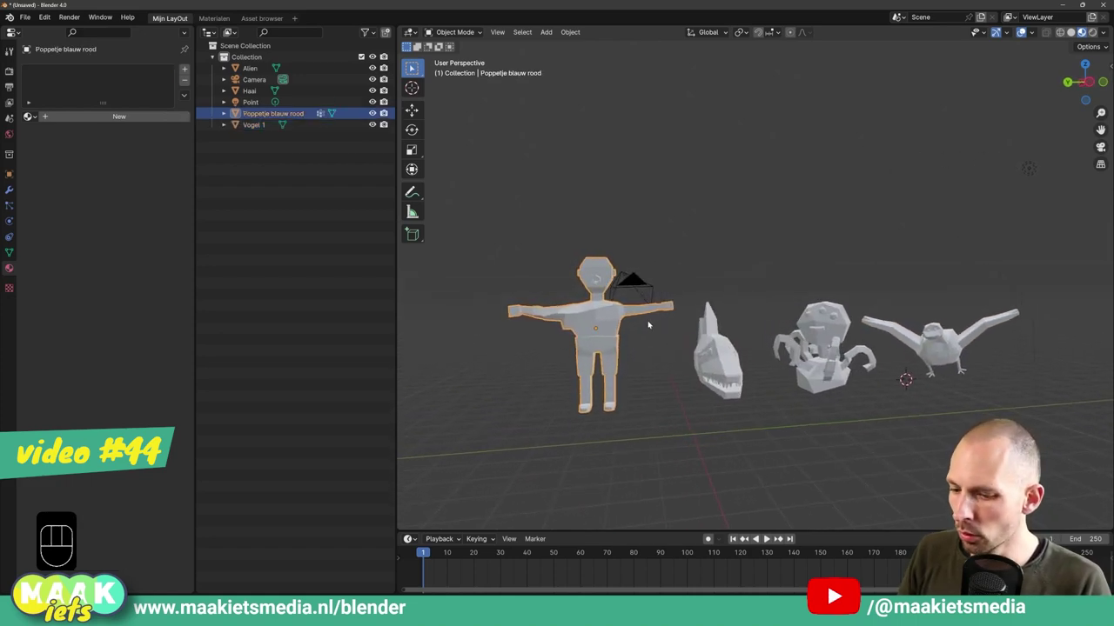
pyautogui.press('g')
pyautogui.click(613, 307)
pyautogui.press('ctrl+shift+a')
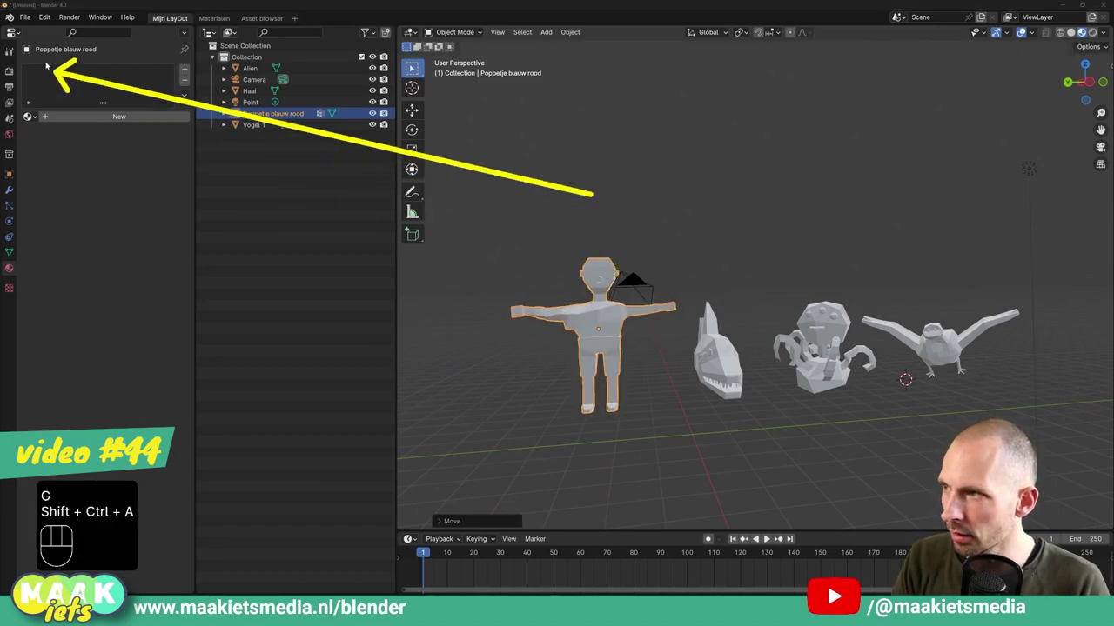
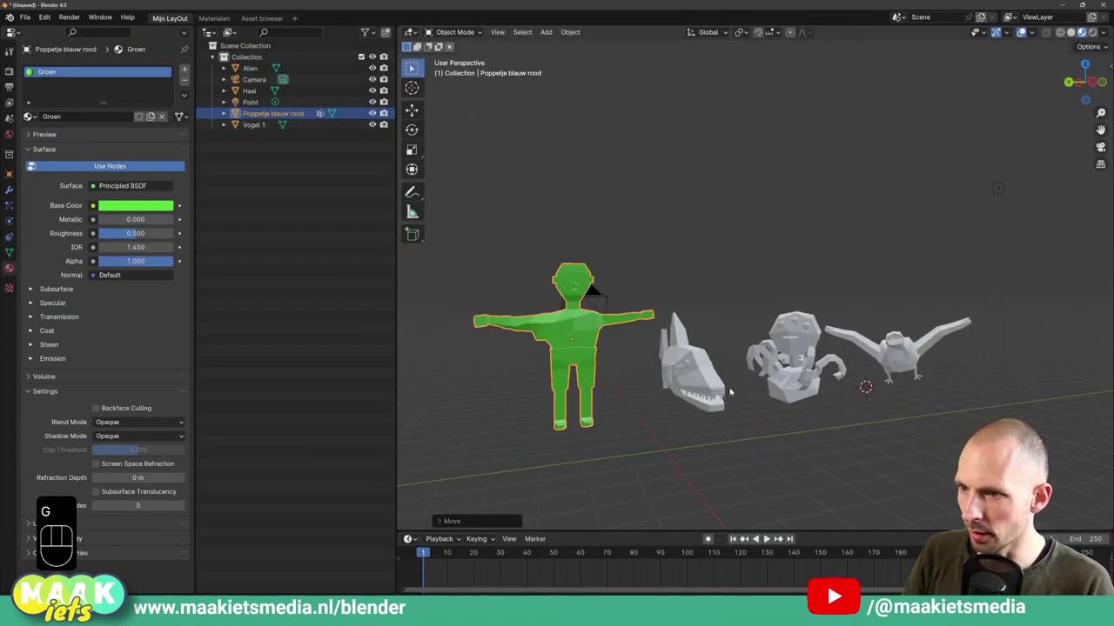
# Give the shark a yellow material and the alien a red material named 'Rood'.
pyautogui.click(112, 120)
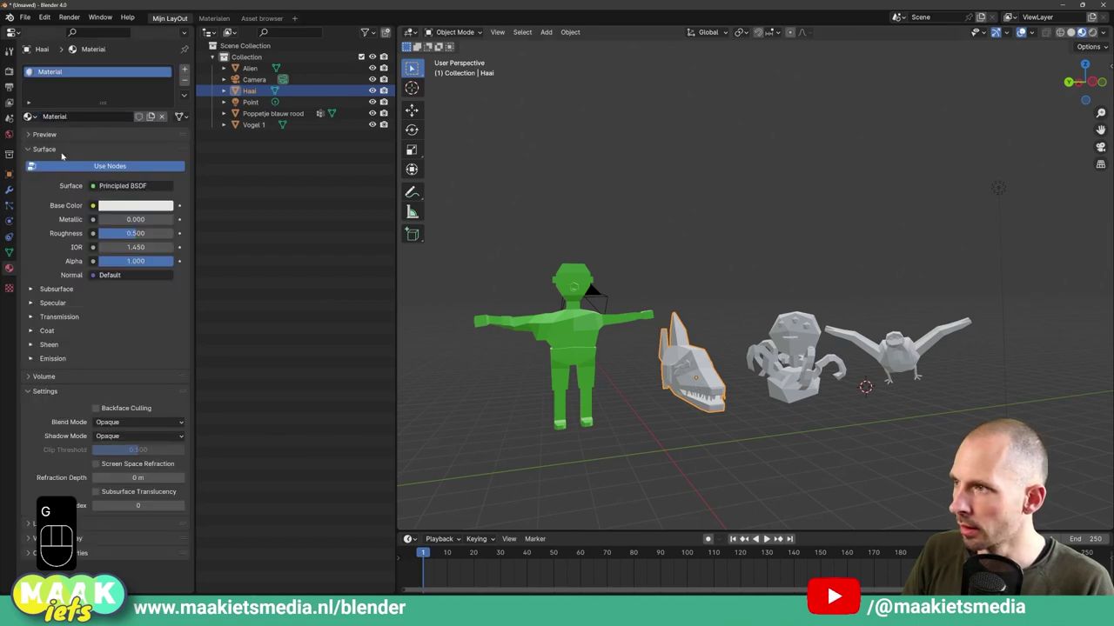
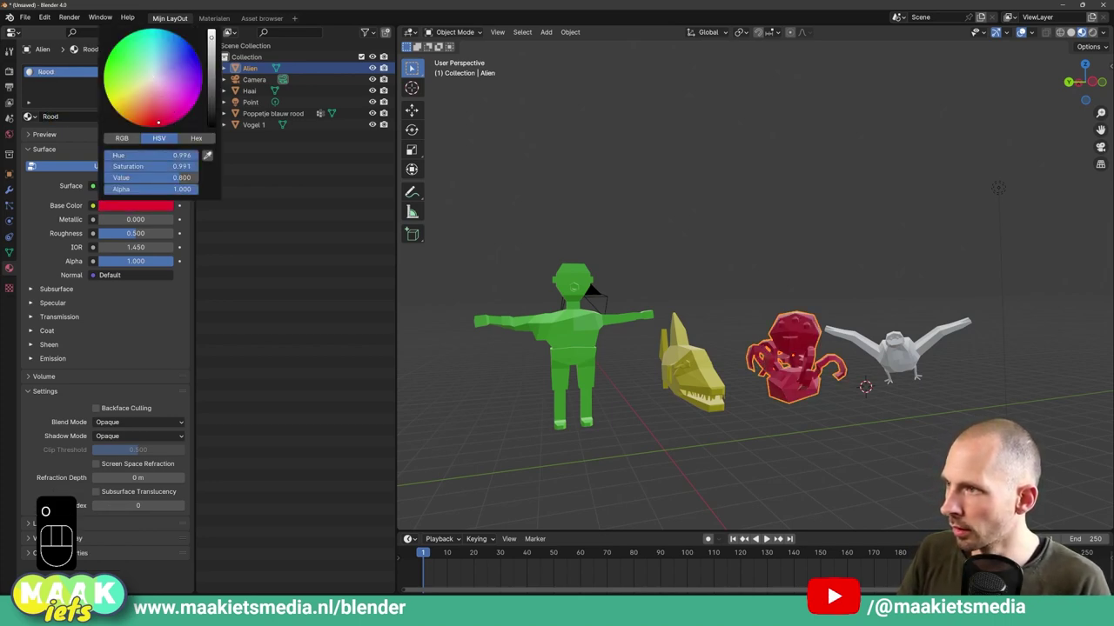
pyautogui.click(719, 245)
pyautogui.middleClick(743, 242)
pyautogui.moveTo(738, 251); pyautogui.dragTo(727, 250)
pyautogui.moveTo(710, 253); pyautogui.dragTo(691, 268)
pyautogui.middleClick(742, 282)
pyautogui.middleClick(721, 269)
pyautogui.middleClick(692, 274)
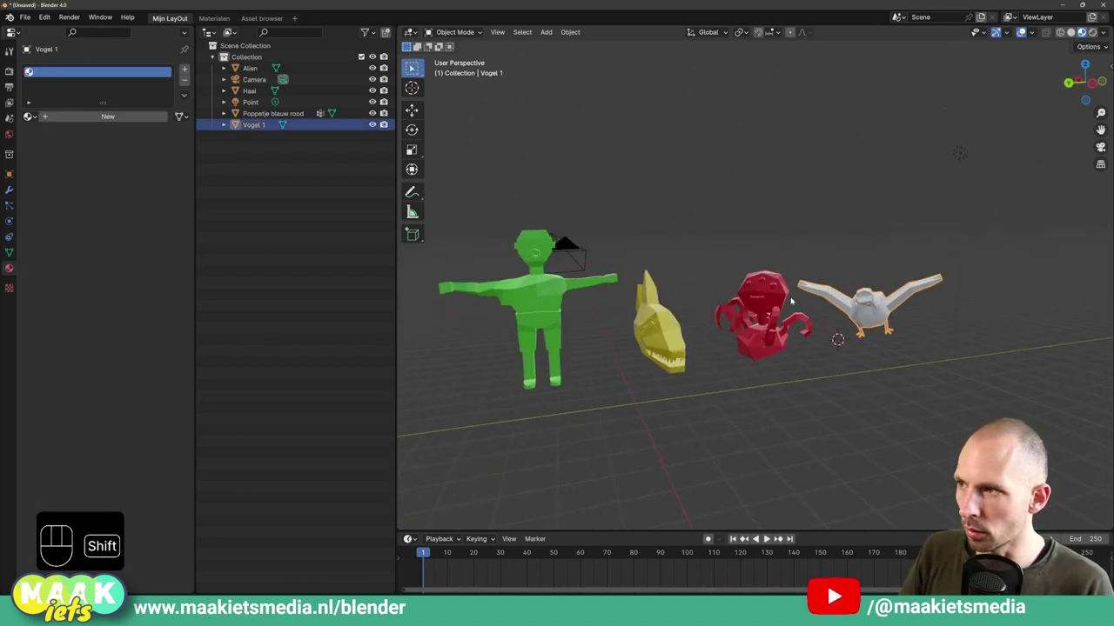
pyautogui.middleClick(794, 278)
pyautogui.moveTo(796, 269); pyautogui.dragTo(783, 268)
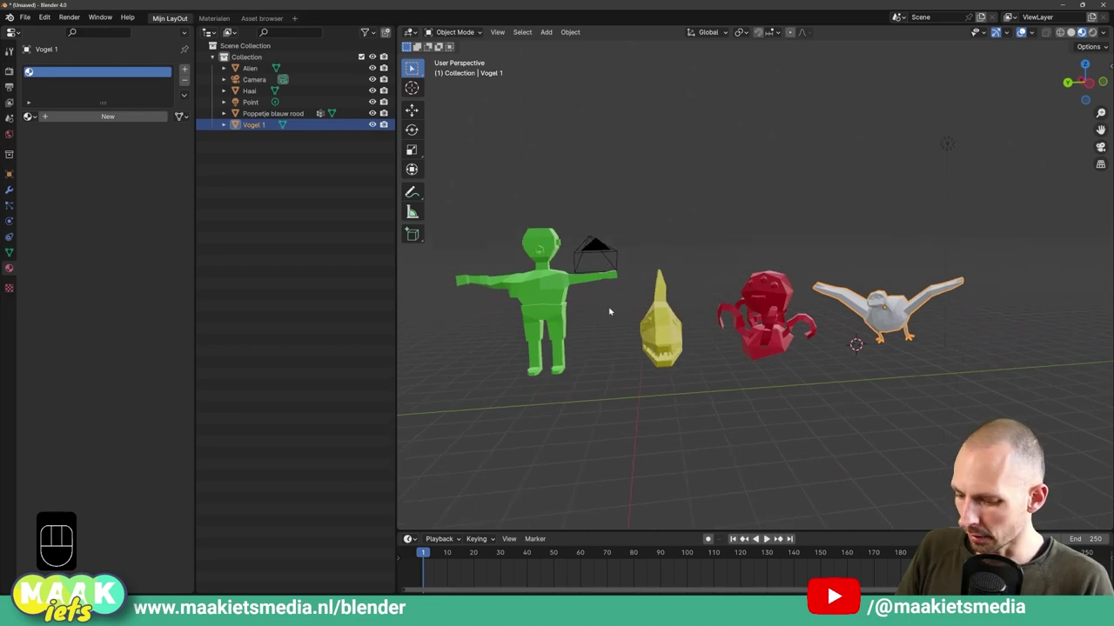
# Assign the existing Groen material to Vogel 1 and move the bird up above the others.
pyautogui.press('g')
pyautogui.click(829, 317)
pyautogui.press('ctrl+shift+a')
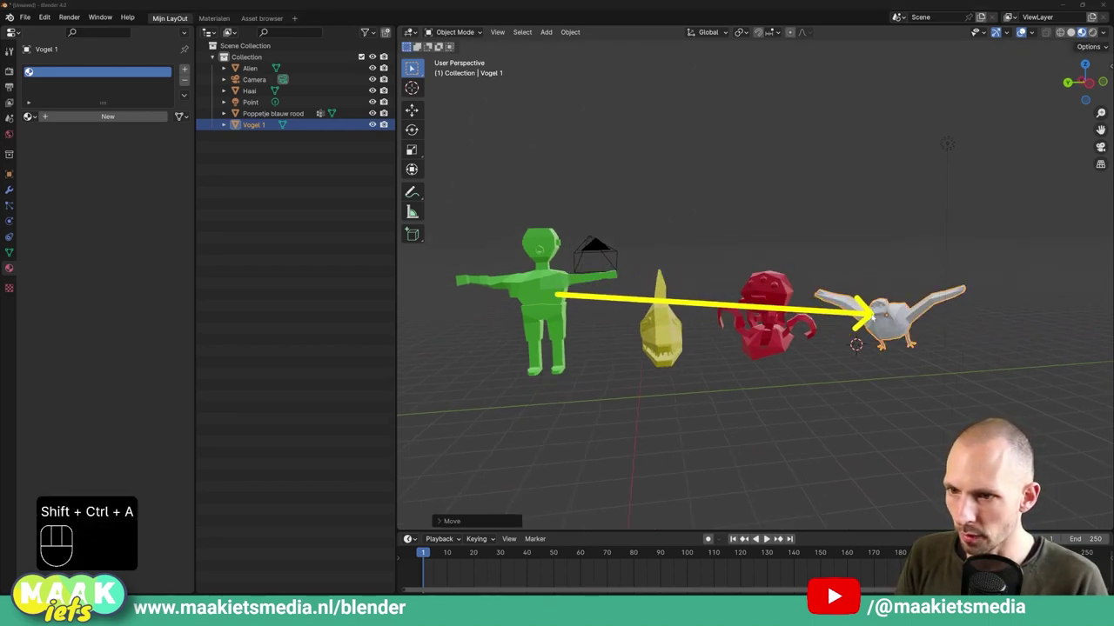
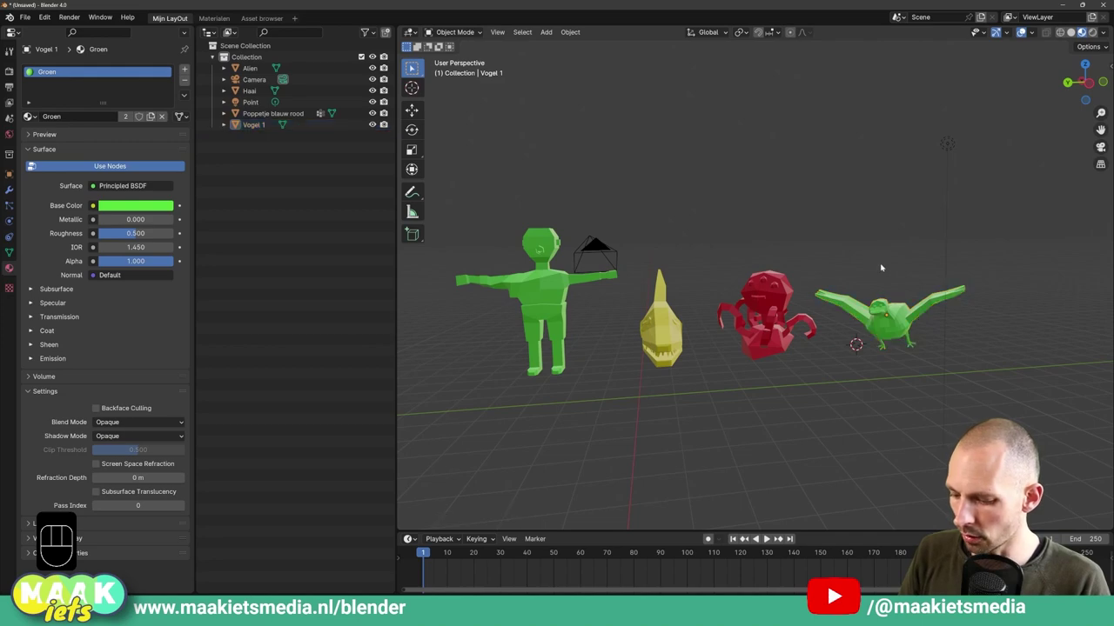
pyautogui.press('g')
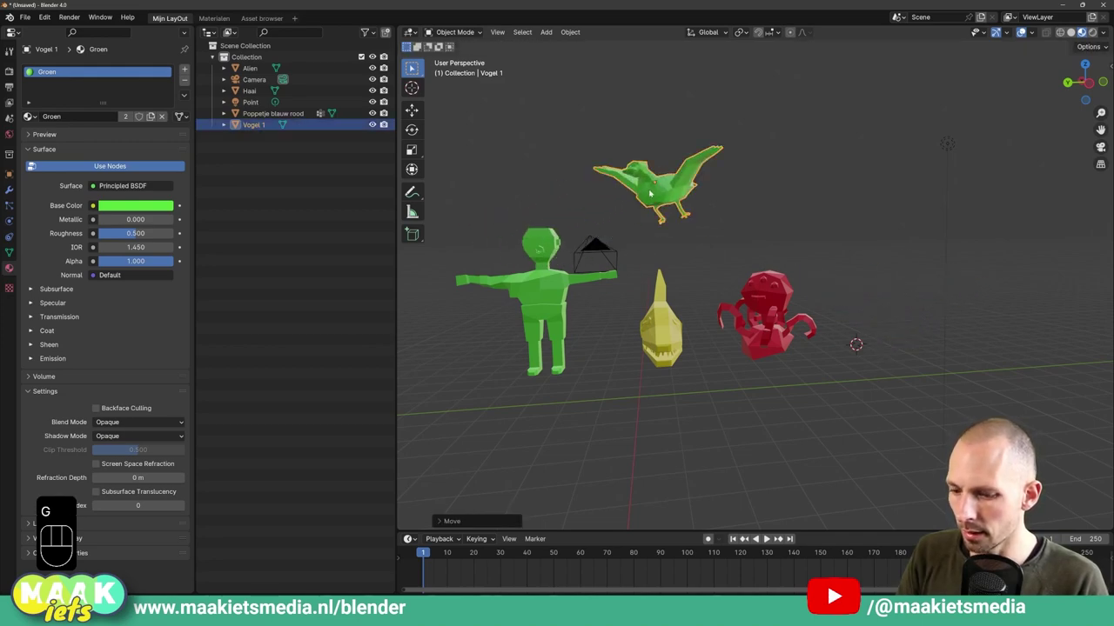
pyautogui.press('ctrl+shift+a')
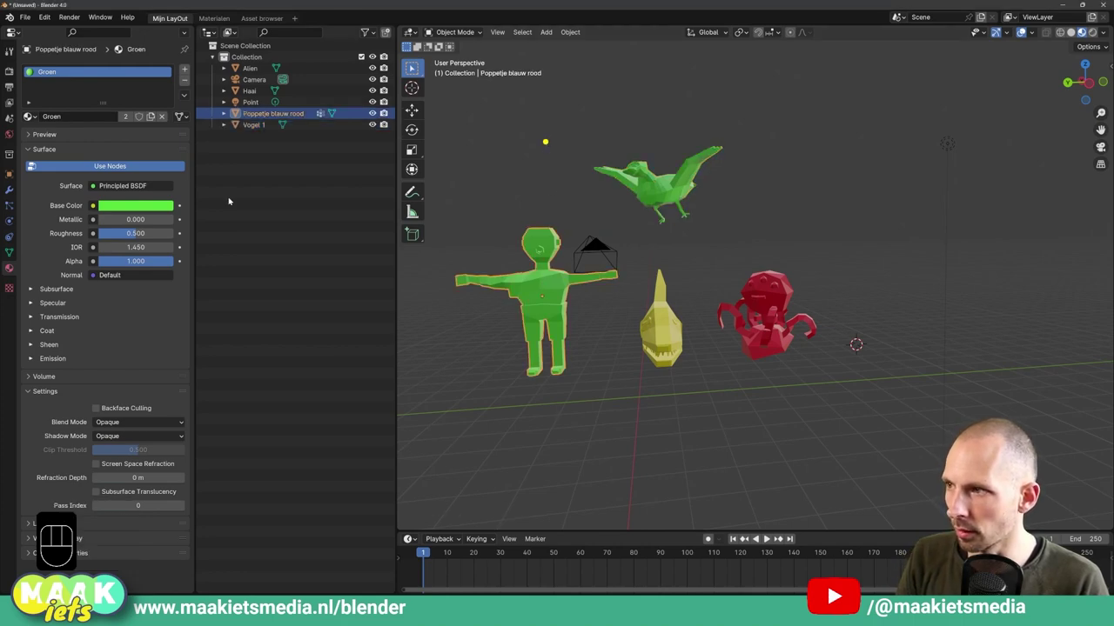
# Change the shared Groen base colour to blue so doll and bird both update.
pyautogui.click(143, 205)
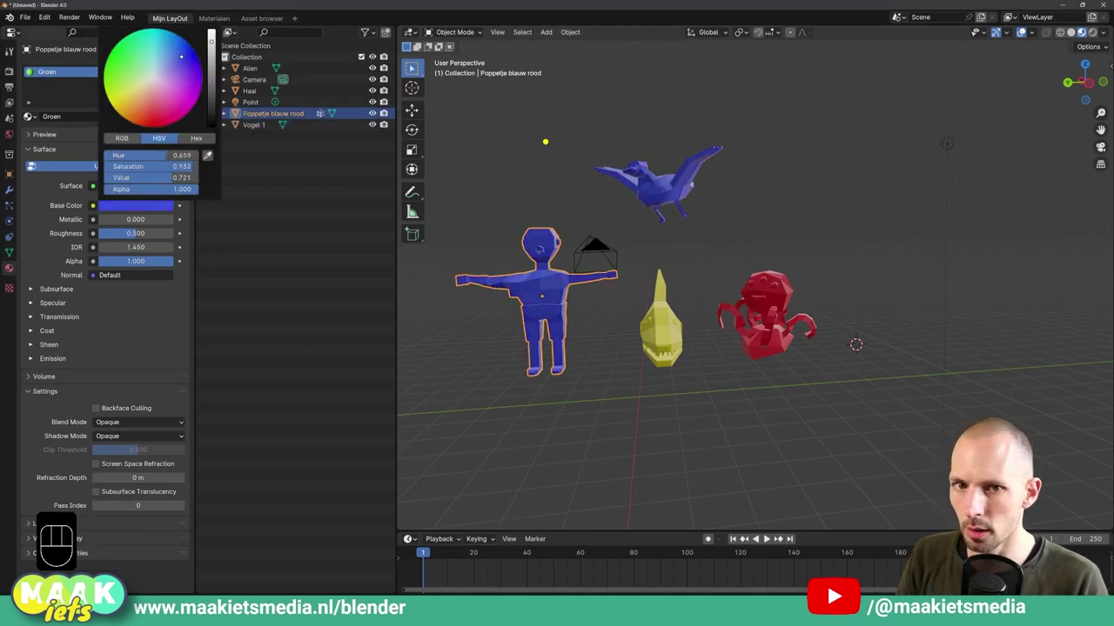
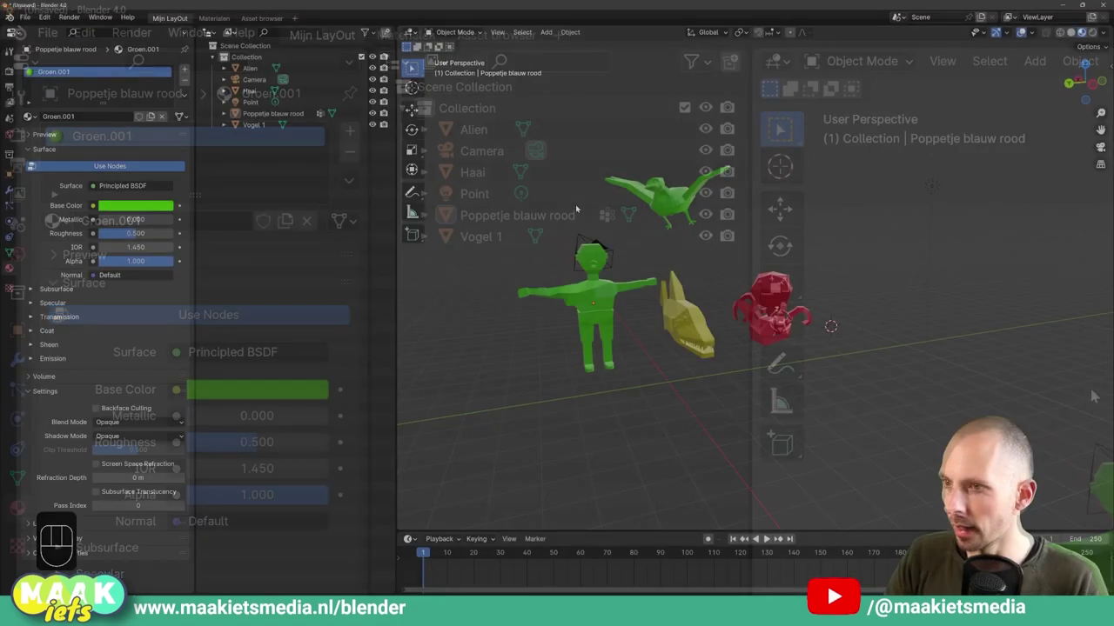
# Recolour the doll's own Groen.001 to yellow-green and move the bird back beside the alien.
pyautogui.middleClick(749, 272)
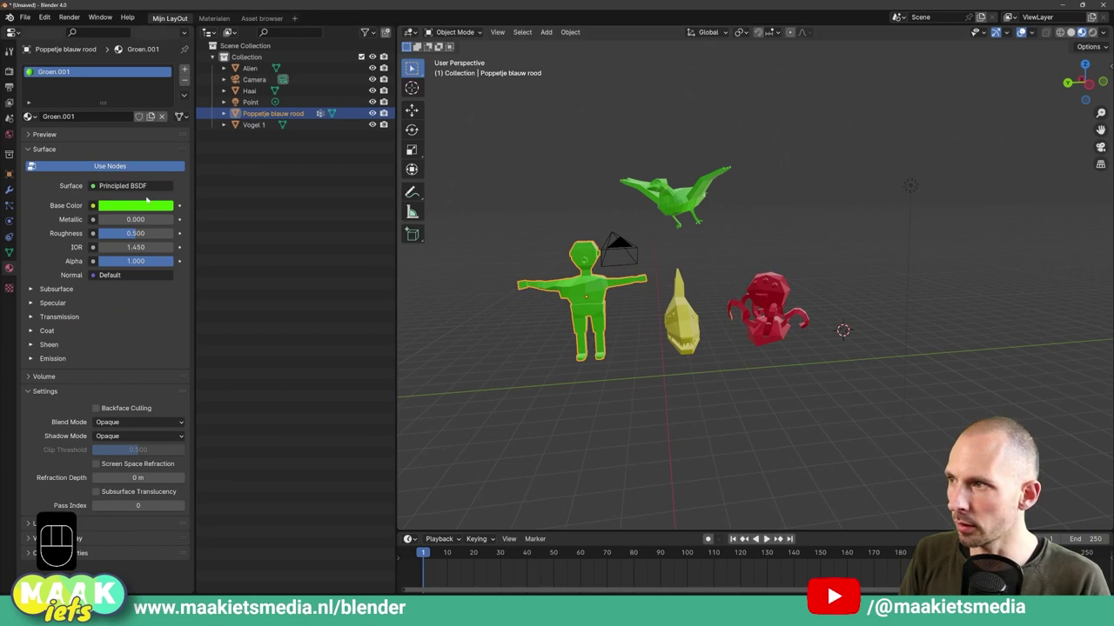
pyautogui.click(140, 206)
pyautogui.click(158, 208)
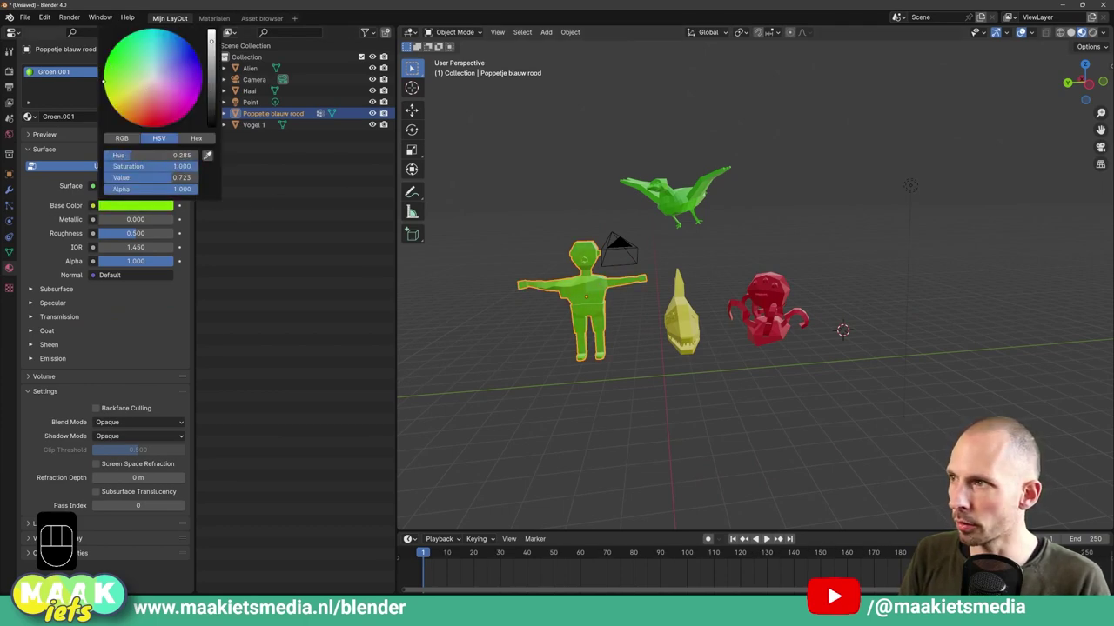
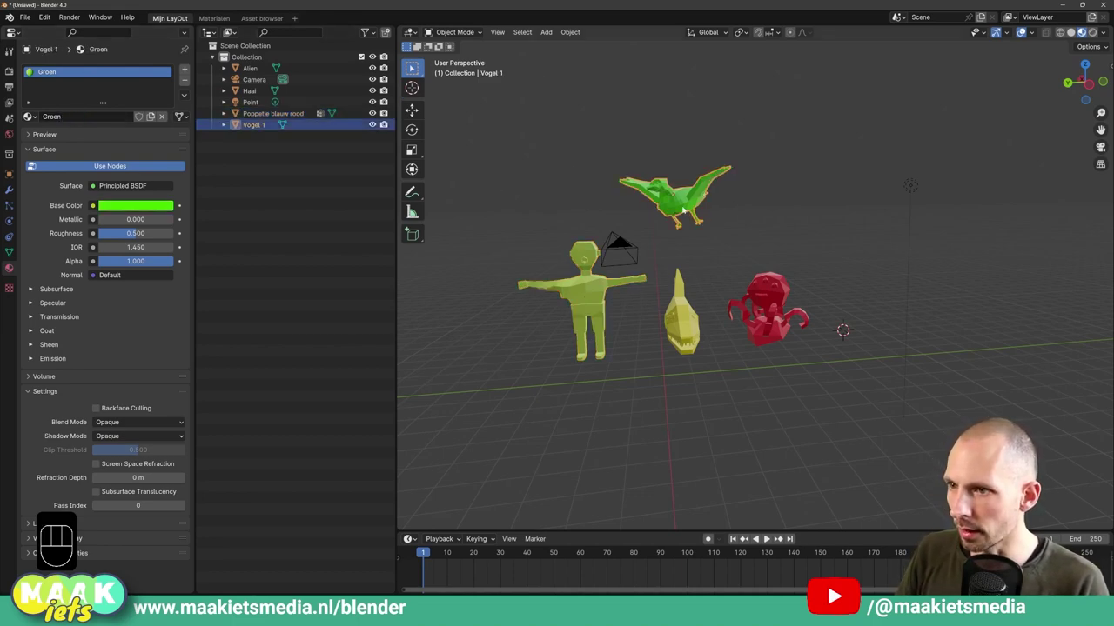
pyautogui.press('g')
pyautogui.click(869, 290)
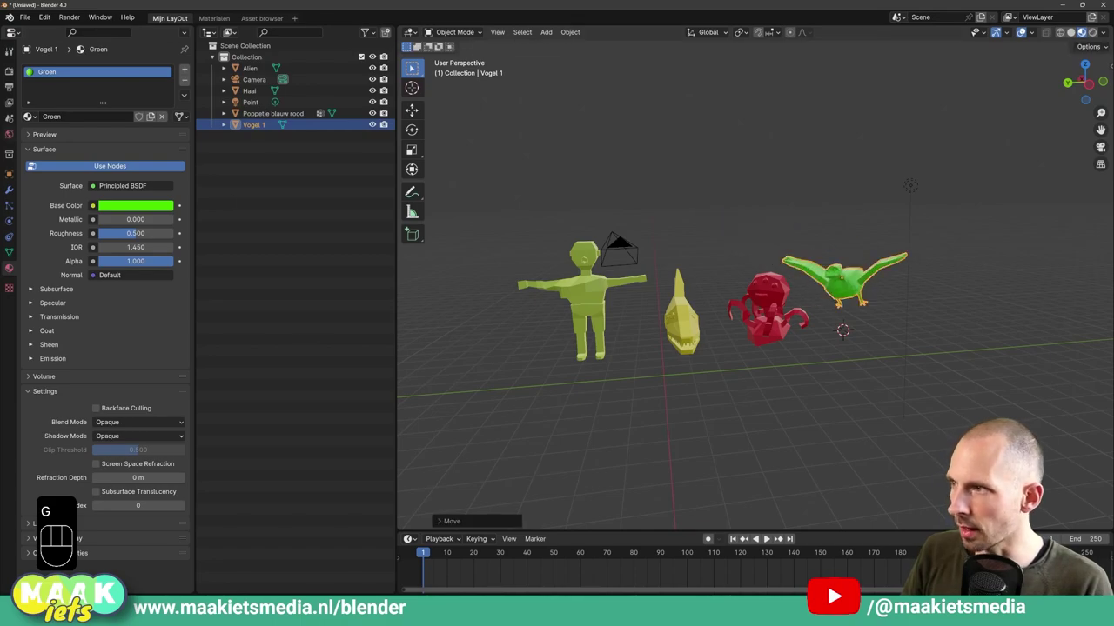
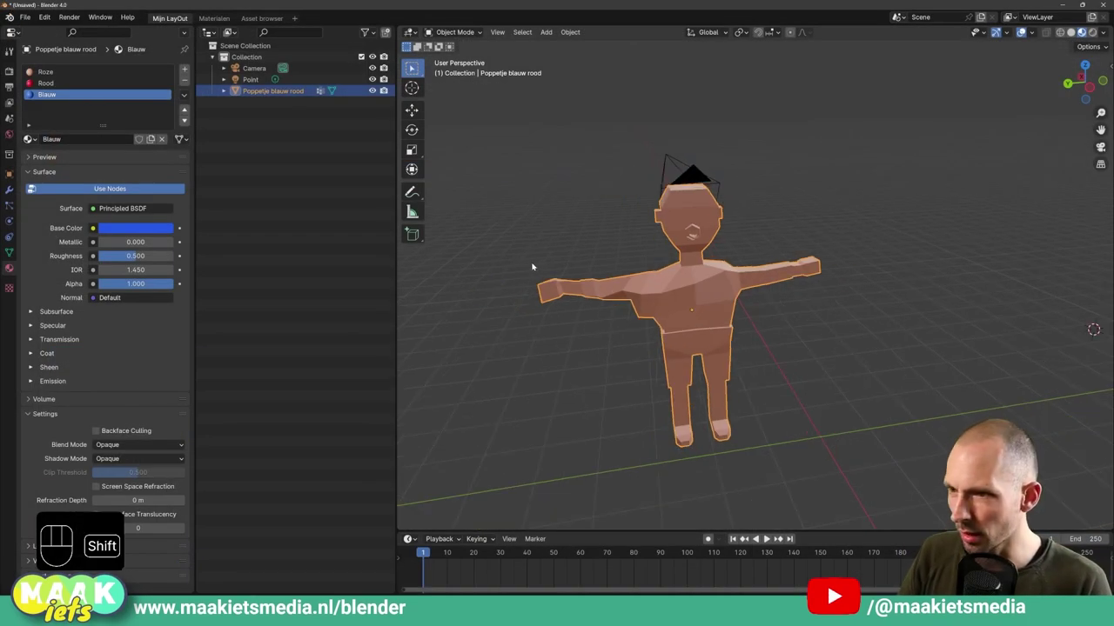
# Make the doll's Rood material slot active, viewing the doll's face.
pyautogui.middleClick(618, 272)
pyautogui.moveTo(608, 261); pyautogui.dragTo(608, 251)
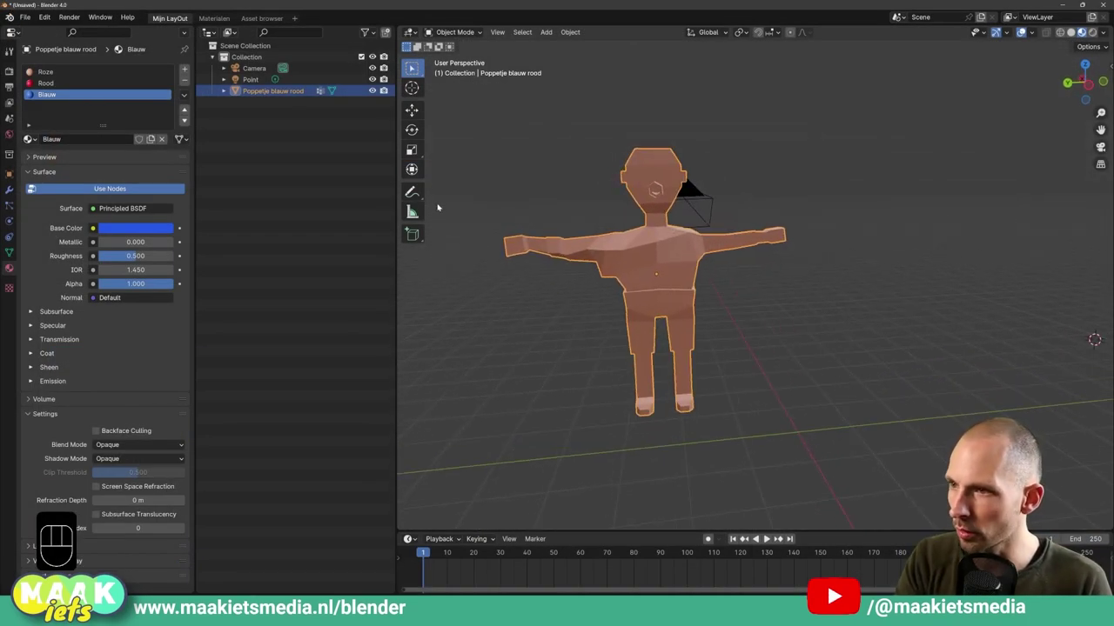
pyautogui.press('ctrl+shift+a')
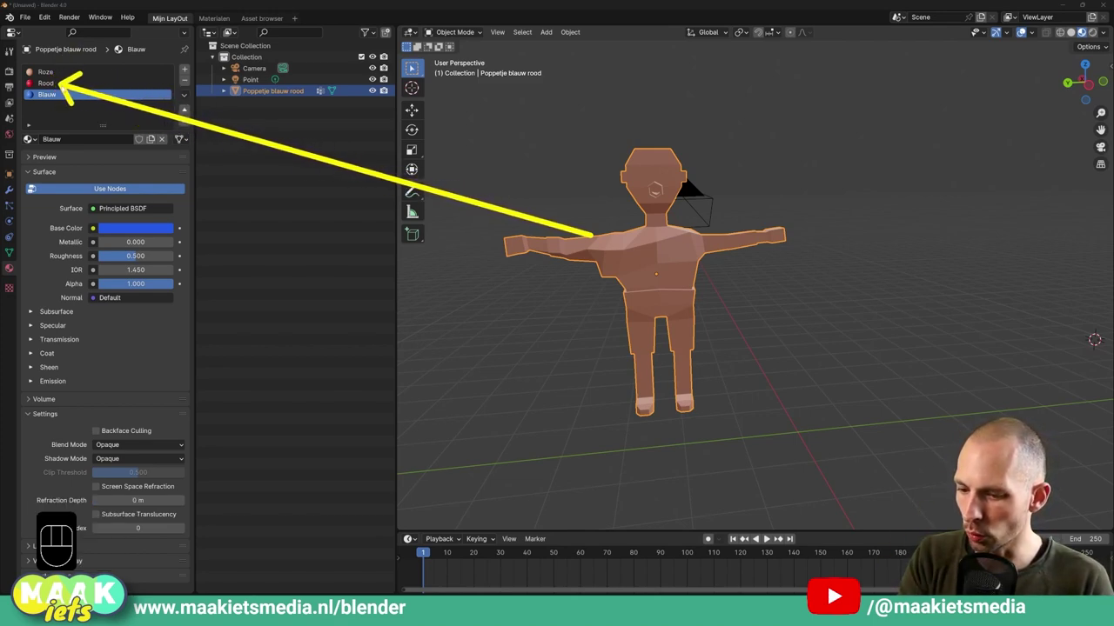
pyautogui.click(58, 73)
pyautogui.click(54, 83)
pyautogui.middleClick(835, 341)
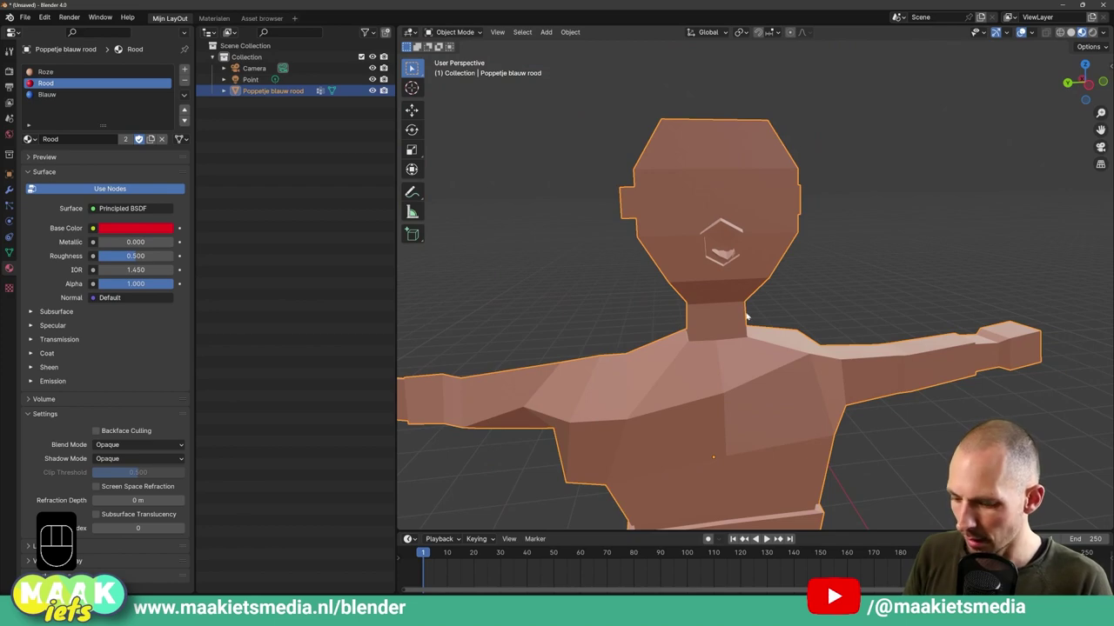
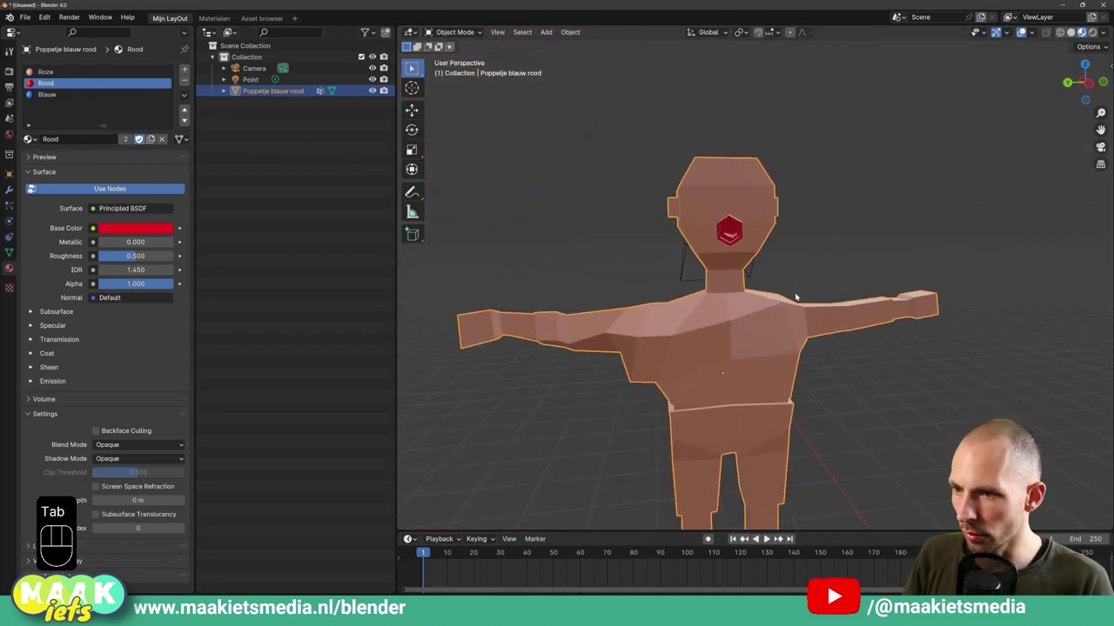
# Assign the Blauw material to the doll's pelvis and upper-leg faces as swim trunks.
pyautogui.moveTo(788, 298); pyautogui.dragTo(798, 264)
pyautogui.press('Tab')
pyautogui.press('l')
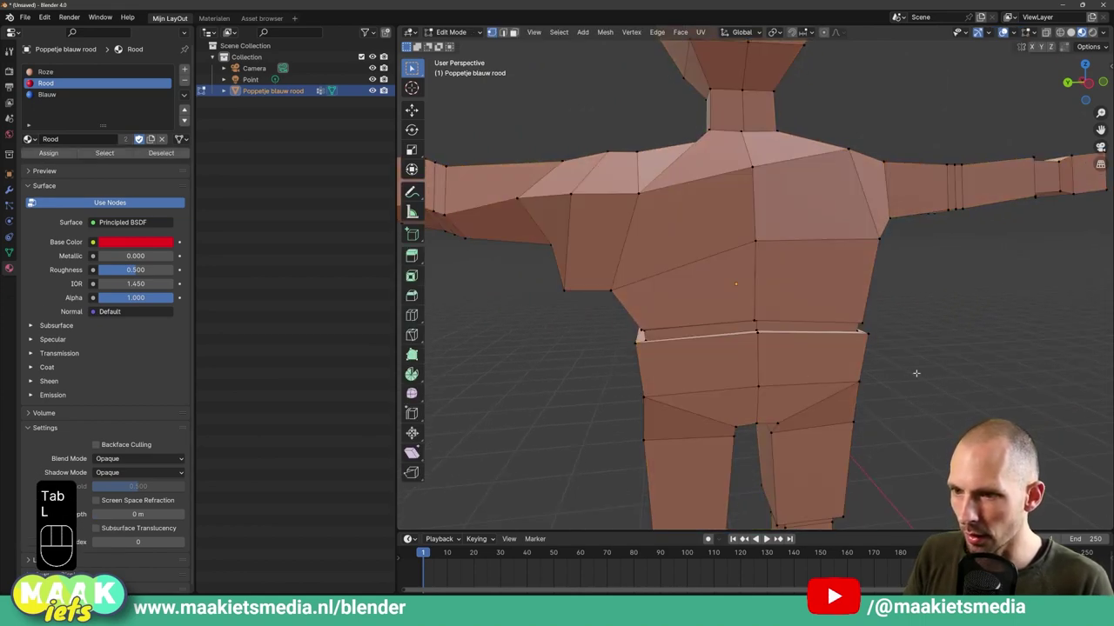
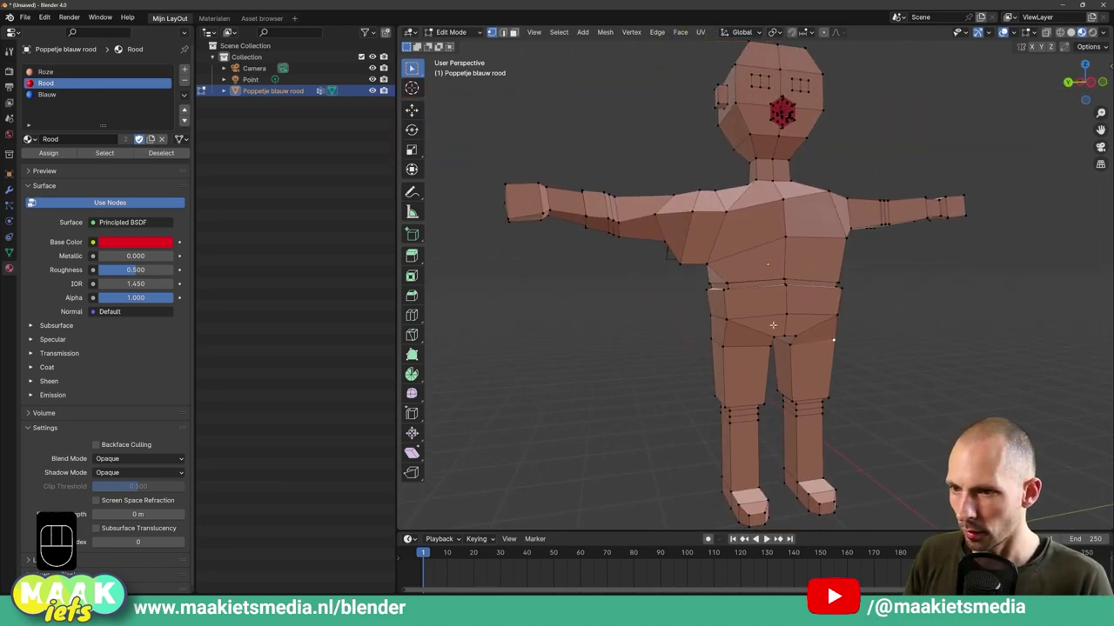
pyautogui.press('c')
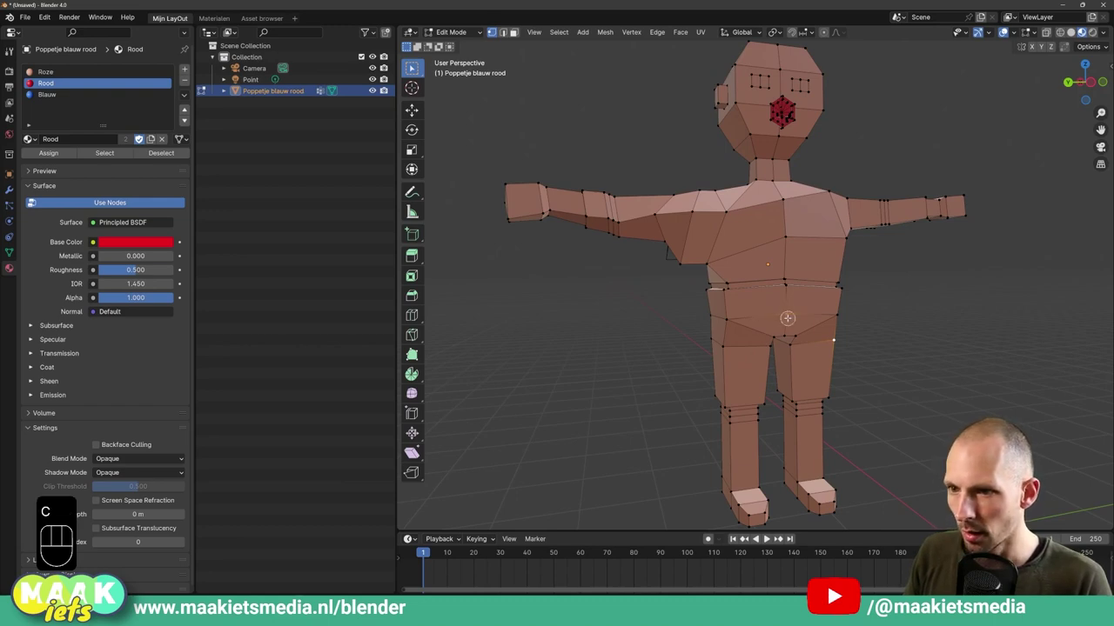
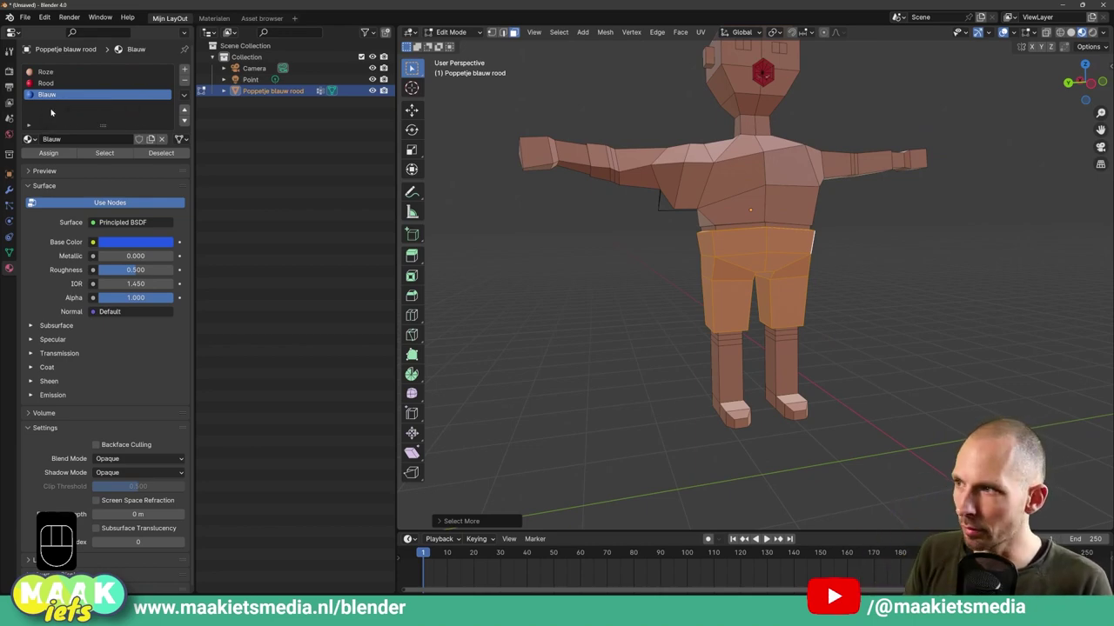
pyautogui.click(55, 154)
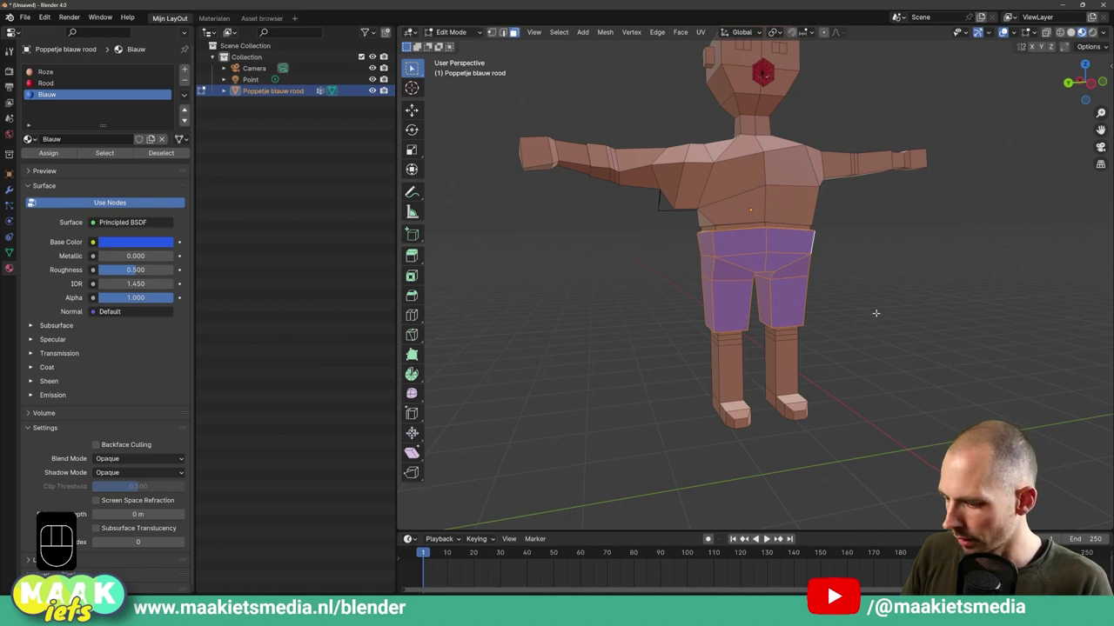
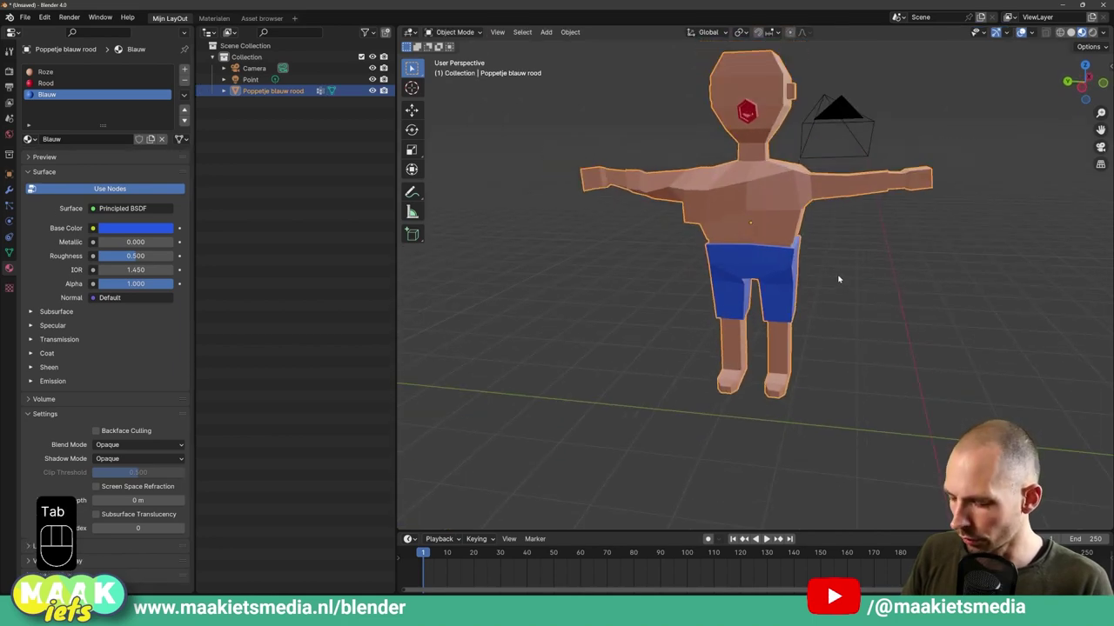
# Orbit and zoom around the finished doll to inspect its skin, red mouth and blue trunks.
pyautogui.moveTo(750, 252); pyautogui.dragTo(657, 273)
pyautogui.moveTo(662, 275); pyautogui.dragTo(681, 280)
pyautogui.moveTo(700, 287); pyautogui.dragTo(748, 281)
pyautogui.middleClick(699, 268)
pyautogui.middleClick(679, 260)
pyautogui.middleClick(708, 255)
pyautogui.moveTo(748, 254); pyautogui.dragTo(768, 261)
pyautogui.moveTo(735, 272); pyautogui.dragTo(667, 284)
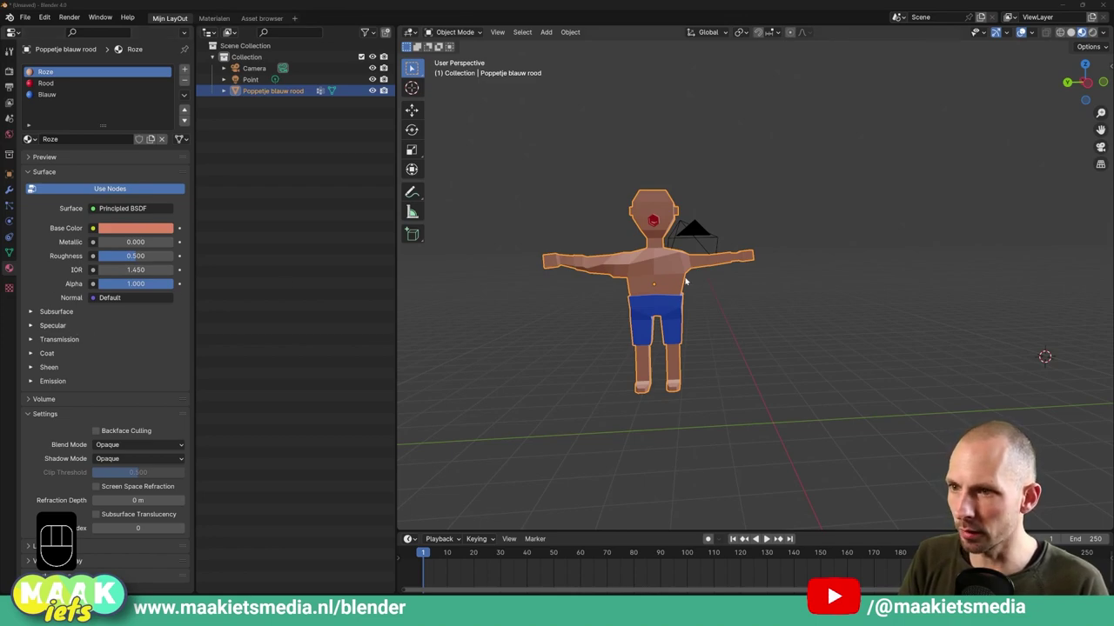
pyautogui.moveTo(674, 275); pyautogui.dragTo(733, 285)
pyautogui.moveTo(709, 301); pyautogui.dragTo(685, 279)
pyautogui.moveTo(692, 275); pyautogui.dragTo(716, 278)
pyautogui.middleClick(657, 275)
pyautogui.moveTo(651, 272); pyautogui.dragTo(710, 264)
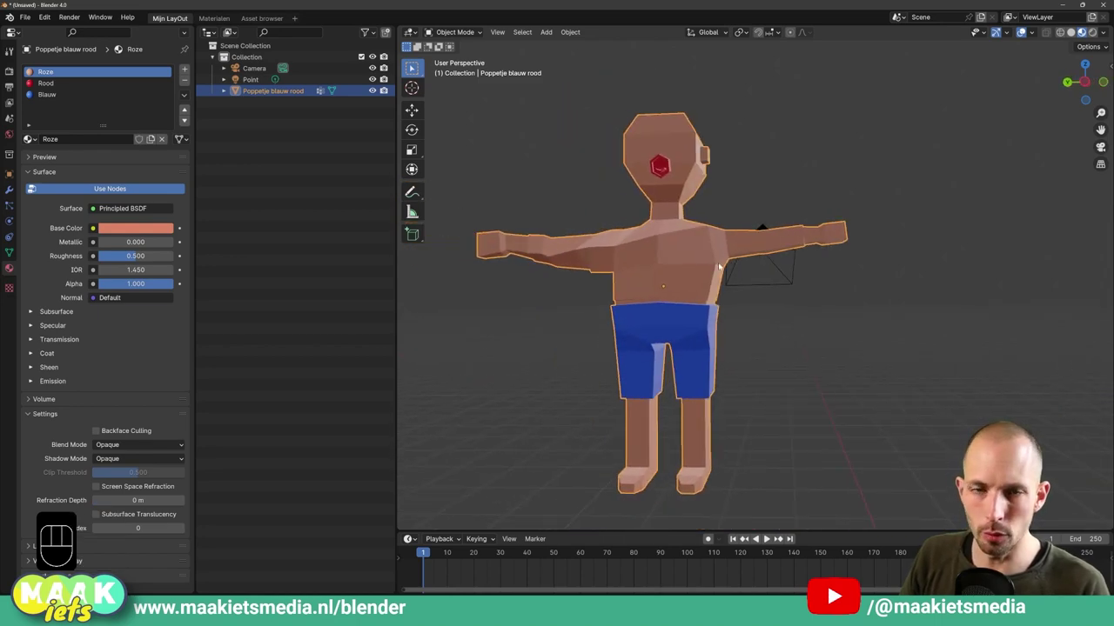
pyautogui.middleClick(665, 266)
pyautogui.middleClick(675, 266)
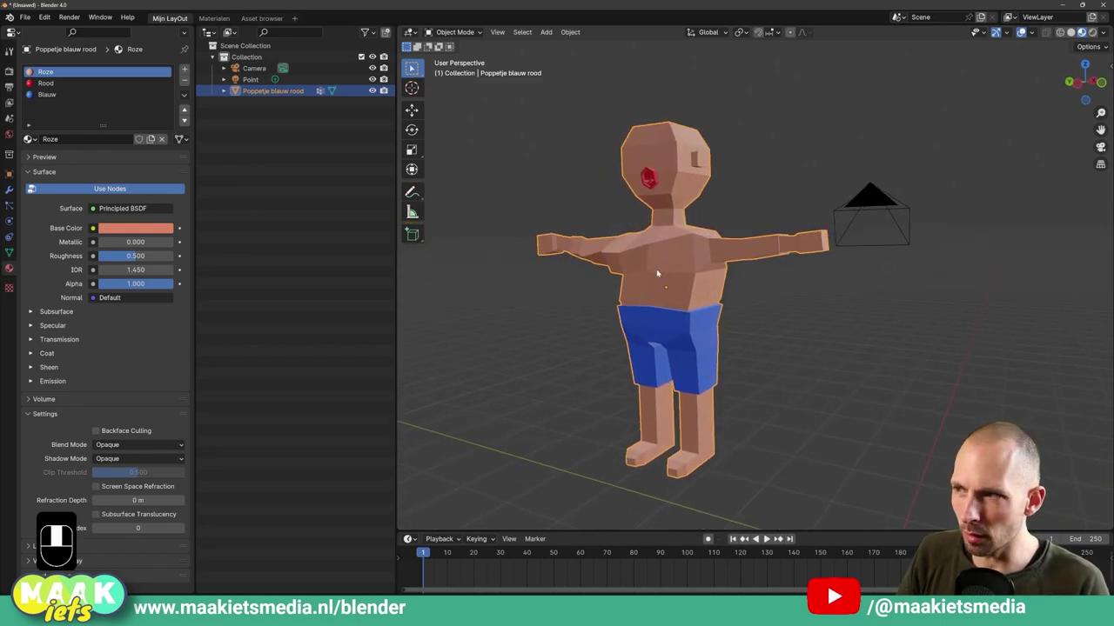
pyautogui.moveTo(673, 264); pyautogui.dragTo(687, 250)
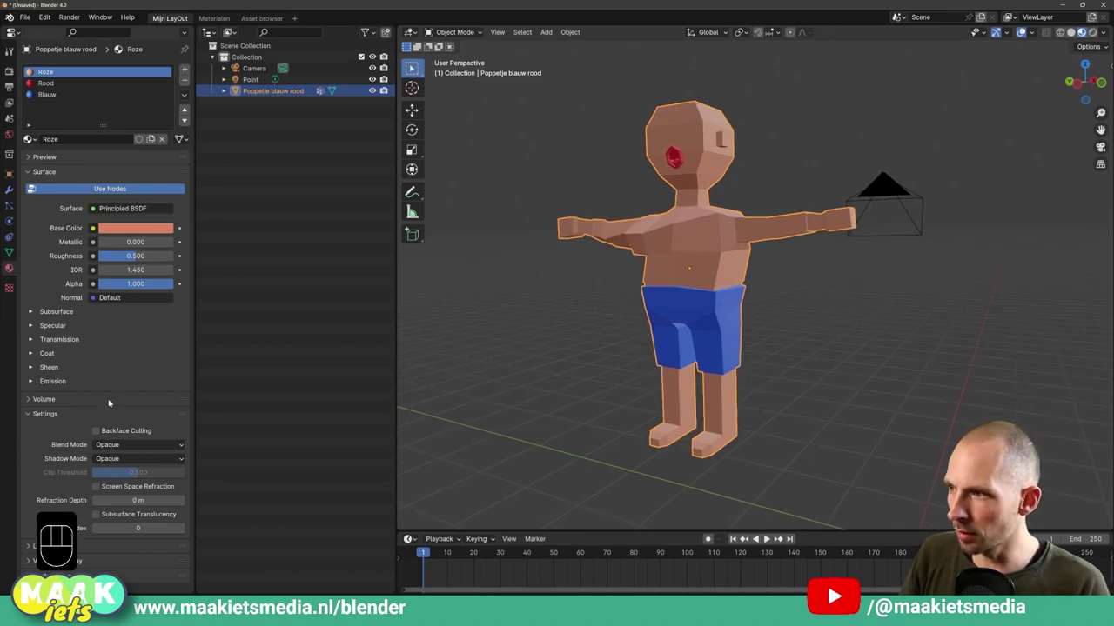
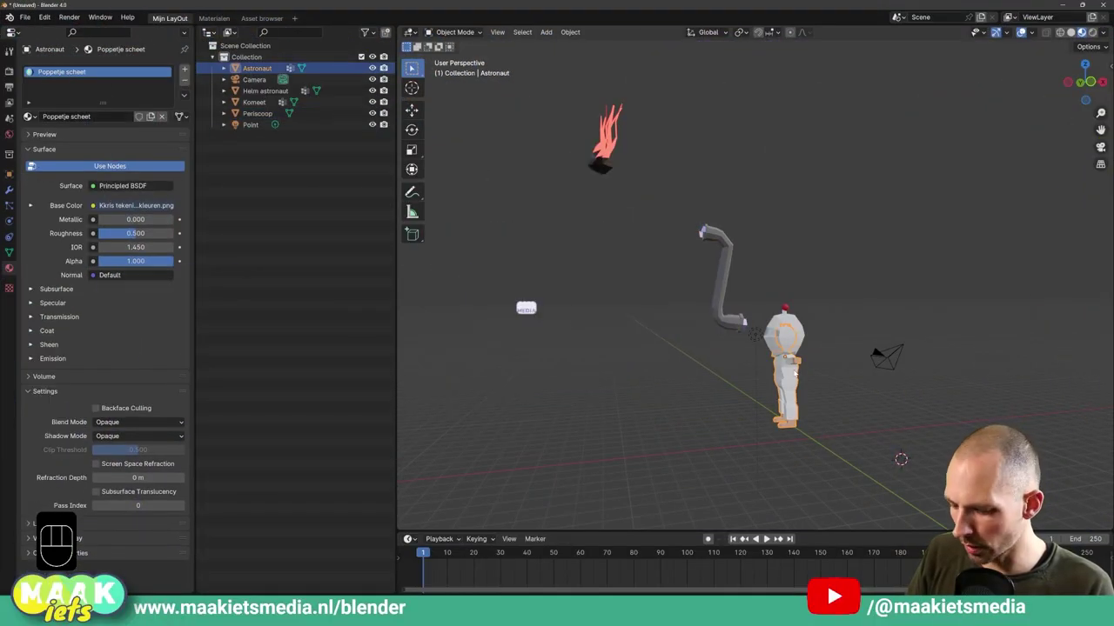
# Select the Periscoop object and frame it closely in the viewport.
pyautogui.press('g')
pyautogui.click(803, 376)
pyautogui.click(722, 299)
pyautogui.press('g')
pyautogui.click(721, 297)
pyautogui.click(597, 163)
pyautogui.press('g')
pyautogui.click(596, 164)
pyautogui.middleClick(733, 294)
pyautogui.click(712, 284)
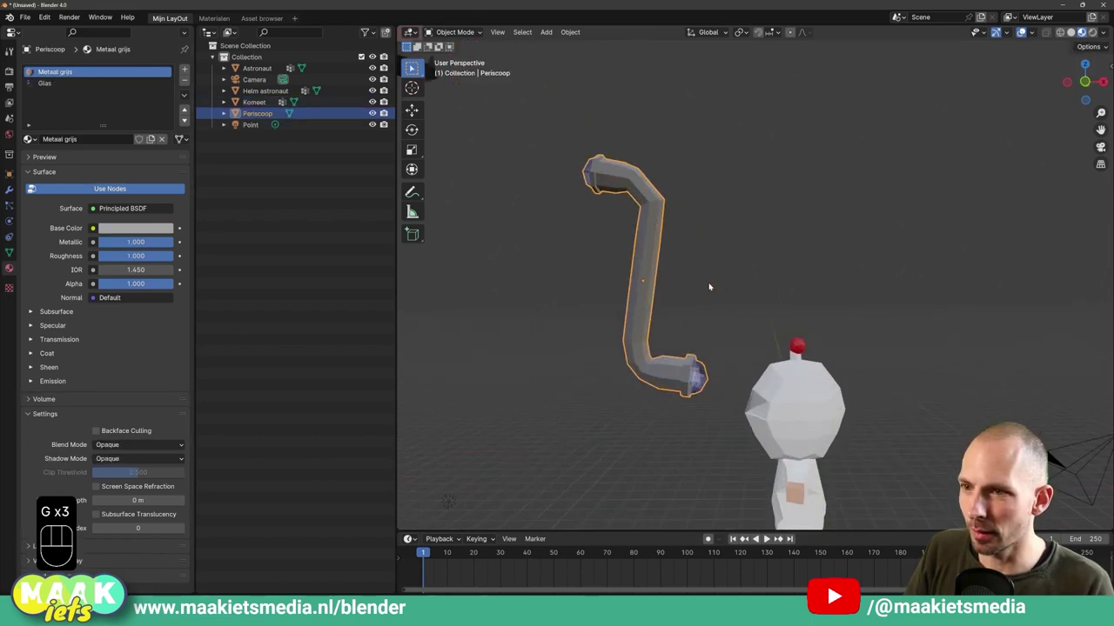
pyautogui.middleClick(695, 301)
pyautogui.moveTo(687, 281); pyautogui.dragTo(713, 277)
pyautogui.middleClick(698, 289)
pyautogui.middleClick(718, 287)
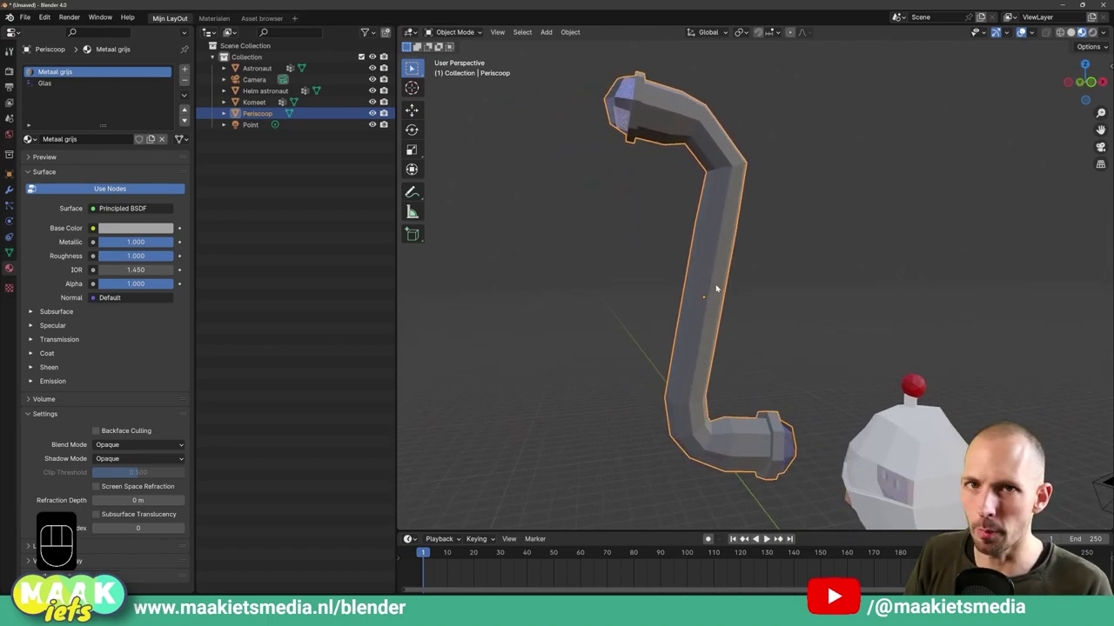
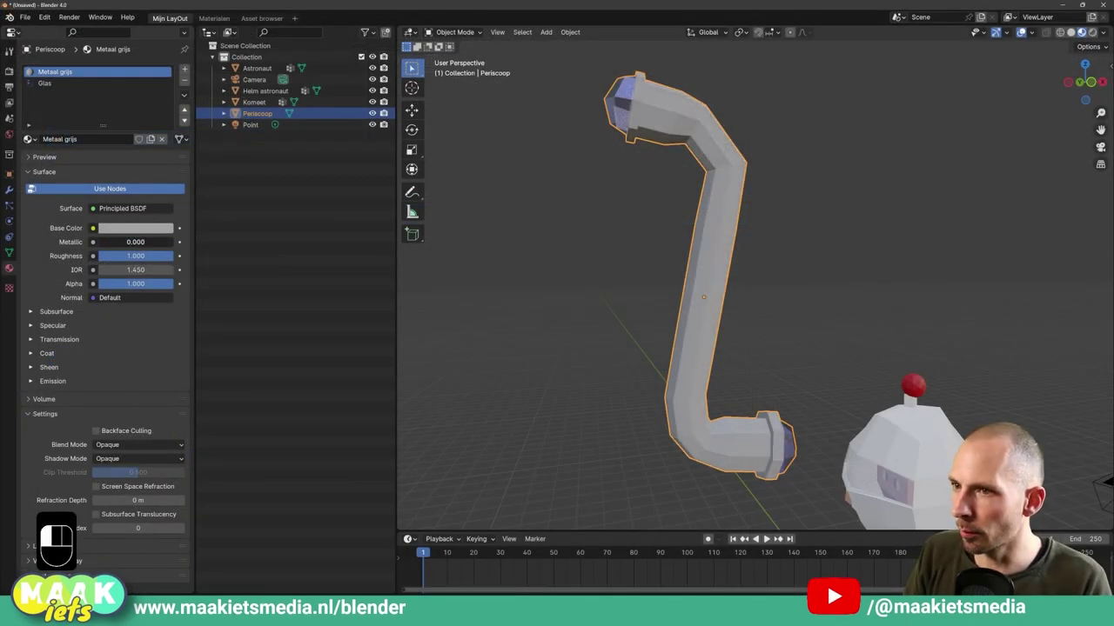
# Set the periscope's Metaal grijs material to Metallic 1.000.
pyautogui.moveTo(648, 289); pyautogui.dragTo(635, 284)
pyautogui.moveTo(120, 240); pyautogui.dragTo(185, 244)
pyautogui.moveTo(637, 328); pyautogui.dragTo(525, 308)
pyautogui.click(157, 241)
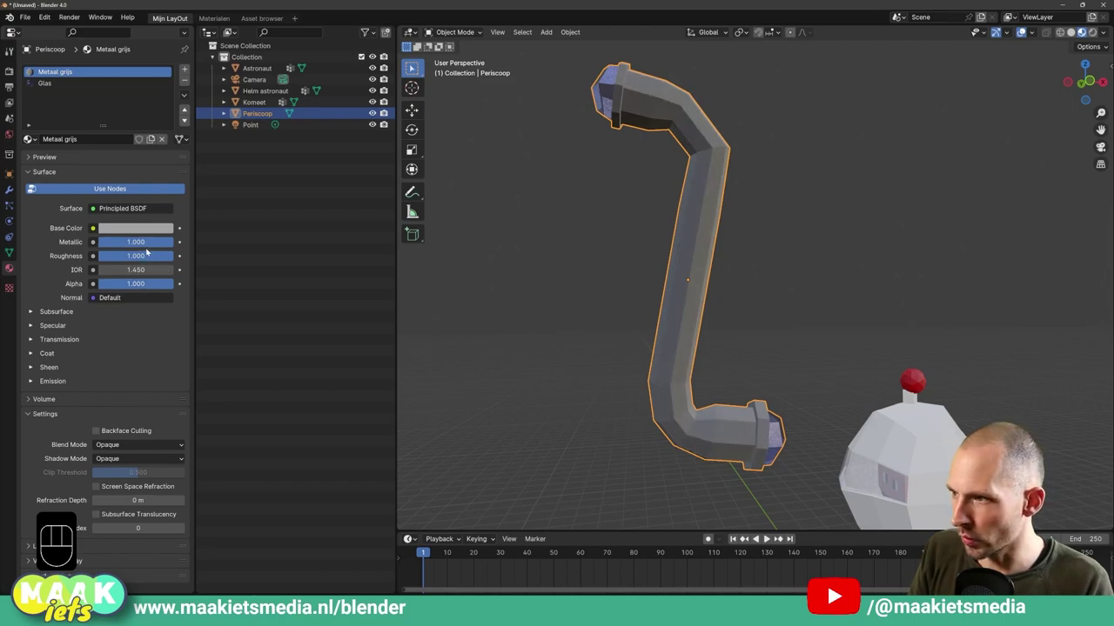
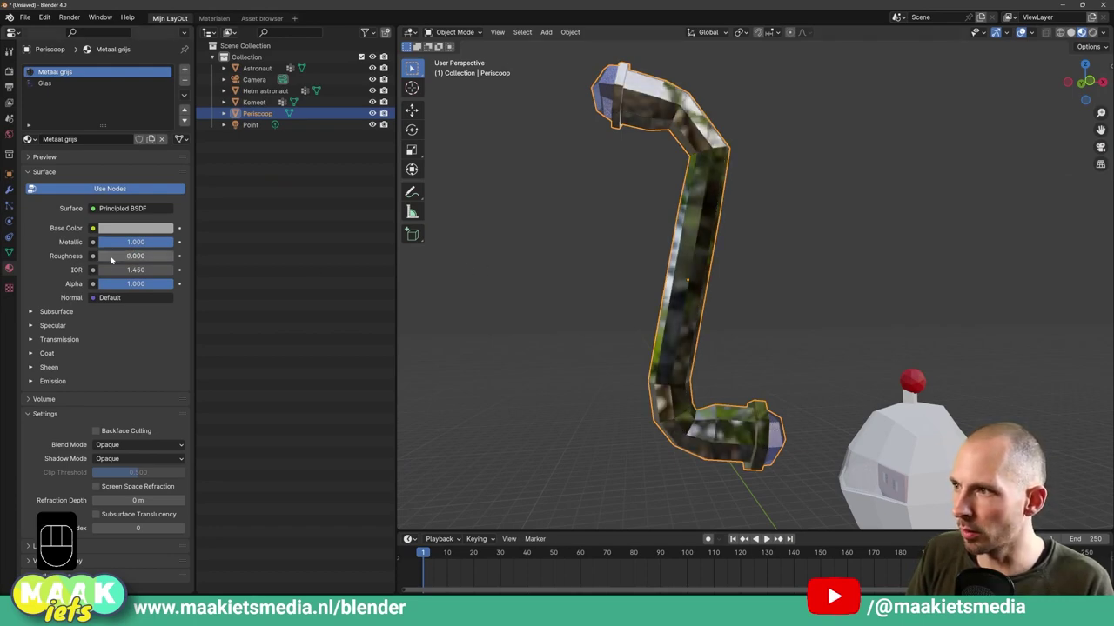
# Orbit around the chrome periscope to check its mirror-like reflections.
pyautogui.moveTo(487, 262); pyautogui.dragTo(491, 245)
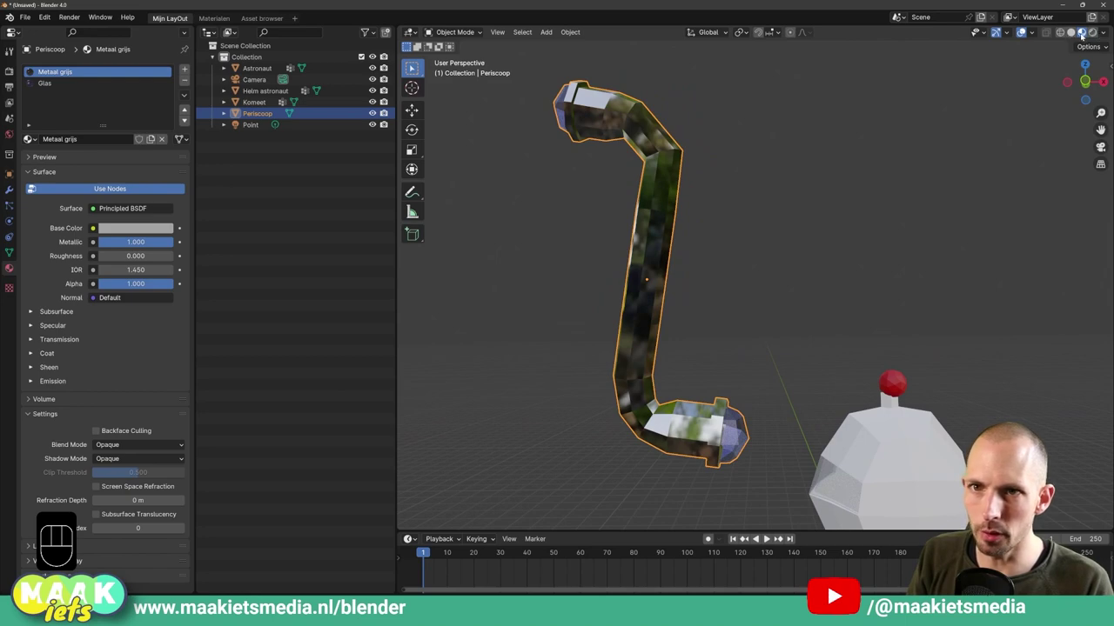
pyautogui.moveTo(1111, 33); pyautogui.dragTo(881, 178)
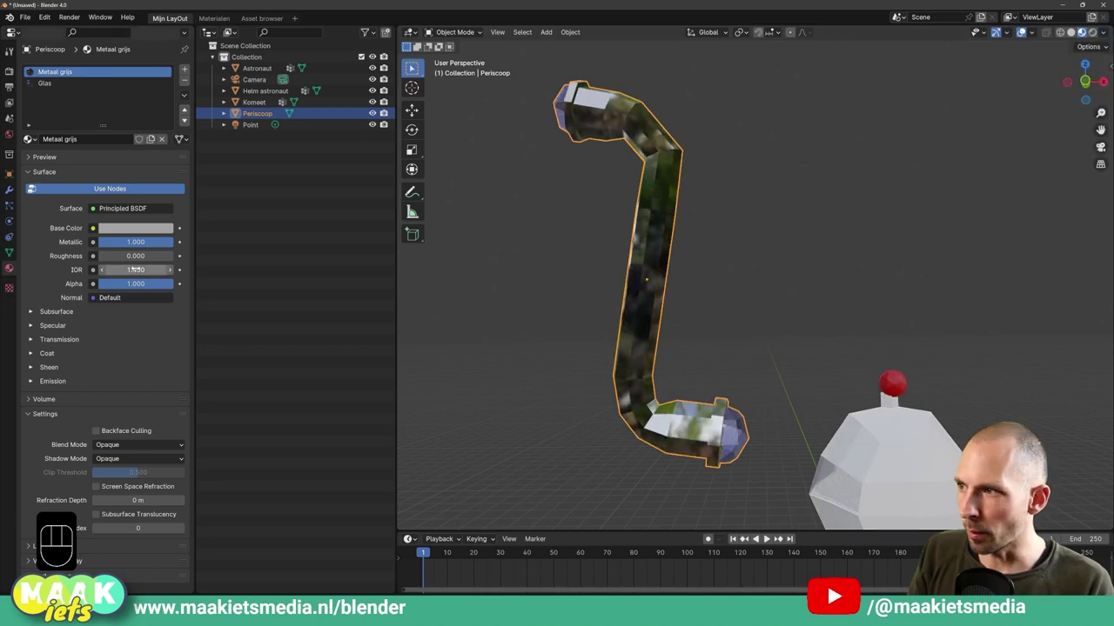
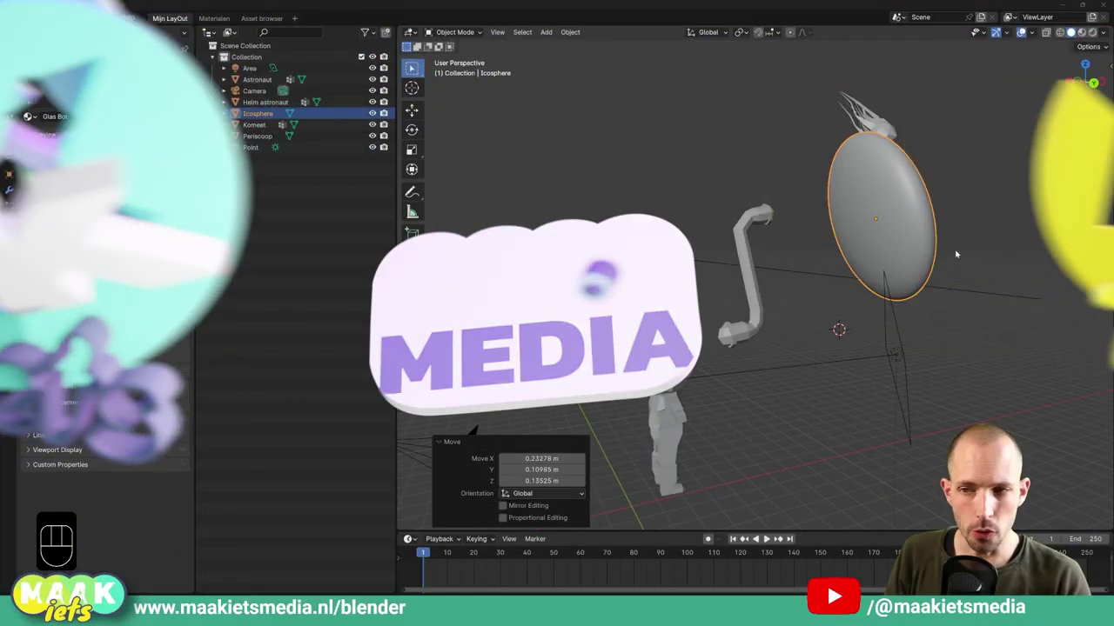
# Adjust the lens mesh, then give the flattened icosphere lens smooth shading.
pyautogui.moveTo(959, 248); pyautogui.dragTo(945, 252)
pyautogui.press('g')
pyautogui.press('g')
pyautogui.click(930, 251)
pyautogui.moveTo(913, 250); pyautogui.dragTo(953, 255)
pyautogui.press('g')
pyautogui.click(951, 261)
pyautogui.press('Tab')
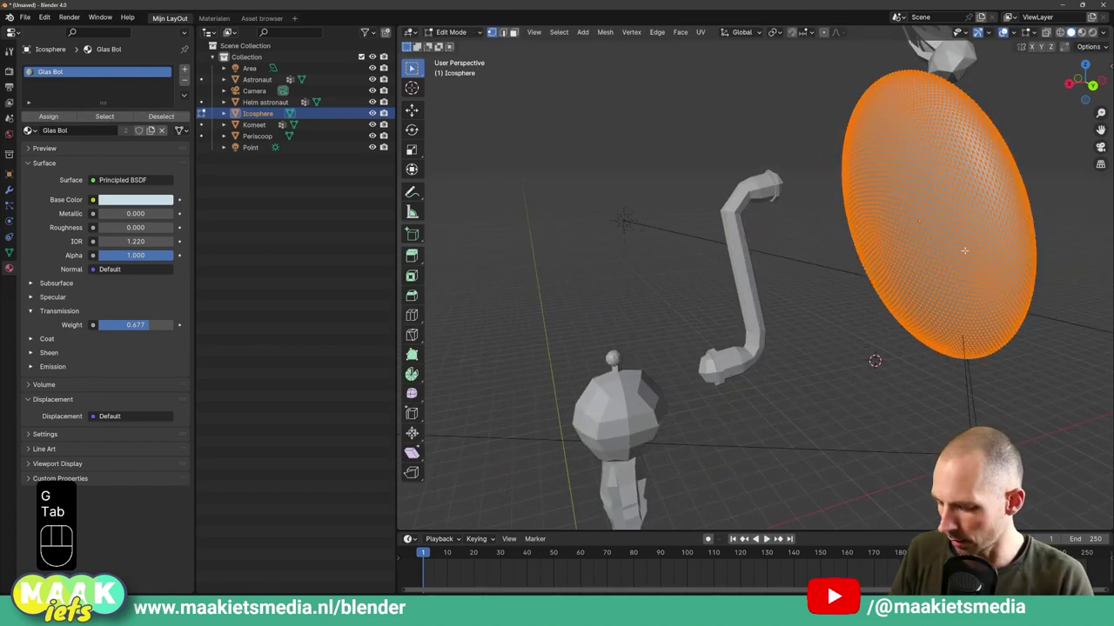
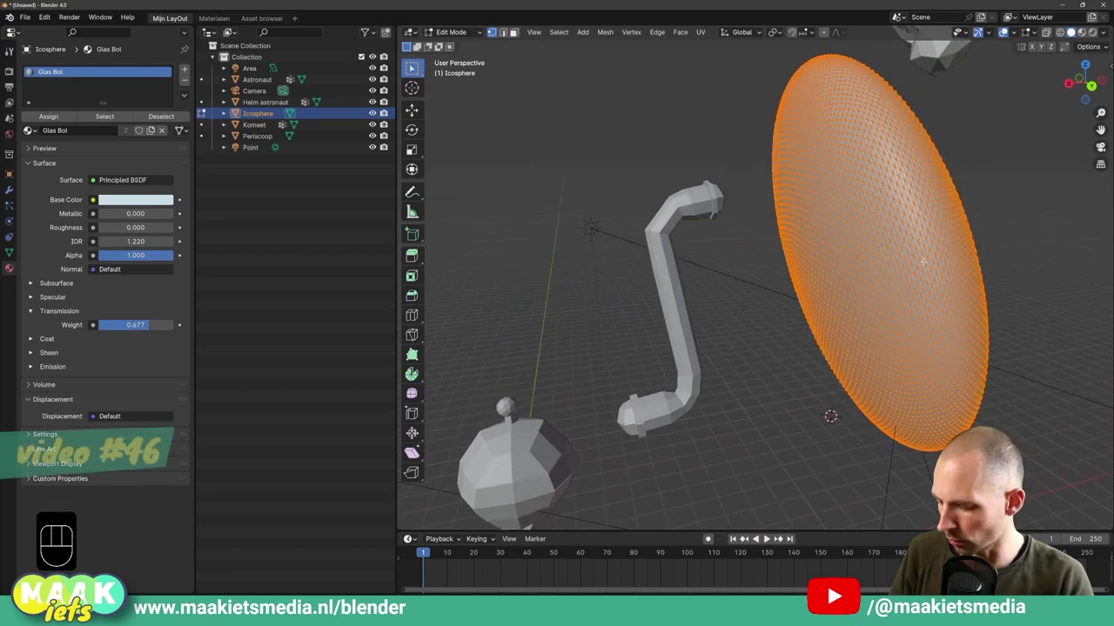
pyautogui.press('Tab')
pyautogui.moveTo(891, 273); pyautogui.dragTo(904, 269)
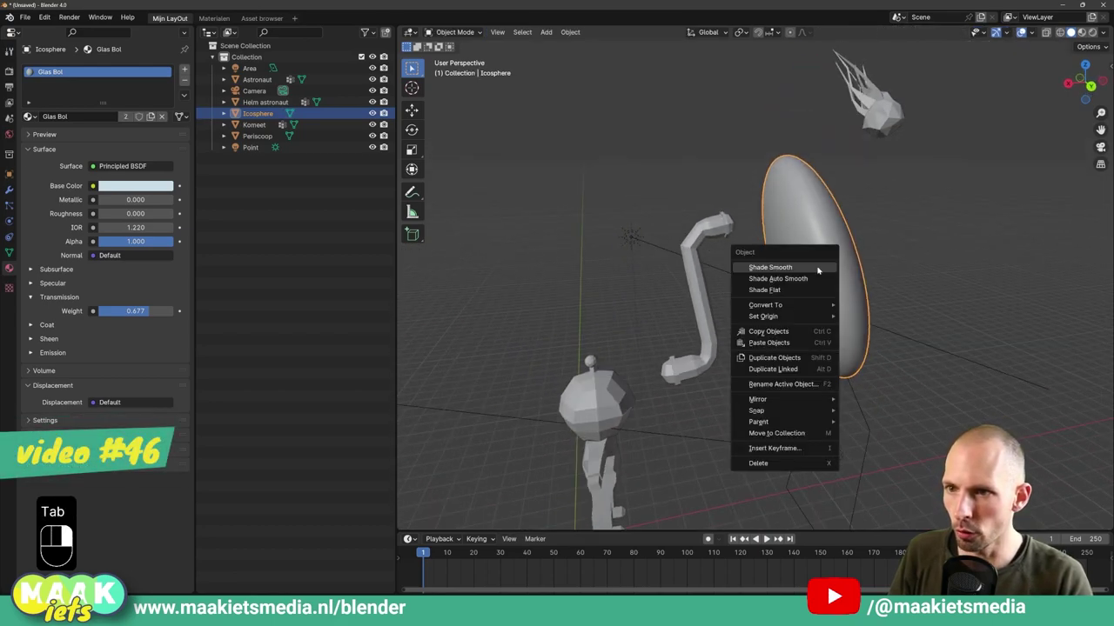
pyautogui.moveTo(858, 263); pyautogui.dragTo(912, 249)
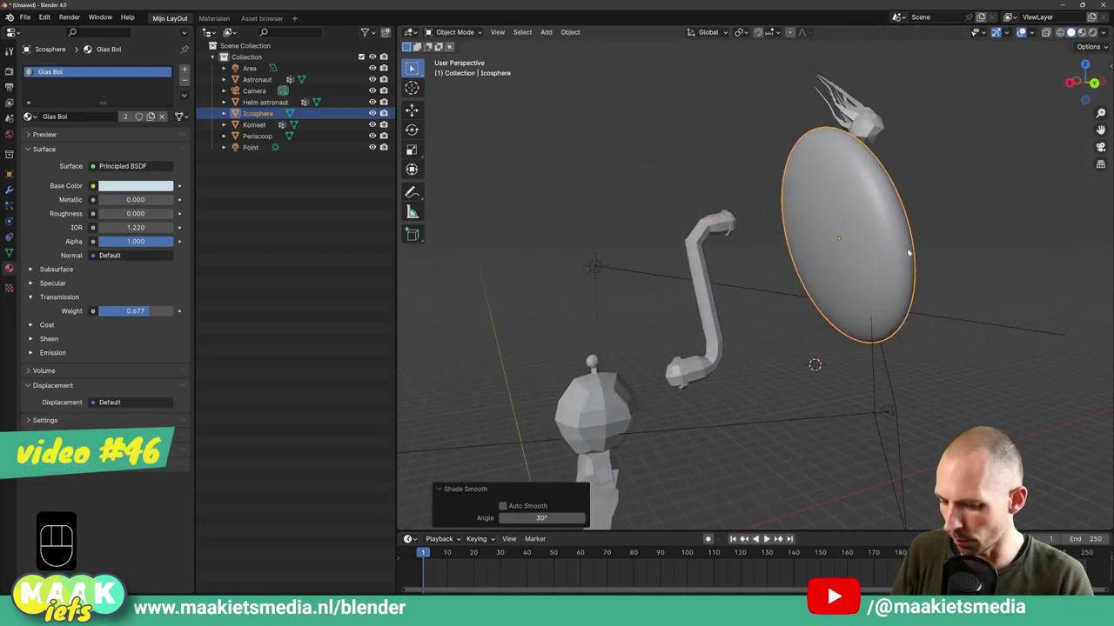
# Move and freely rotate the lens to tilt in front of the periscope top, previewing in Rendered shading.
pyautogui.press('g')
pyautogui.middleClick(72, 457)
pyautogui.press('r')
pyautogui.press('r')
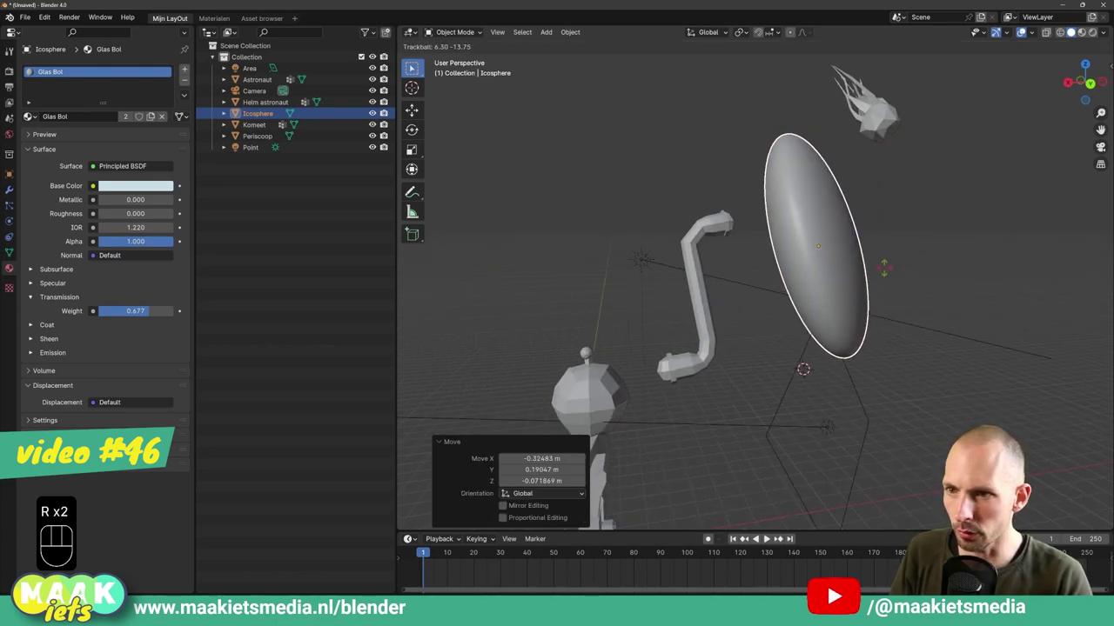
pyautogui.click(887, 269)
pyautogui.middleClick(884, 271)
pyautogui.middleClick(890, 272)
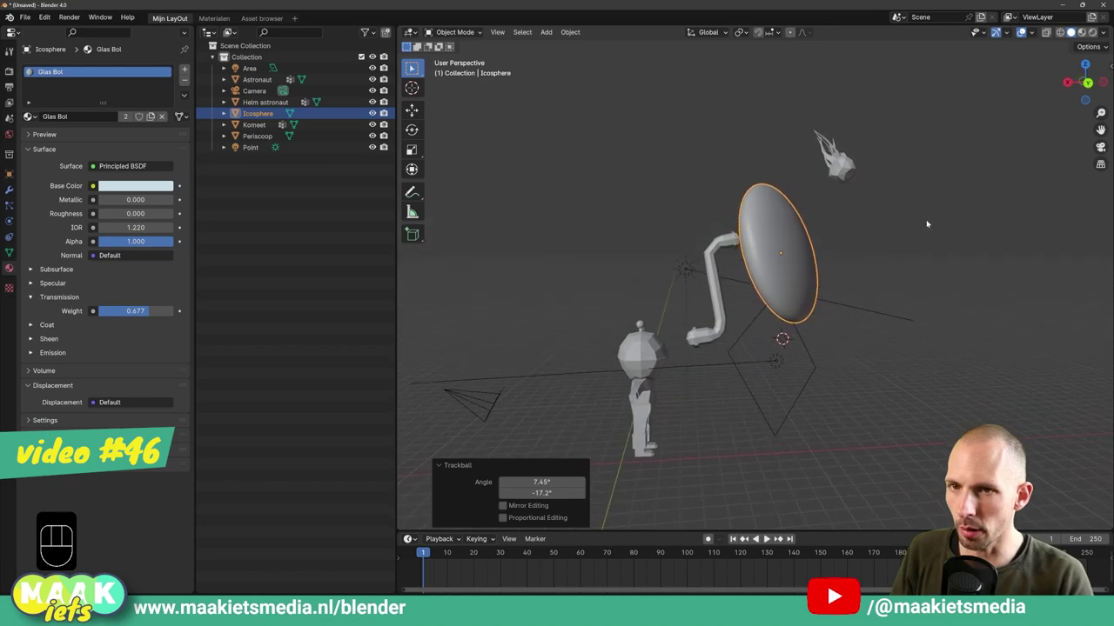
pyautogui.moveTo(945, 185); pyautogui.dragTo(965, 181)
pyautogui.click(1086, 34)
pyautogui.moveTo(897, 231); pyautogui.dragTo(877, 221)
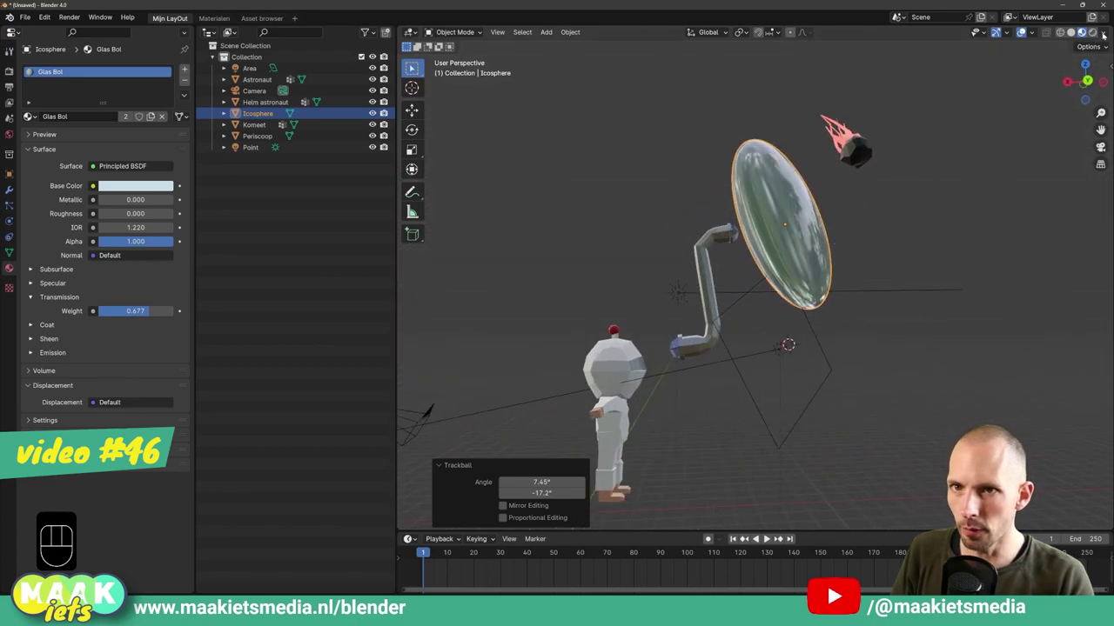
# Orbit and zoom the view to face the glass sphere and astronaut.
pyautogui.moveTo(1105, 35); pyautogui.dragTo(881, 191)
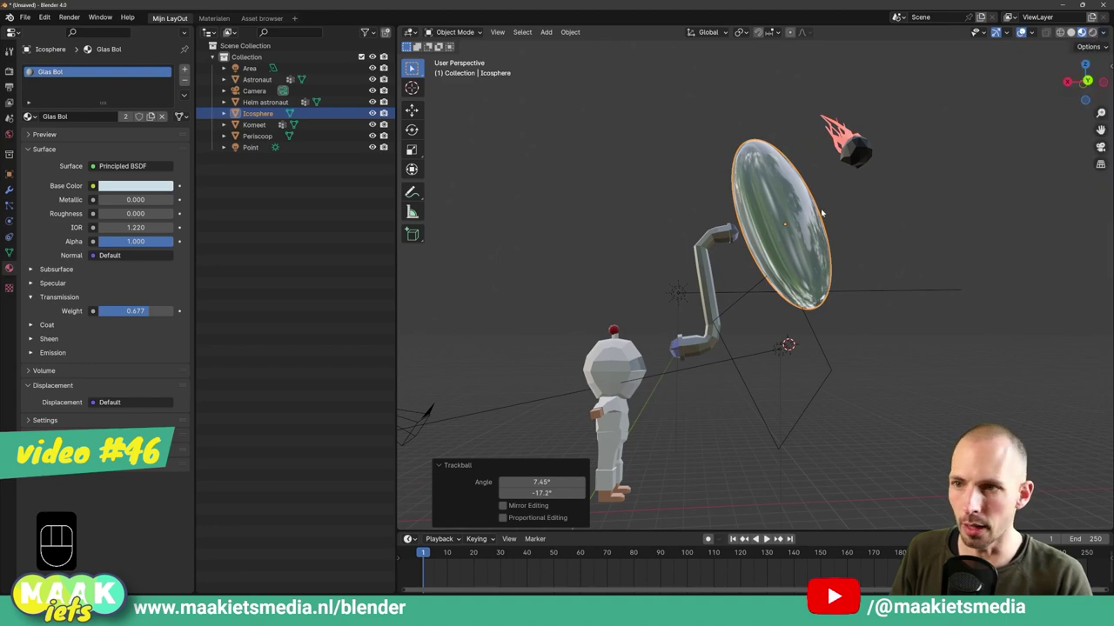
pyautogui.moveTo(812, 210); pyautogui.dragTo(765, 248)
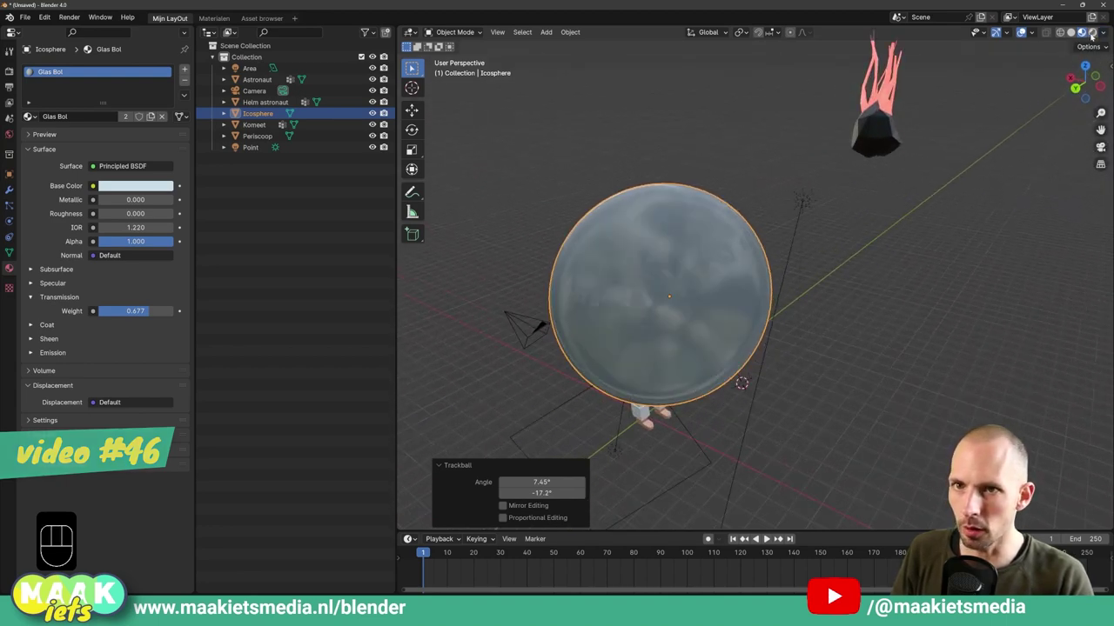
pyautogui.middleClick(717, 322)
pyautogui.moveTo(754, 295); pyautogui.dragTo(732, 284)
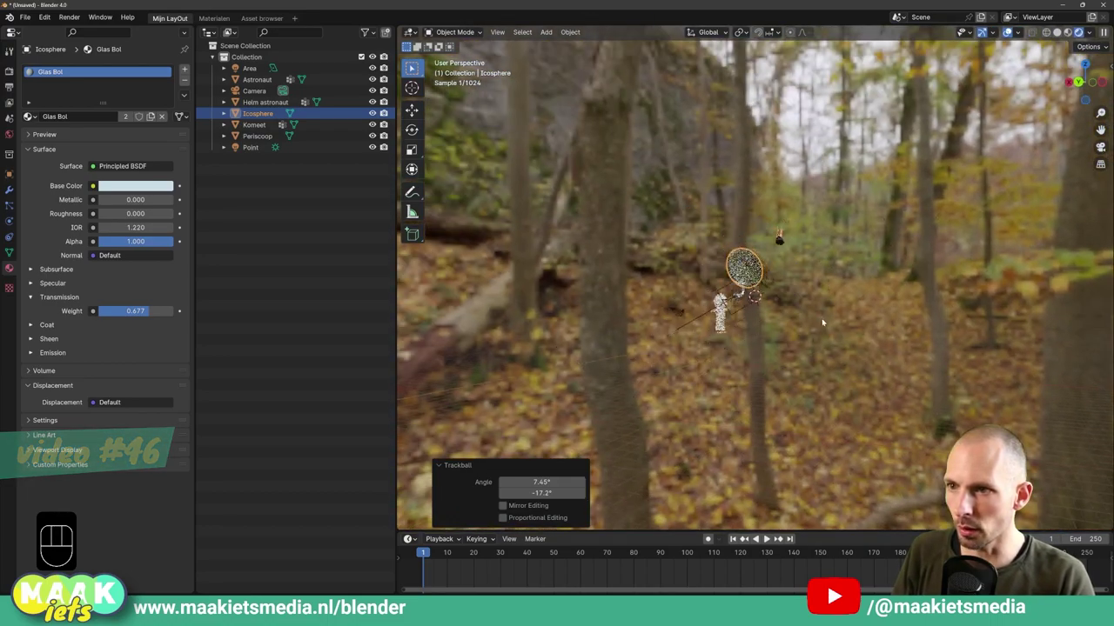
pyautogui.middleClick(734, 287)
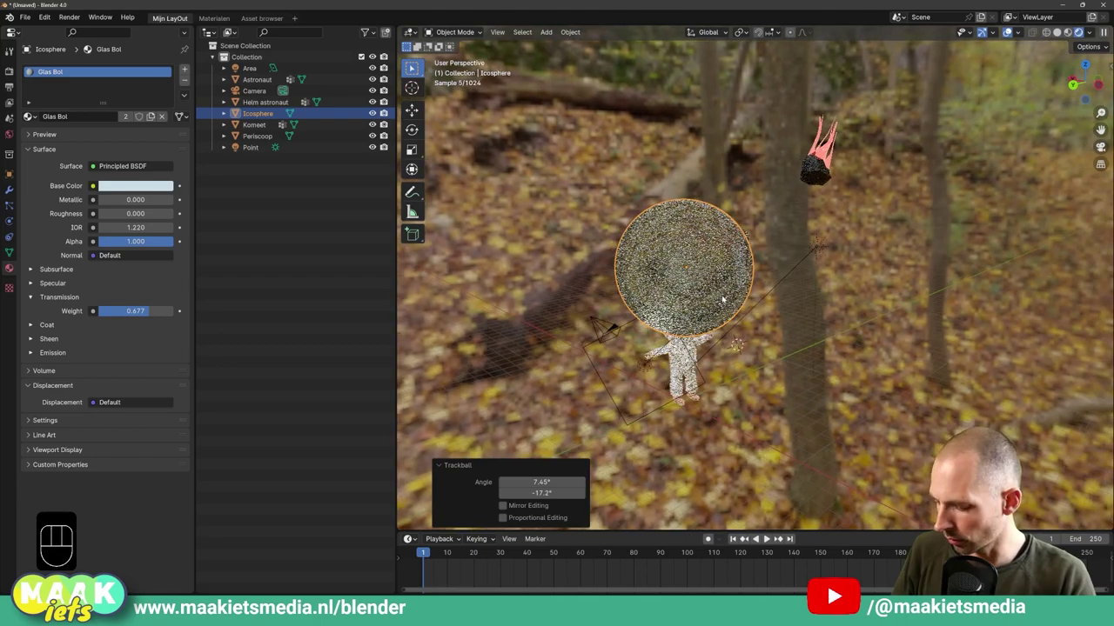
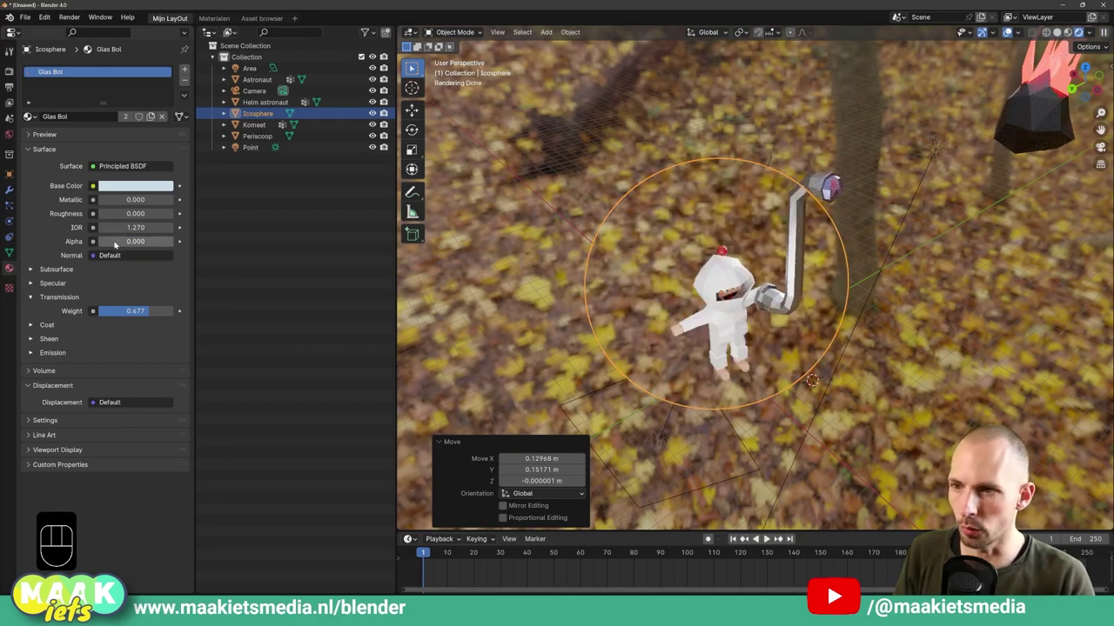
# Orbit around the astronaut to inspect the transmissive glass bubble from the side.
pyautogui.moveTo(667, 301); pyautogui.dragTo(638, 294)
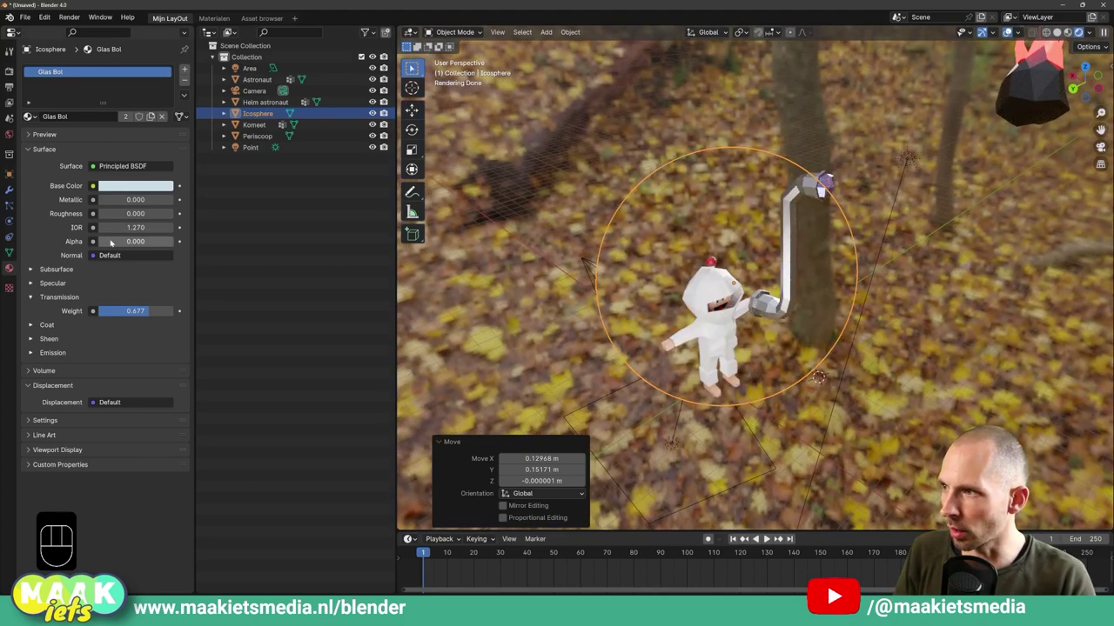
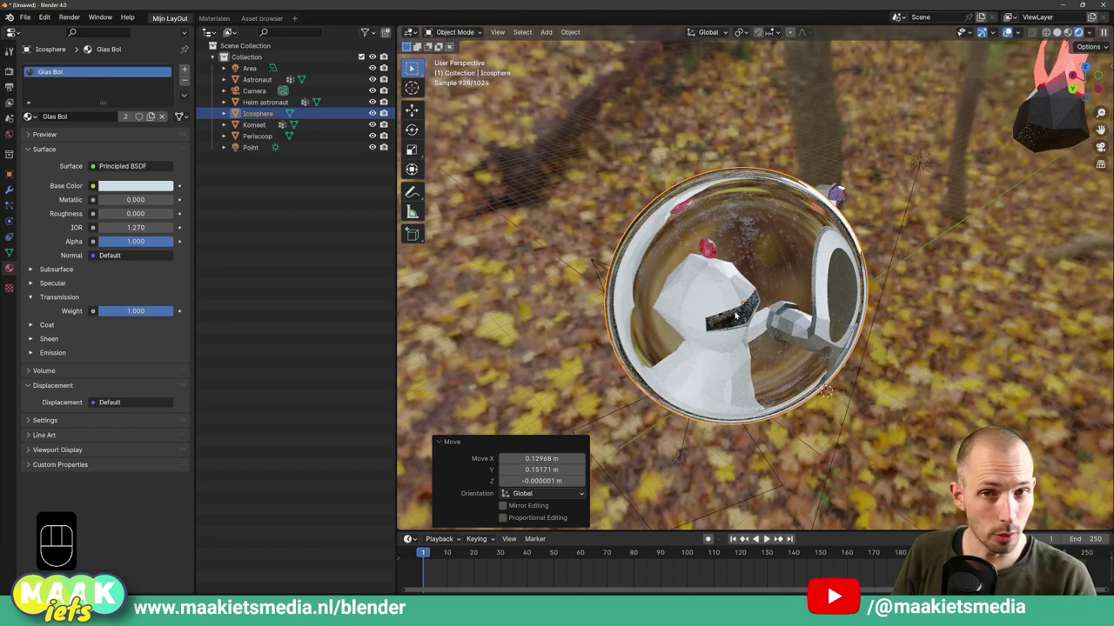
pyautogui.middleClick(733, 312)
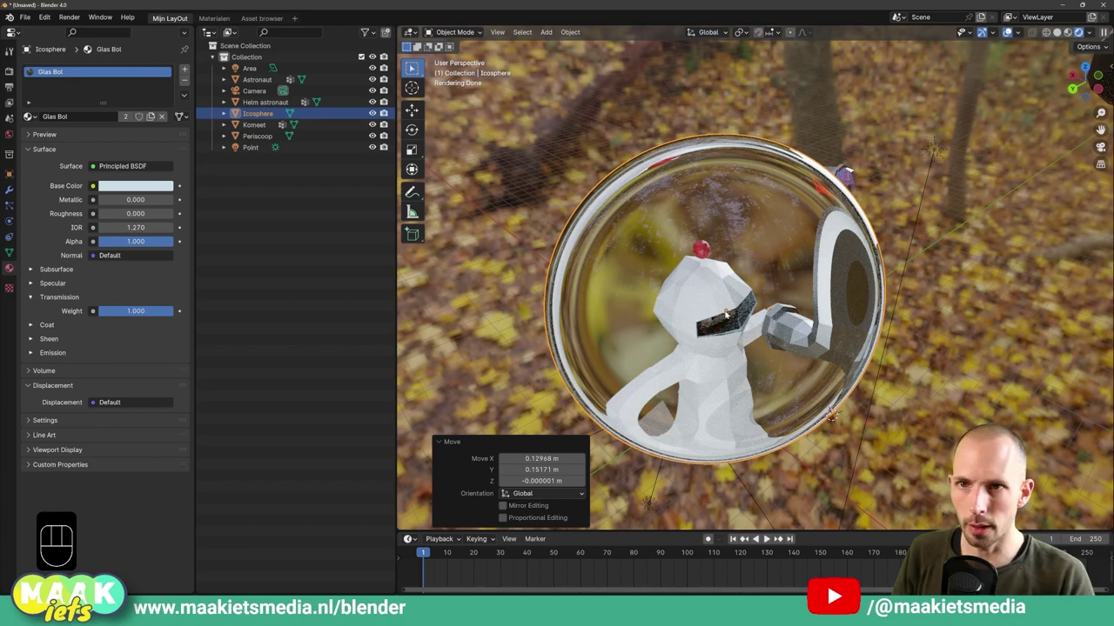
pyautogui.middleClick(742, 312)
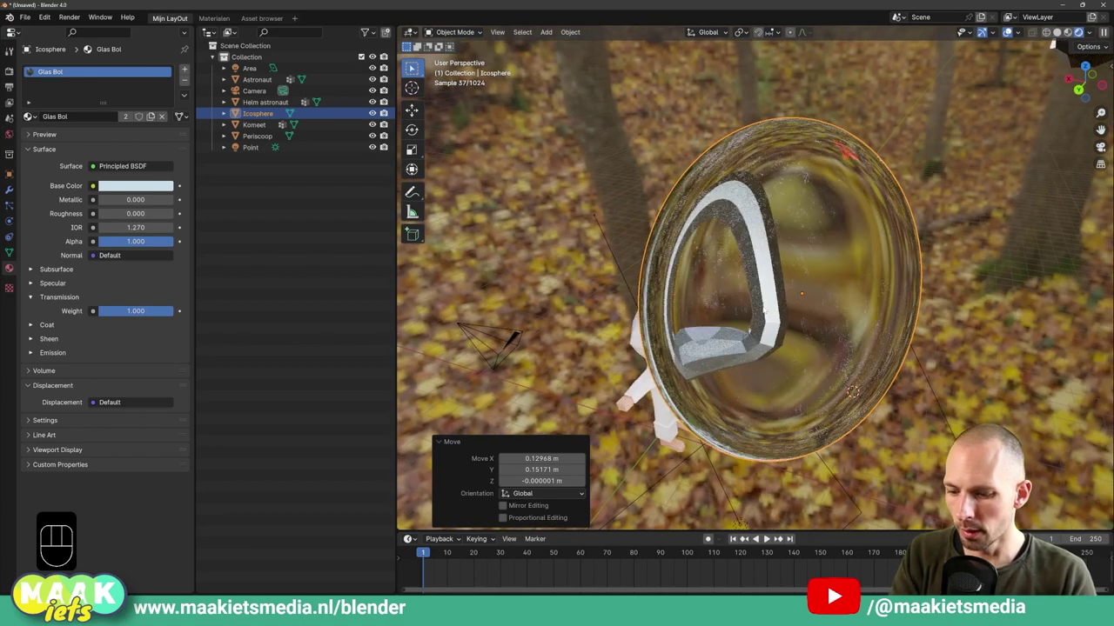
pyautogui.press('ctrl+shift+a')
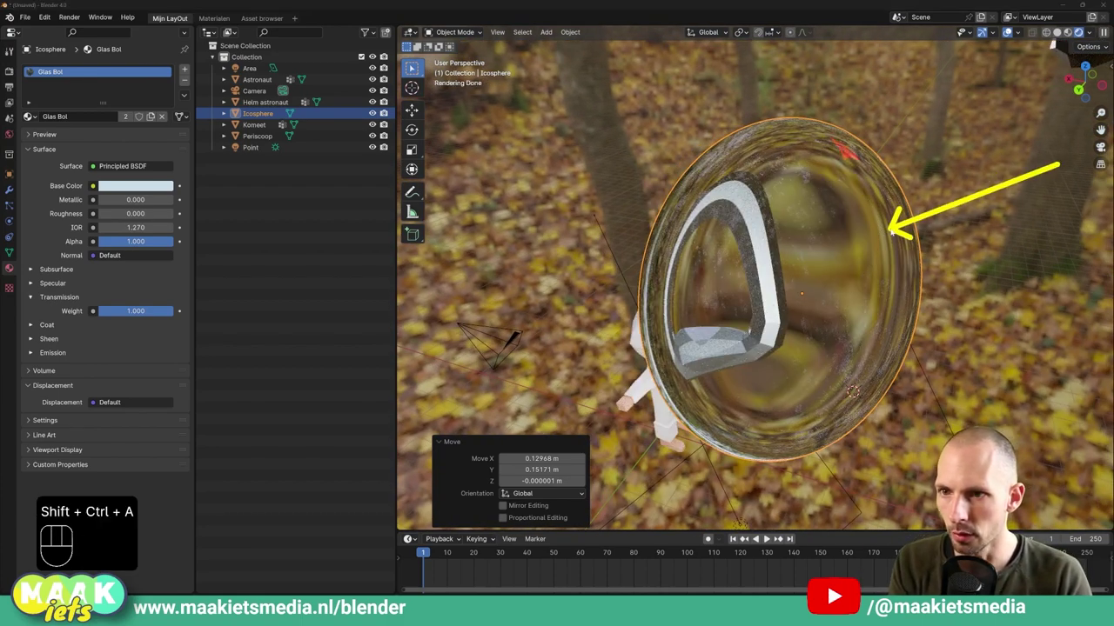
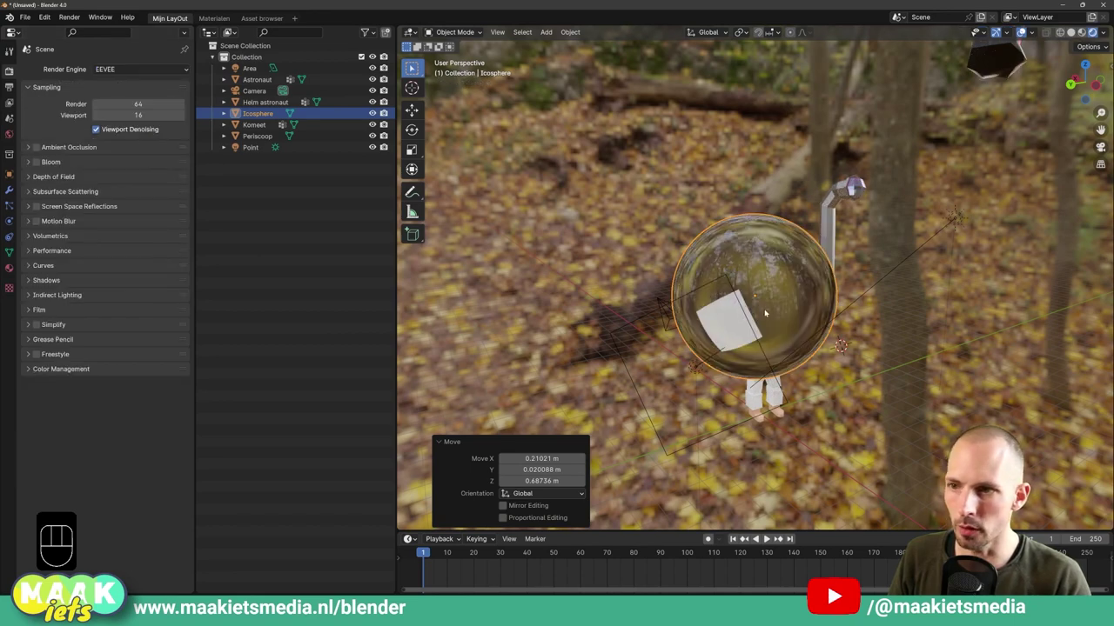
# Move the bubble higher over the head and set the Glas Bol blend mode to Alpha Hashed.
pyautogui.press('g')
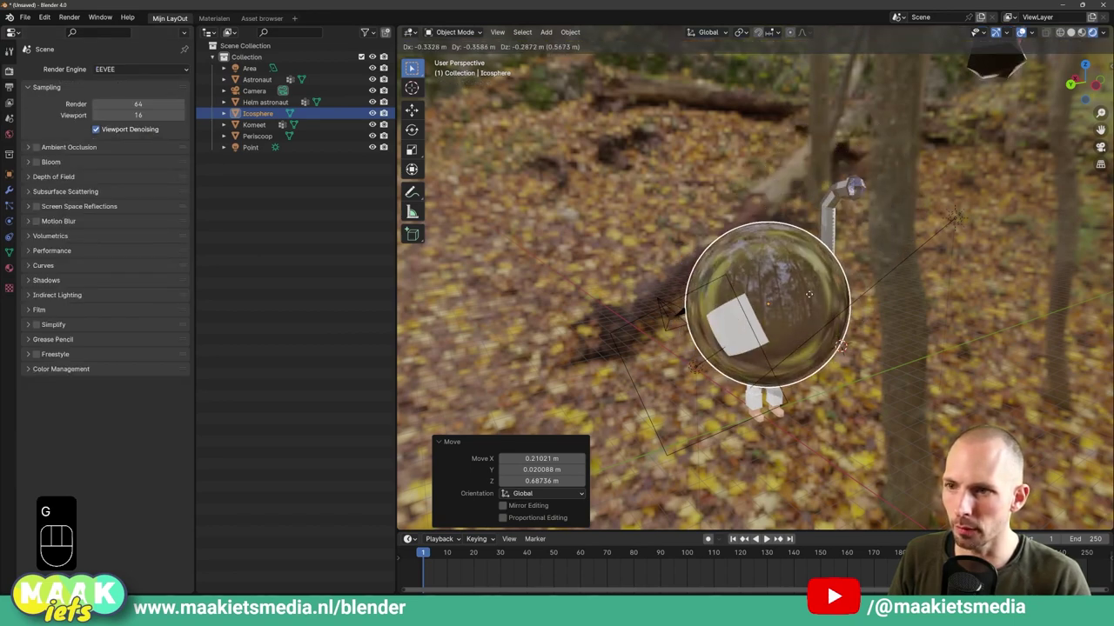
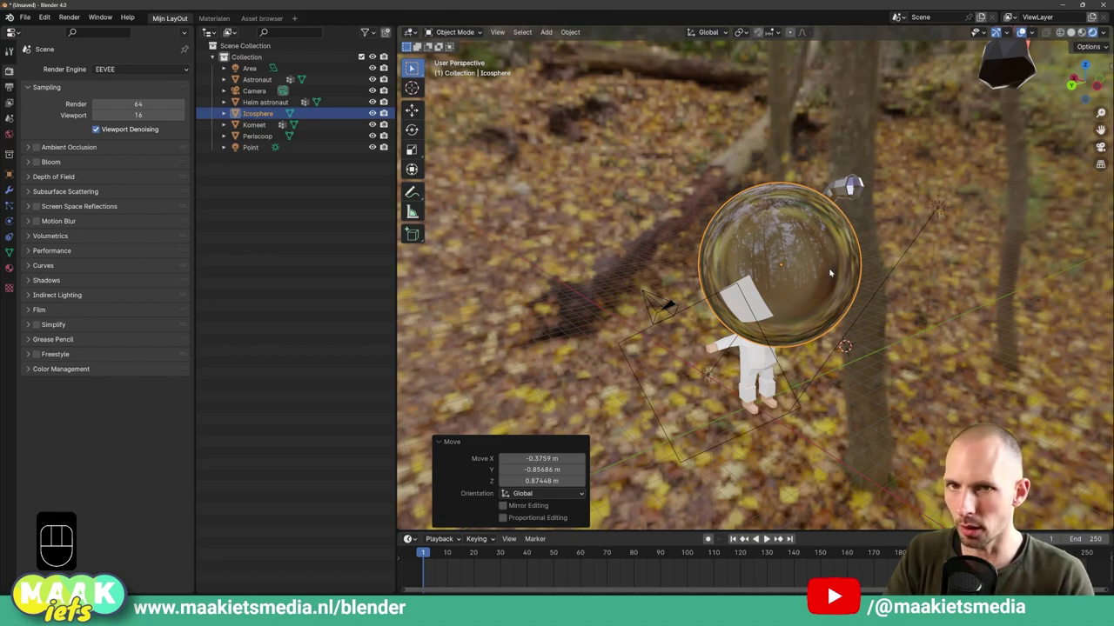
pyautogui.click(11, 272)
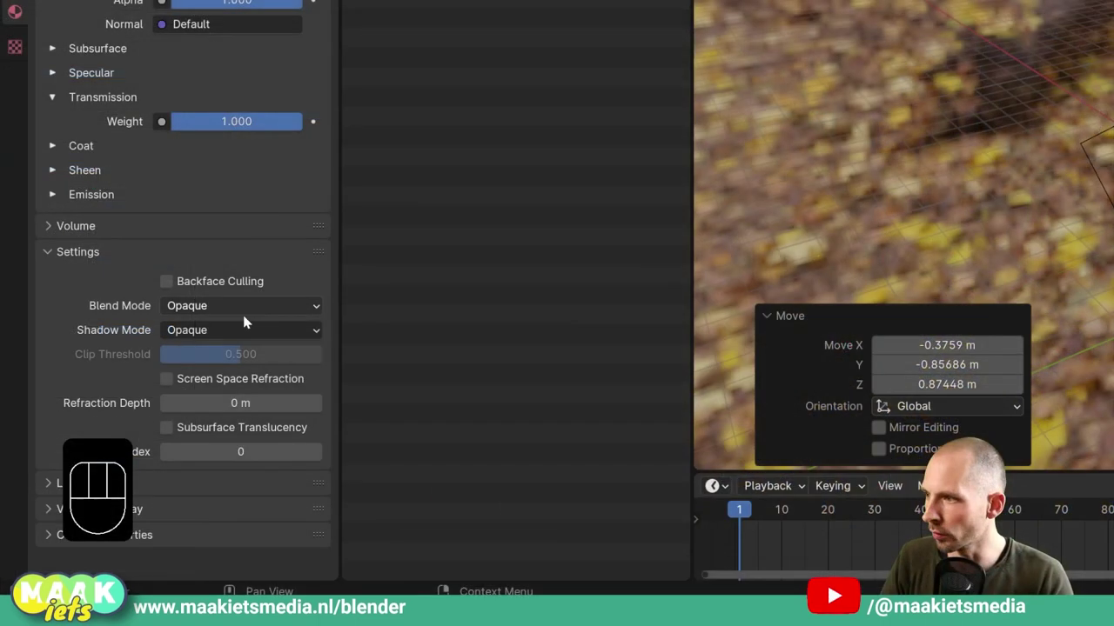
pyautogui.click(56, 264)
pyautogui.moveTo(56, 264); pyautogui.dragTo(98, 282)
# Set shadow mode to Alpha Hashed, enable Screen Space Refraction and set IOR 1.43.
pyautogui.moveTo(260, 312); pyautogui.dragTo(231, 365)
pyautogui.moveTo(219, 336); pyautogui.dragTo(210, 404)
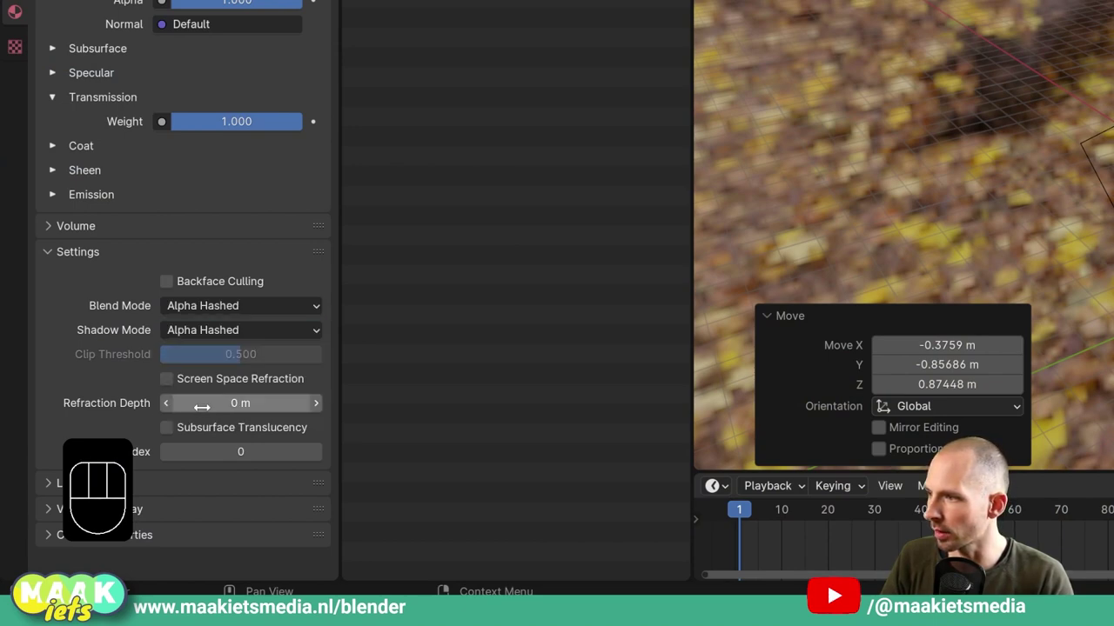
pyautogui.click(173, 383)
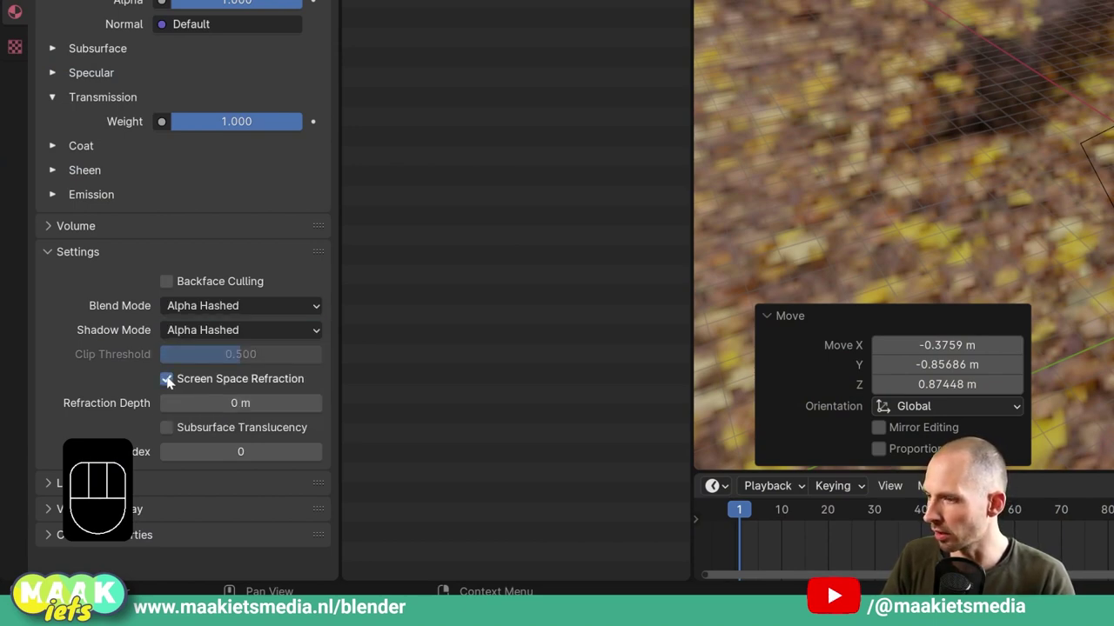
pyautogui.click(169, 437)
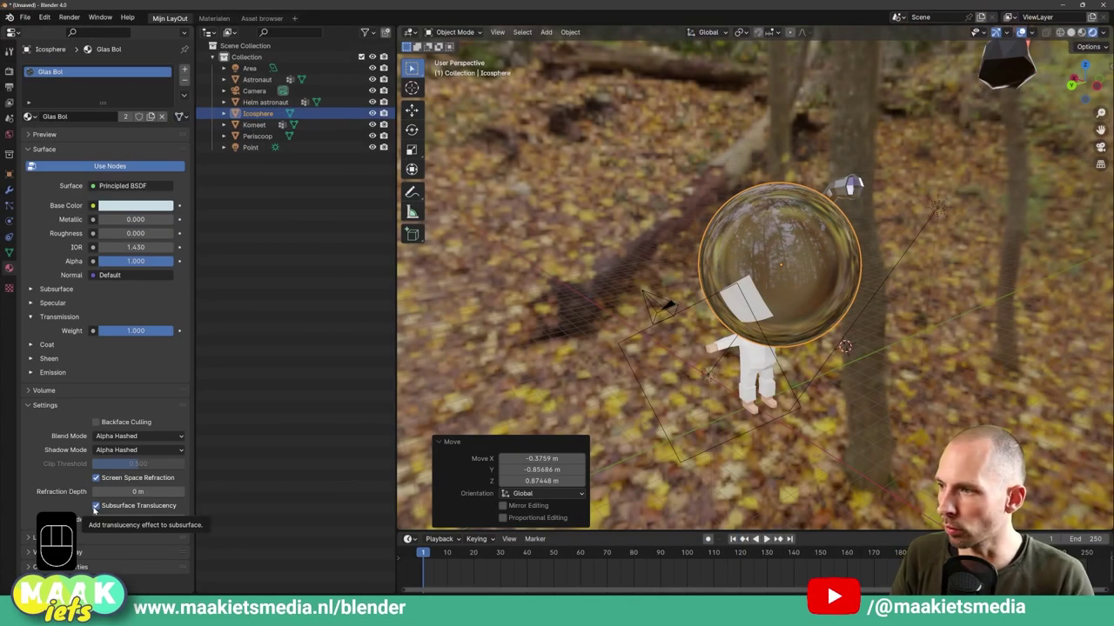
# Enable Screen Space Reflections with Refraction in the render settings.
pyautogui.click(11, 85)
pyautogui.click(10, 74)
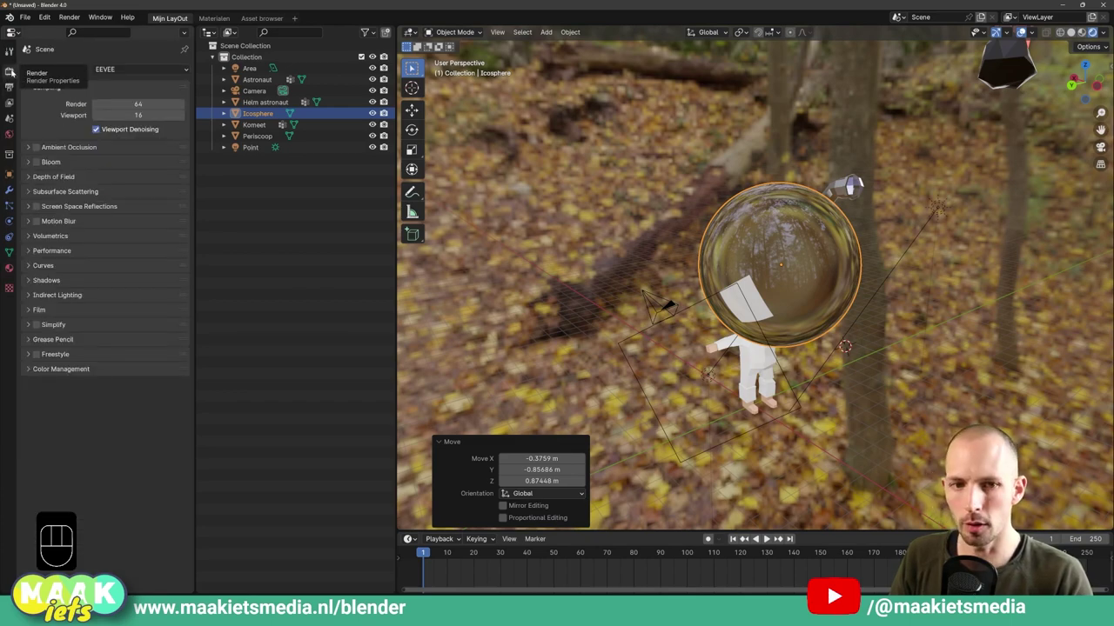
pyautogui.click(44, 206)
pyautogui.click(34, 208)
pyautogui.click(97, 223)
# Reposition the glass bubble over the astronaut's head.
pyautogui.press('g')
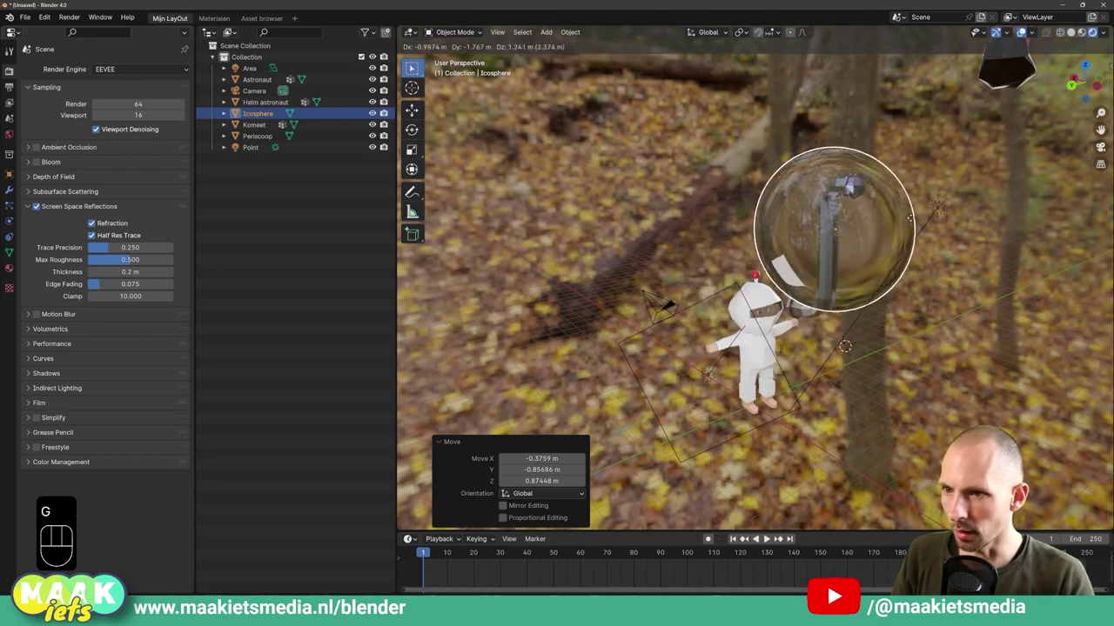
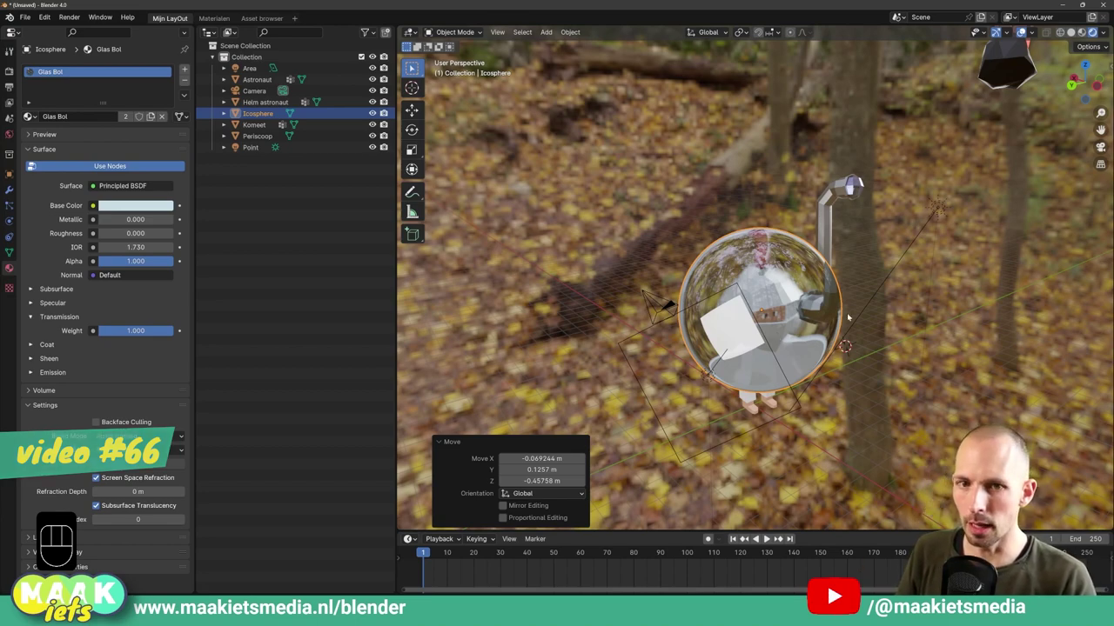
pyautogui.press('g')
pyautogui.click(786, 304)
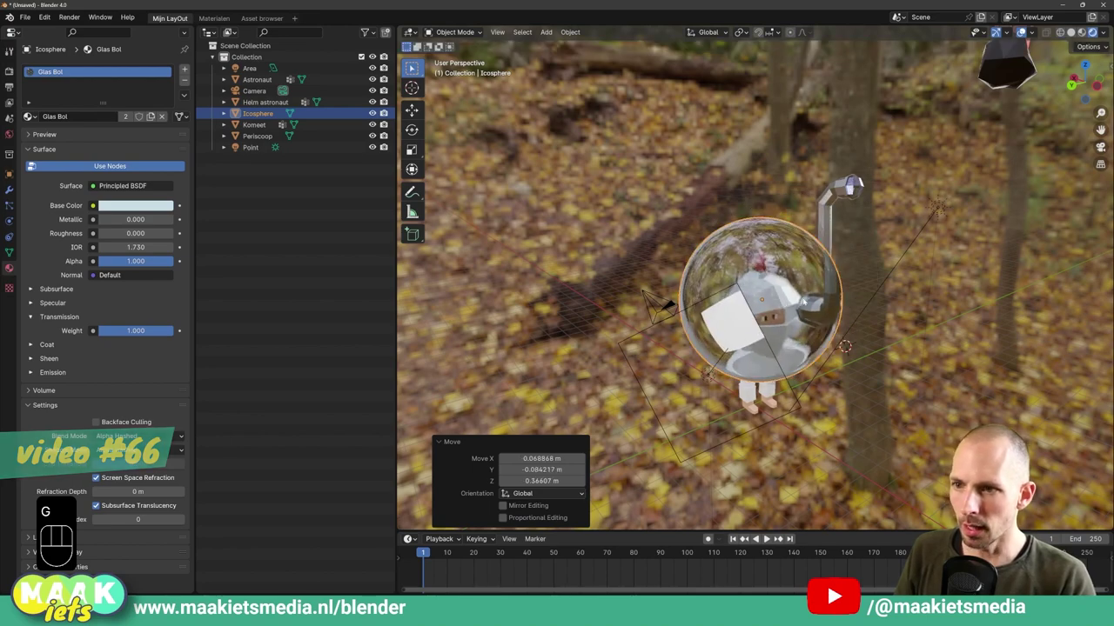
pyautogui.moveTo(767, 333); pyautogui.dragTo(807, 284)
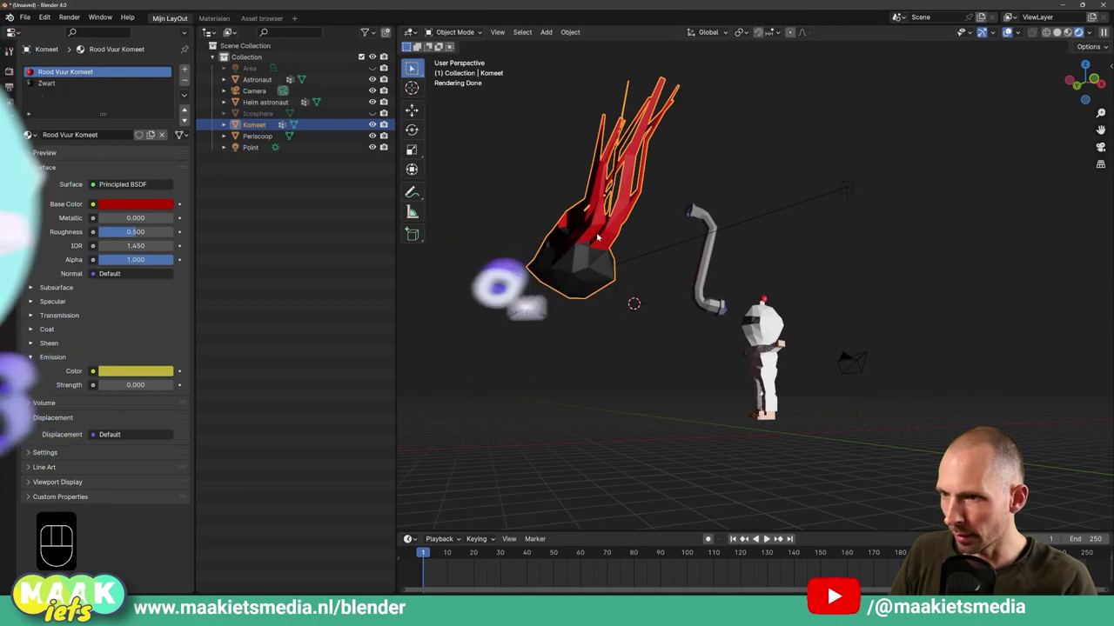
# Move the comet nearer the astronaut and inspect its Rood Vuur Komeet material colour and Coat options.
pyautogui.press('g')
pyautogui.middleClick(602, 256)
pyautogui.moveTo(583, 272); pyautogui.dragTo(609, 268)
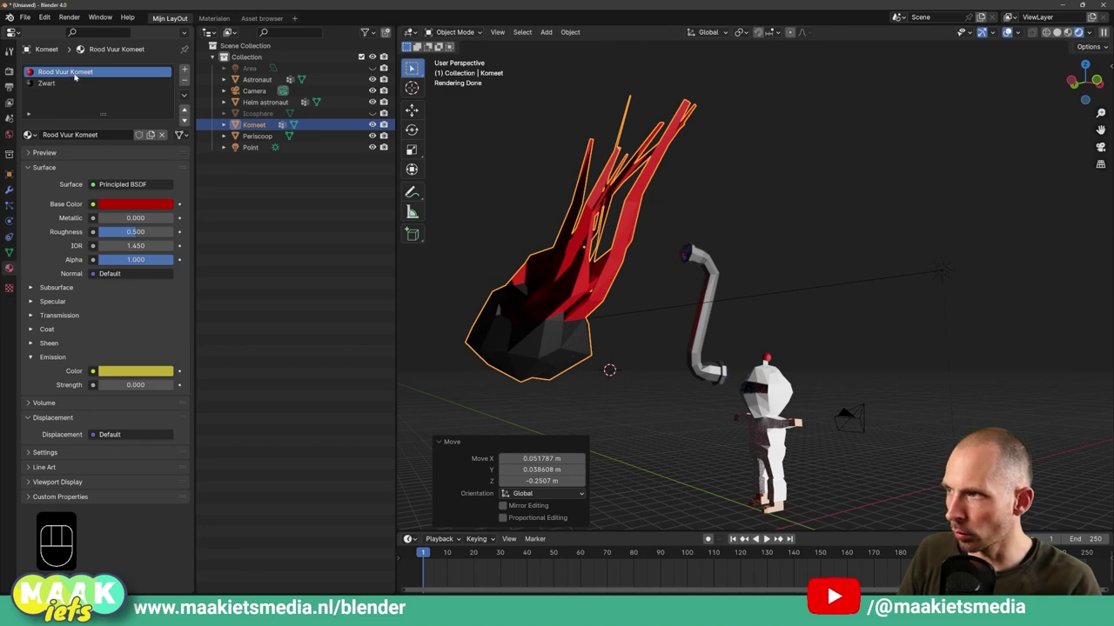
pyautogui.click(134, 204)
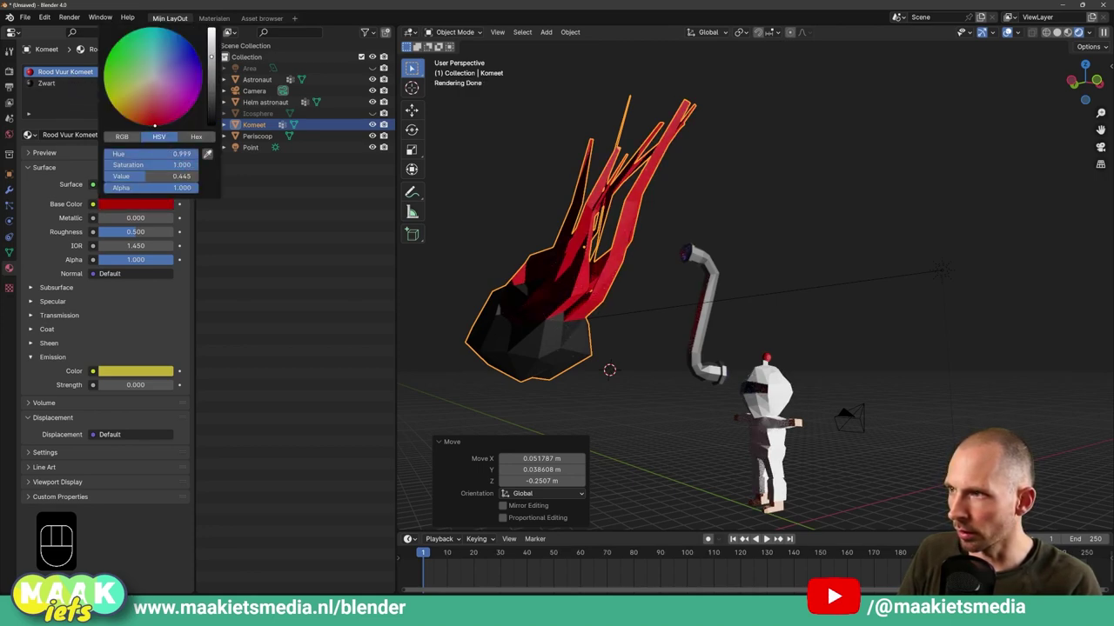
pyautogui.click(150, 328)
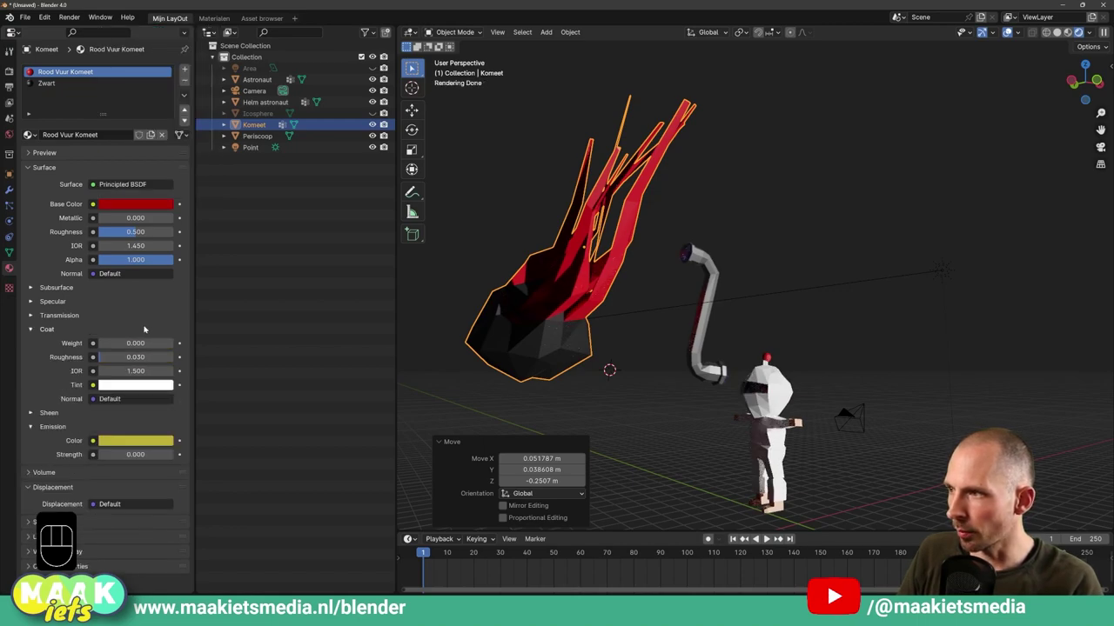
pyautogui.click(32, 329)
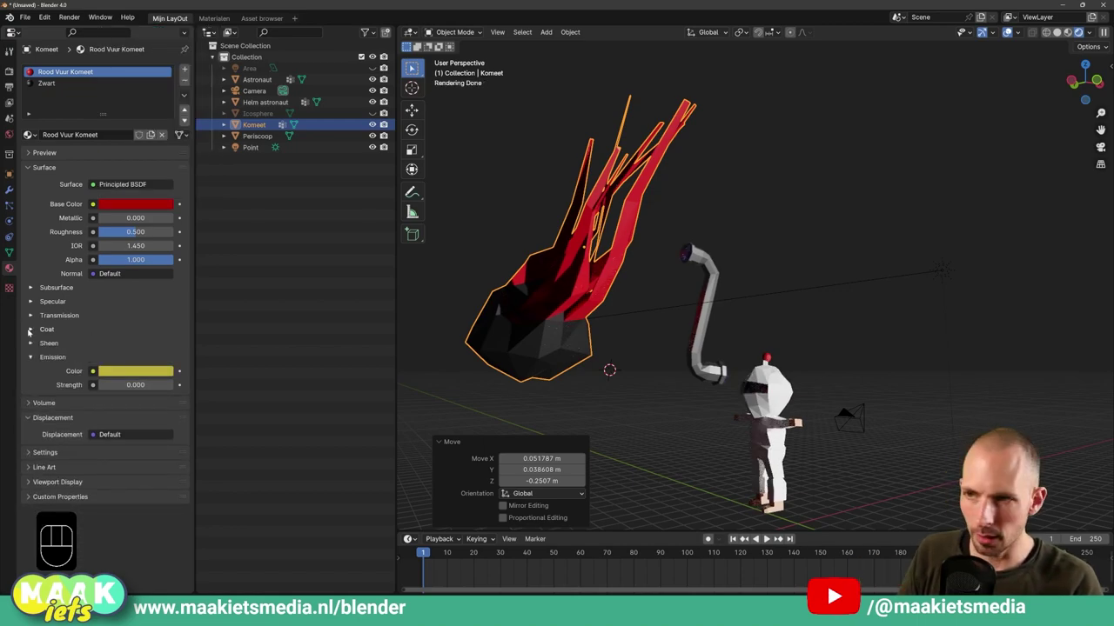
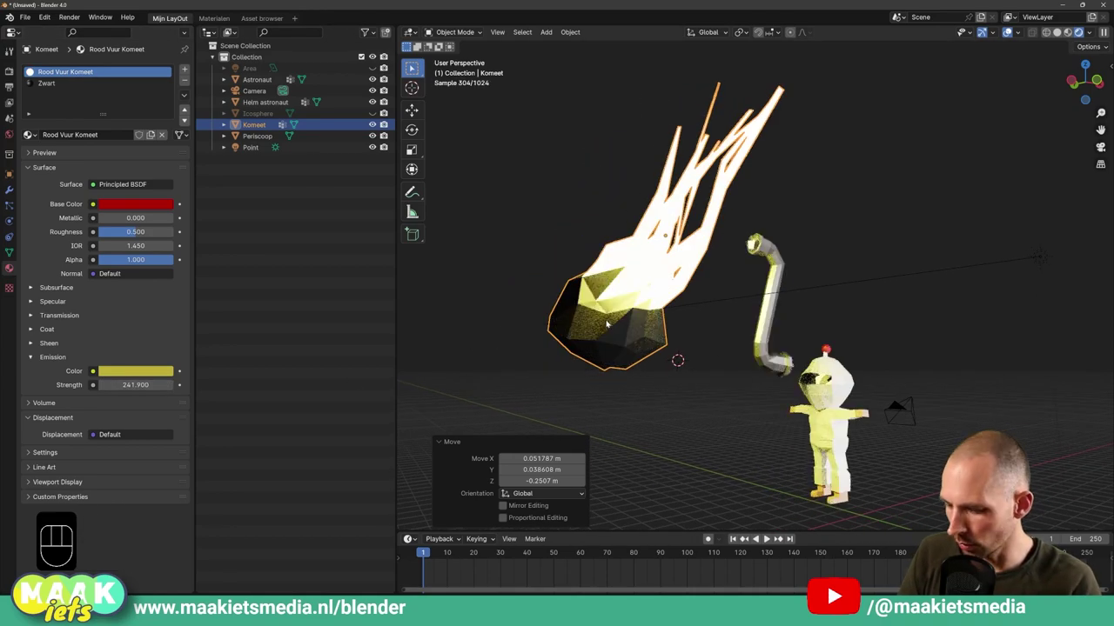
# Move the Komeet object to a new spot and pull the view back over the whole scene.
pyautogui.press('g')
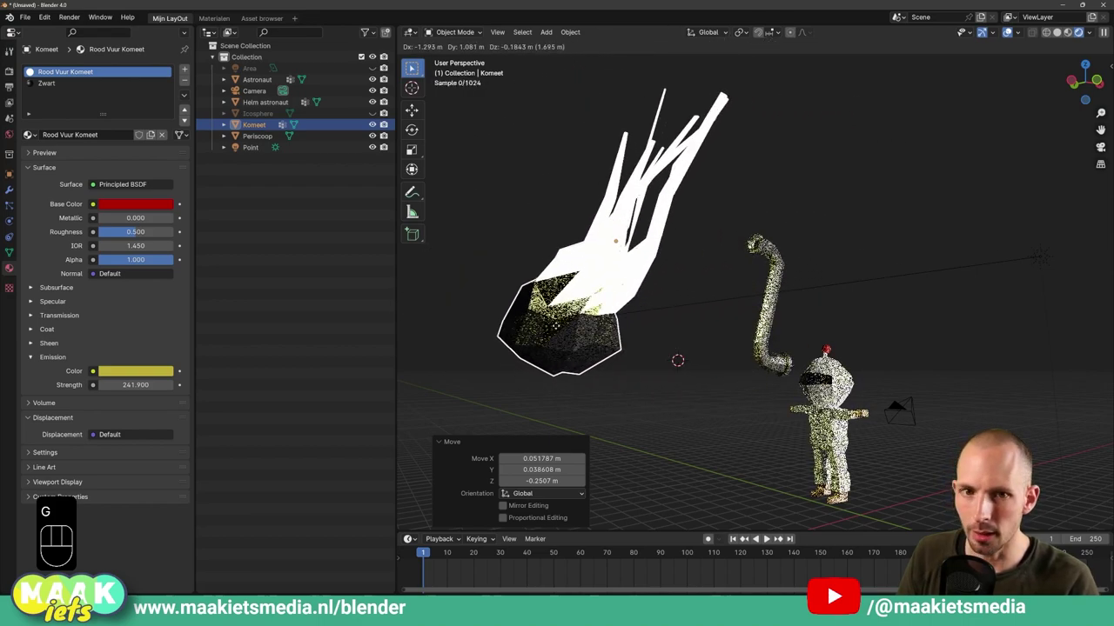
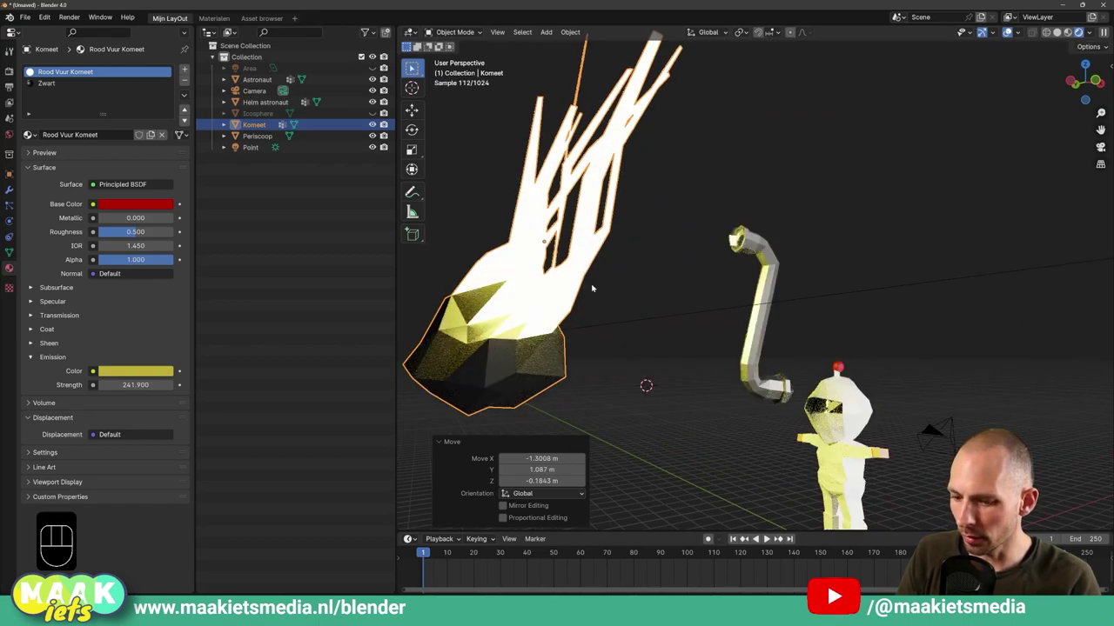
pyautogui.press('ctrl+shift+a')
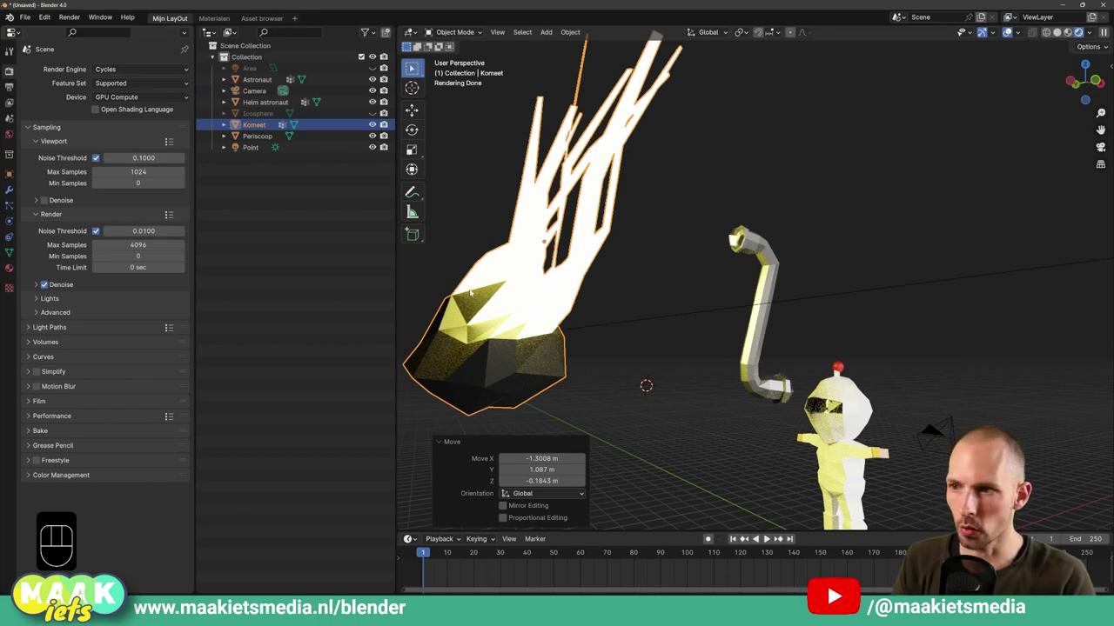
pyautogui.middleClick(697, 290)
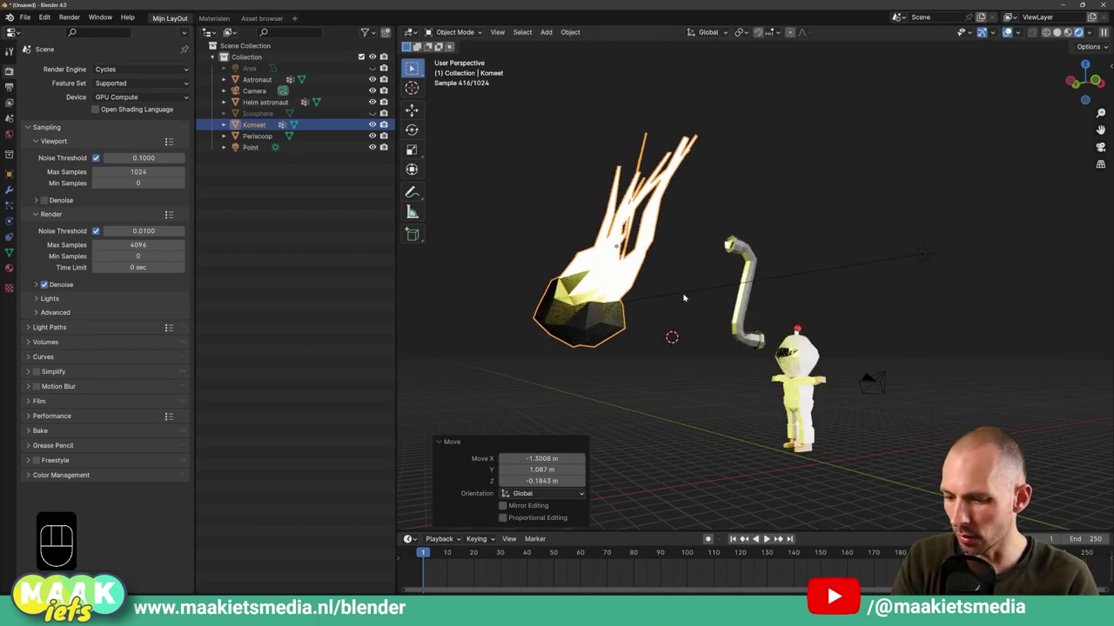
pyautogui.press('ctrl+shift+a')
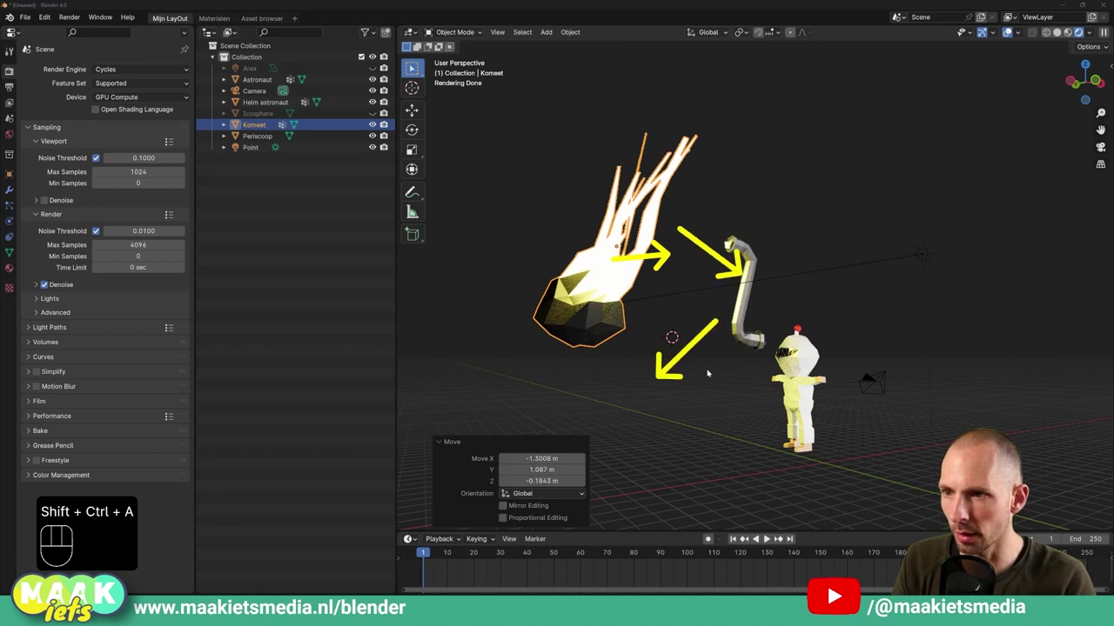
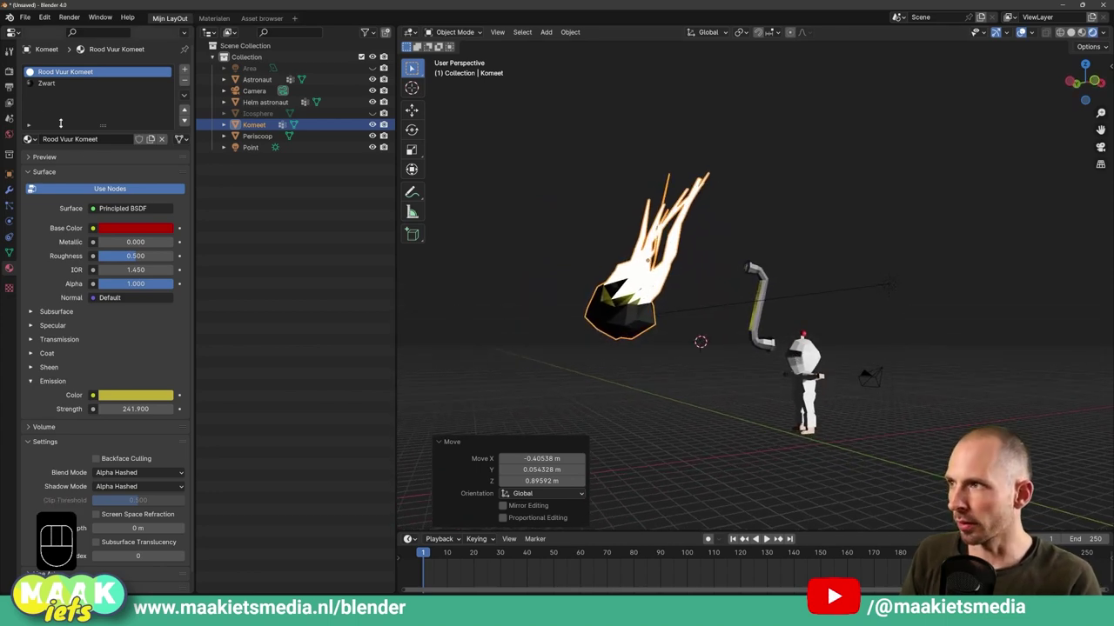
# Switch the render engine back to Cycles and show the material settings.
pyautogui.click(15, 74)
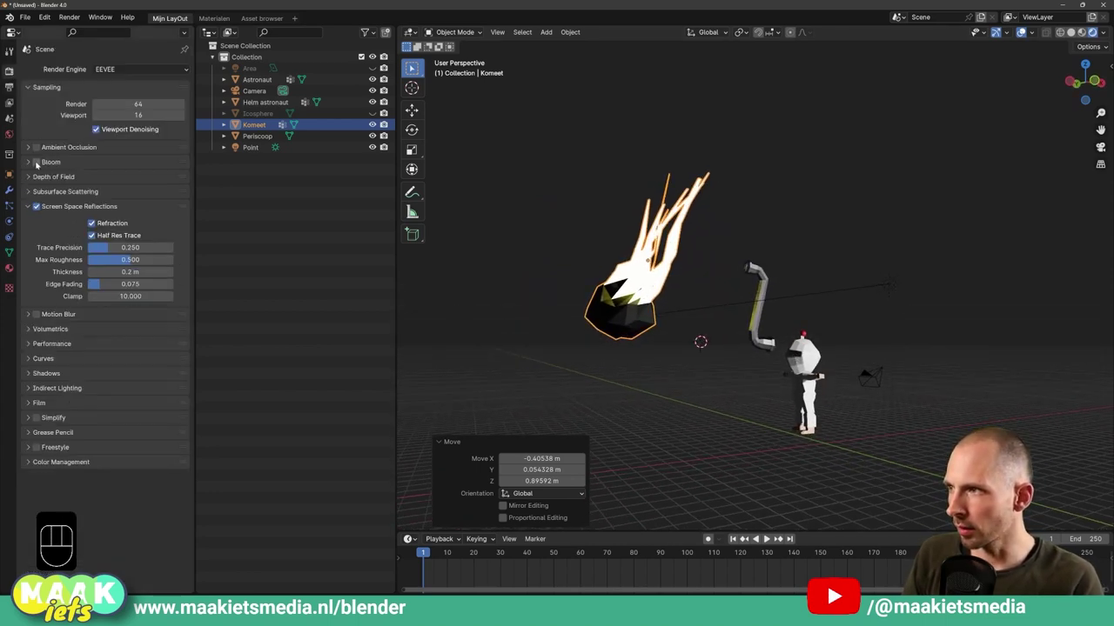
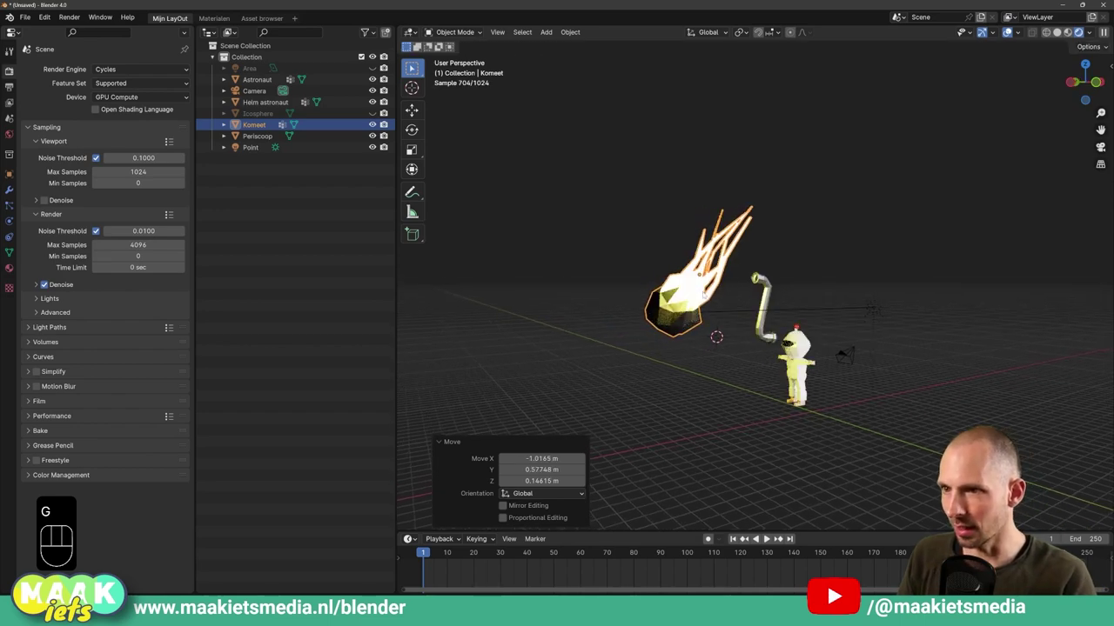
pyautogui.click(16, 266)
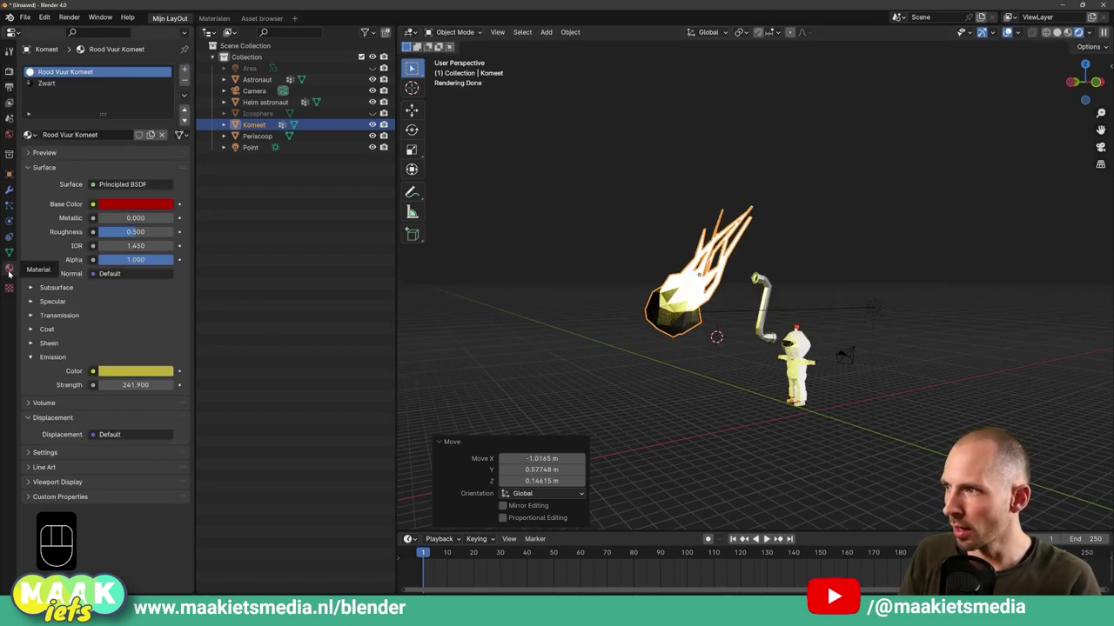
pyautogui.click(35, 358)
# Select the periscope and expand the Coat panel of its Metaal grijs material.
pyautogui.click(35, 358)
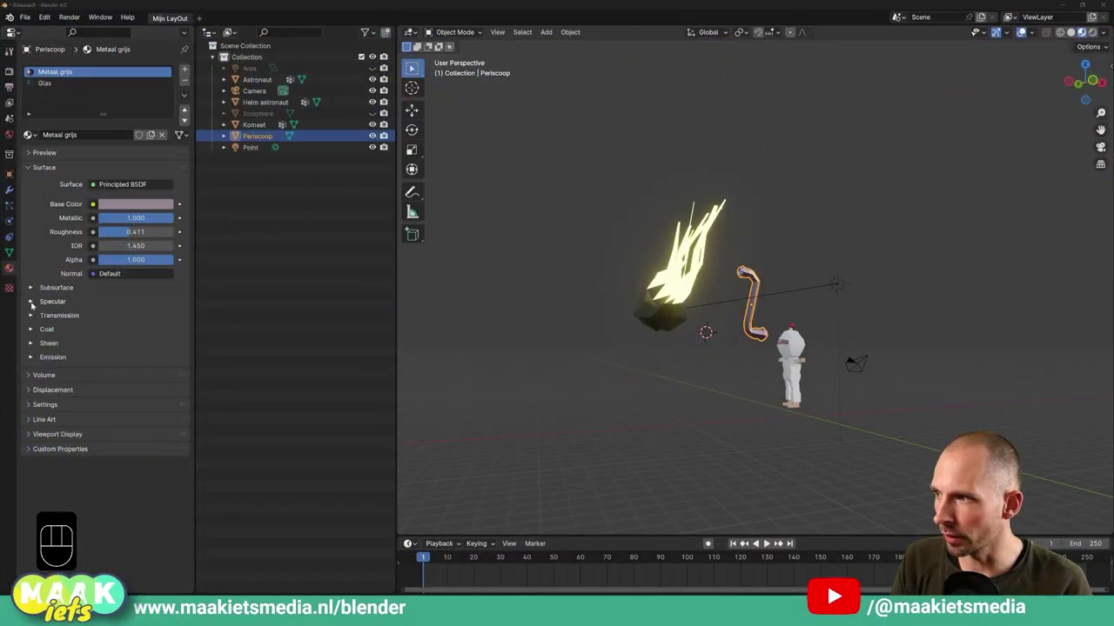
pyautogui.click(34, 326)
pyautogui.click(31, 414)
pyautogui.click(32, 488)
pyautogui.click(32, 537)
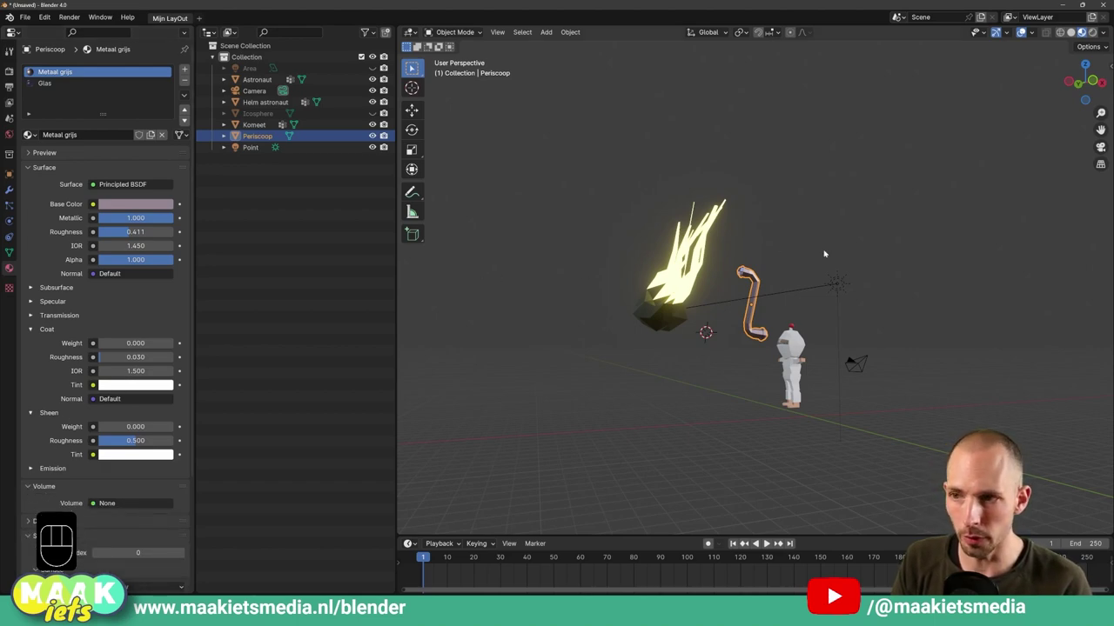
pyautogui.moveTo(737, 349); pyautogui.dragTo(761, 353)
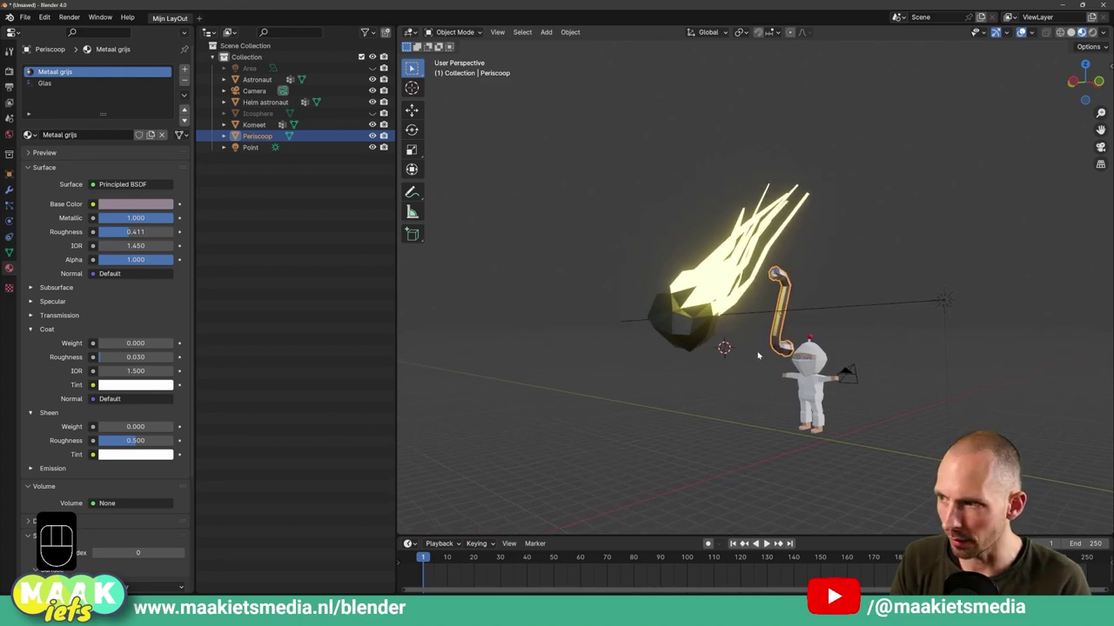
# Duplicate a workspace tab and rename it 'Materialen'.
pyautogui.press('ctrl+shift+a')
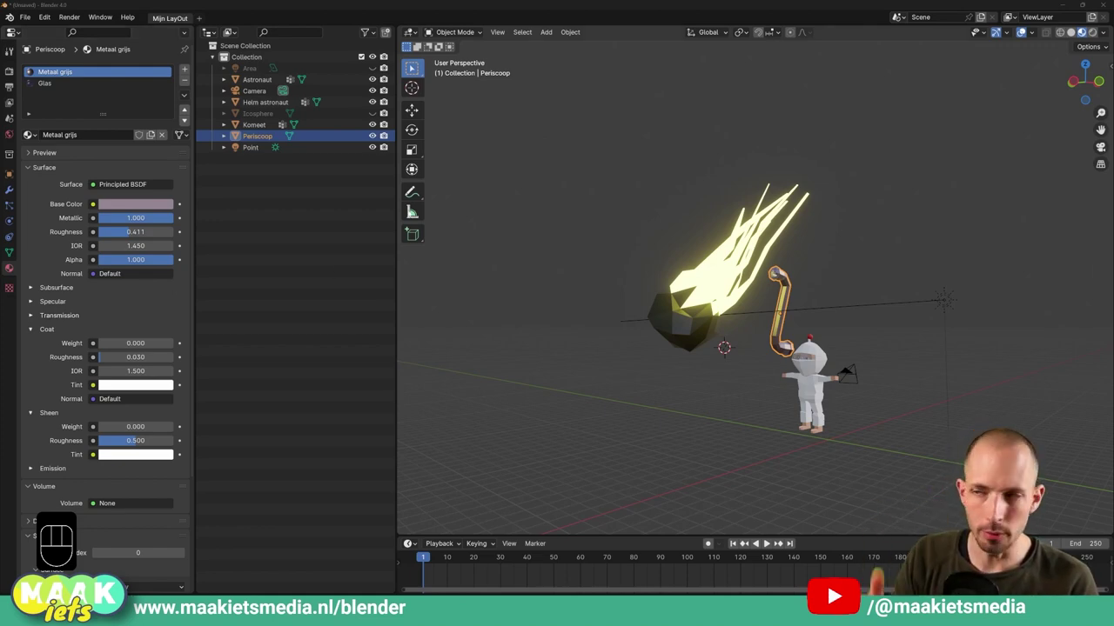
pyautogui.moveTo(184, 21); pyautogui.dragTo(136, 42)
pyautogui.moveTo(224, 17); pyautogui.dragTo(224, 18)
pyautogui.click(224, 18)
# Switch to the Materialen workspace with a Shader Editor showing the Metaal grijs node tree.
pyautogui.click(185, 18)
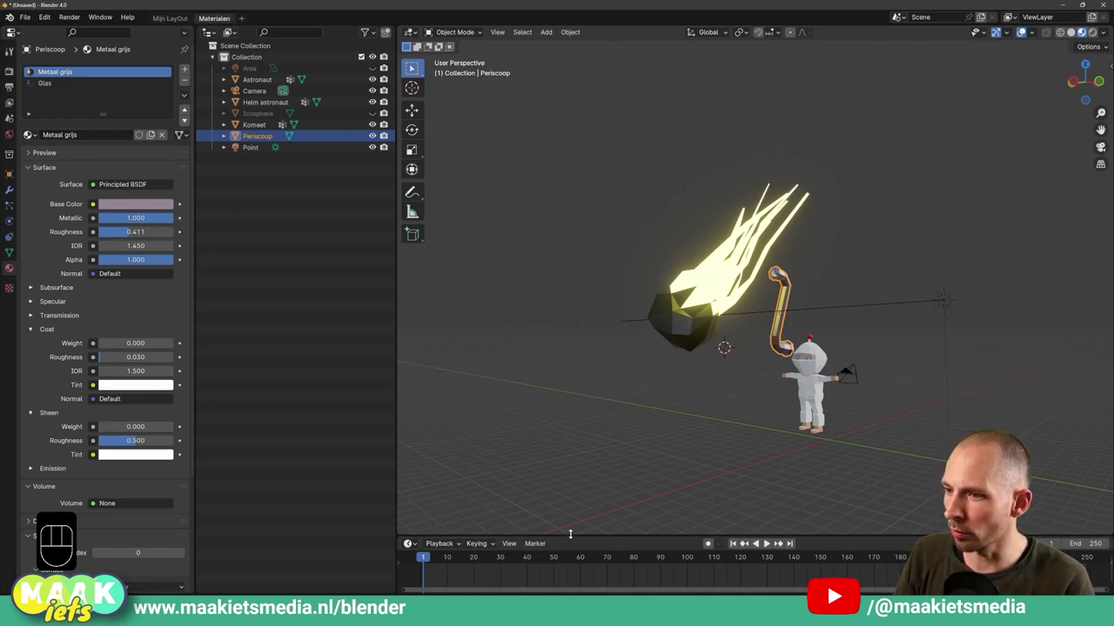
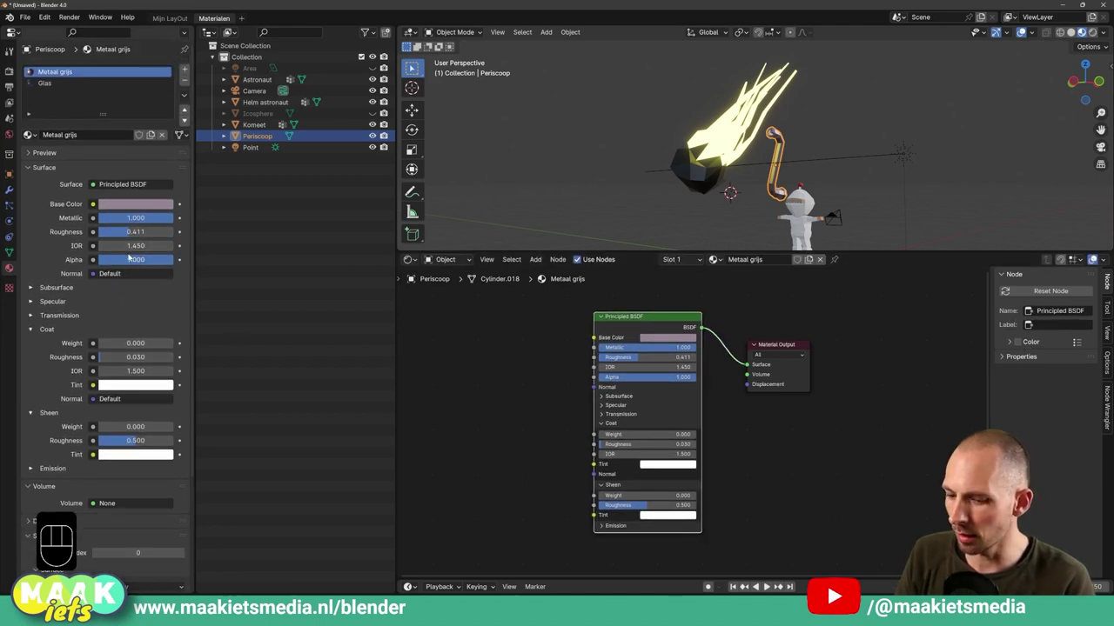
pyautogui.press('ctrl+shift+a')
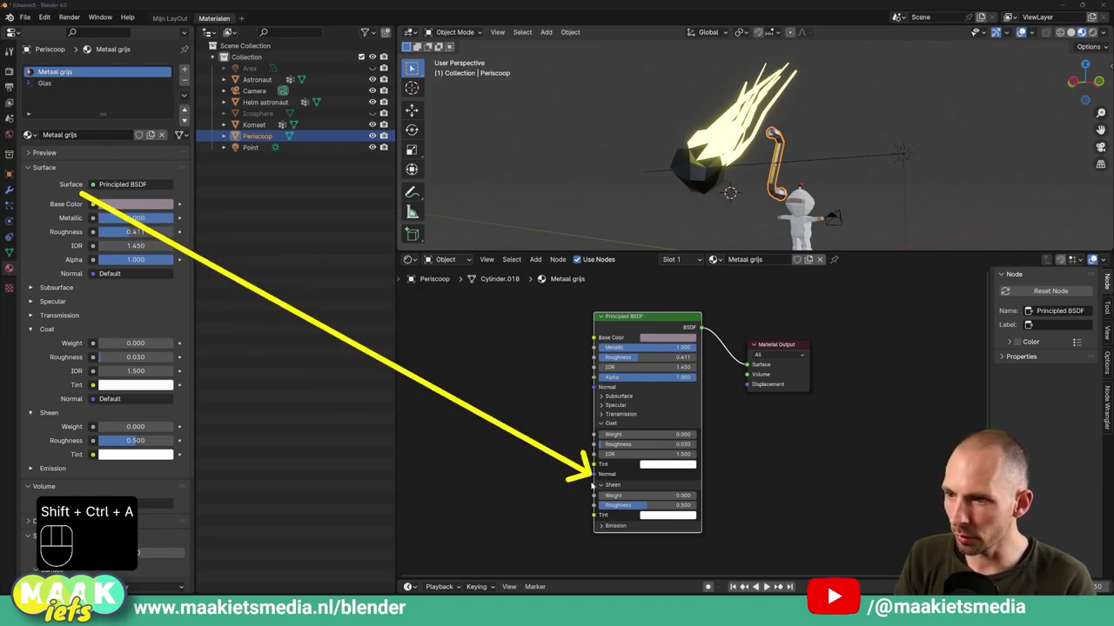
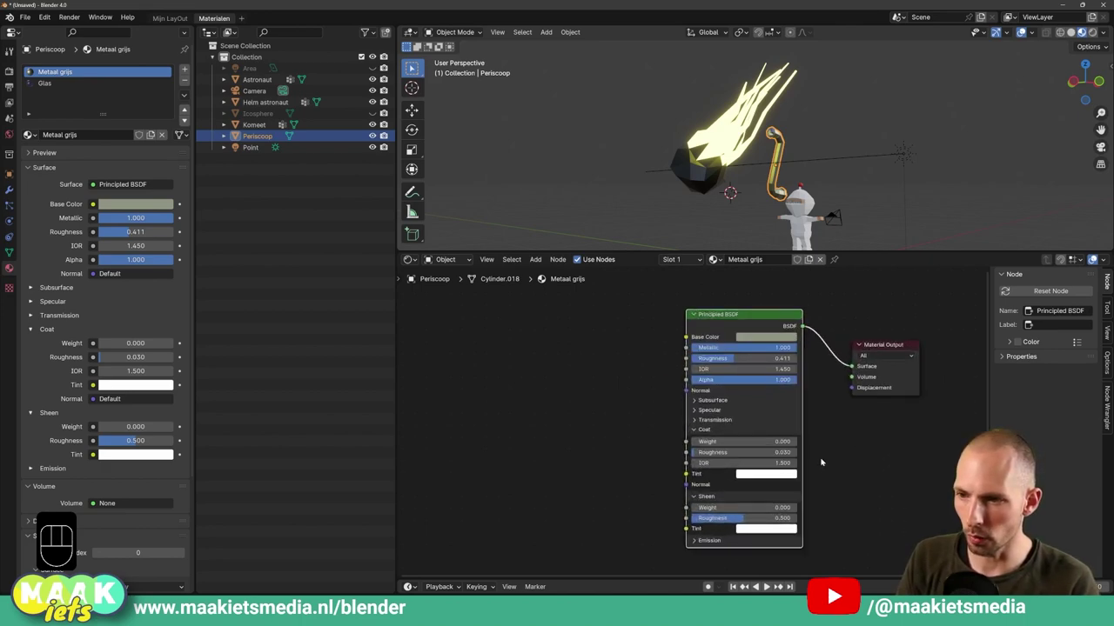
# Rearrange the Principled BSDF and Material Output nodes closer together in the node editor.
pyautogui.middleClick(864, 465)
pyautogui.click(714, 449)
pyautogui.press('g')
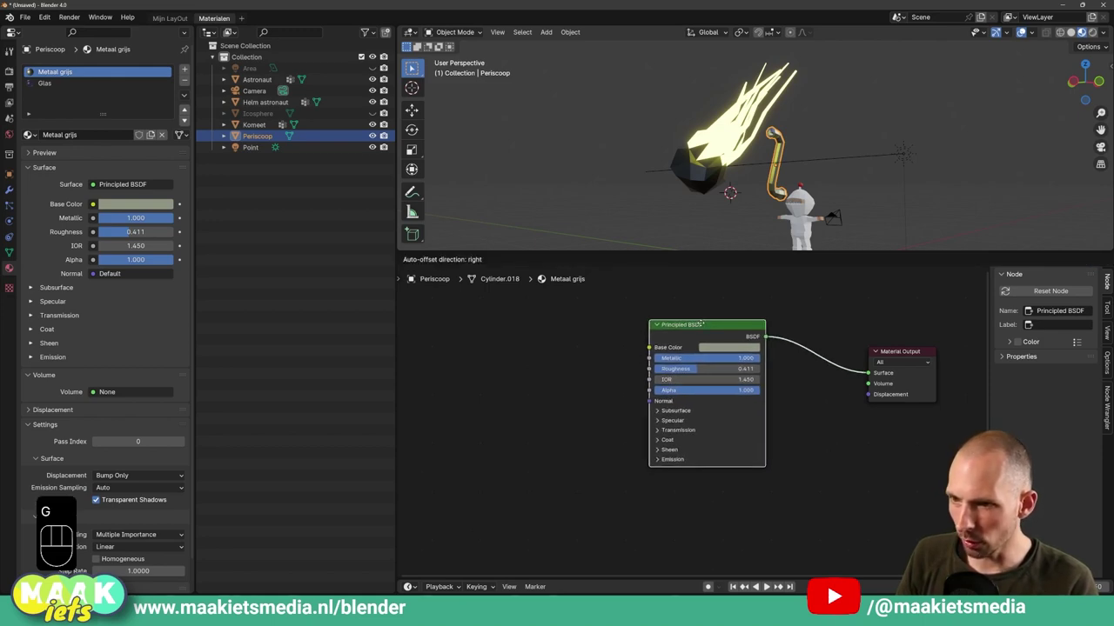
pyautogui.press('g')
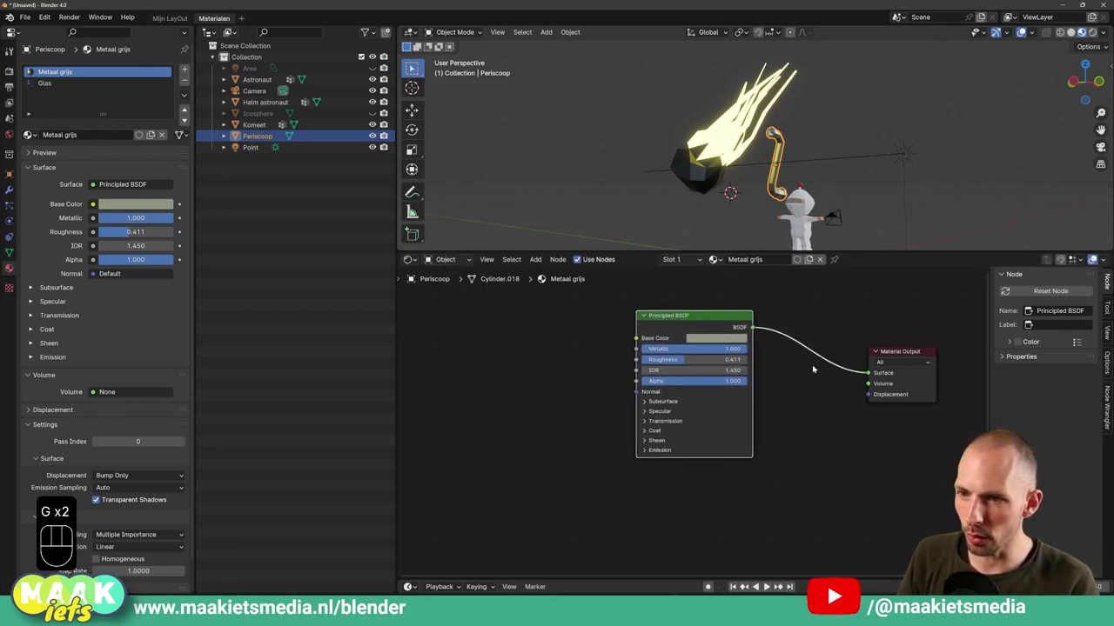
pyautogui.click(924, 378)
pyautogui.press('g')
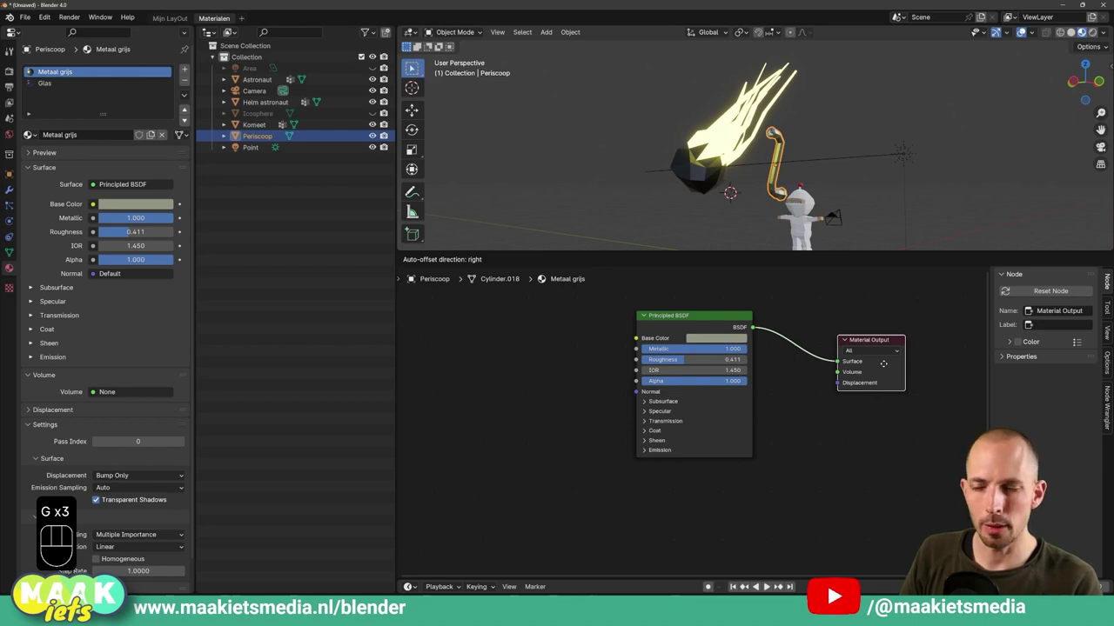
pyautogui.middleClick(818, 386)
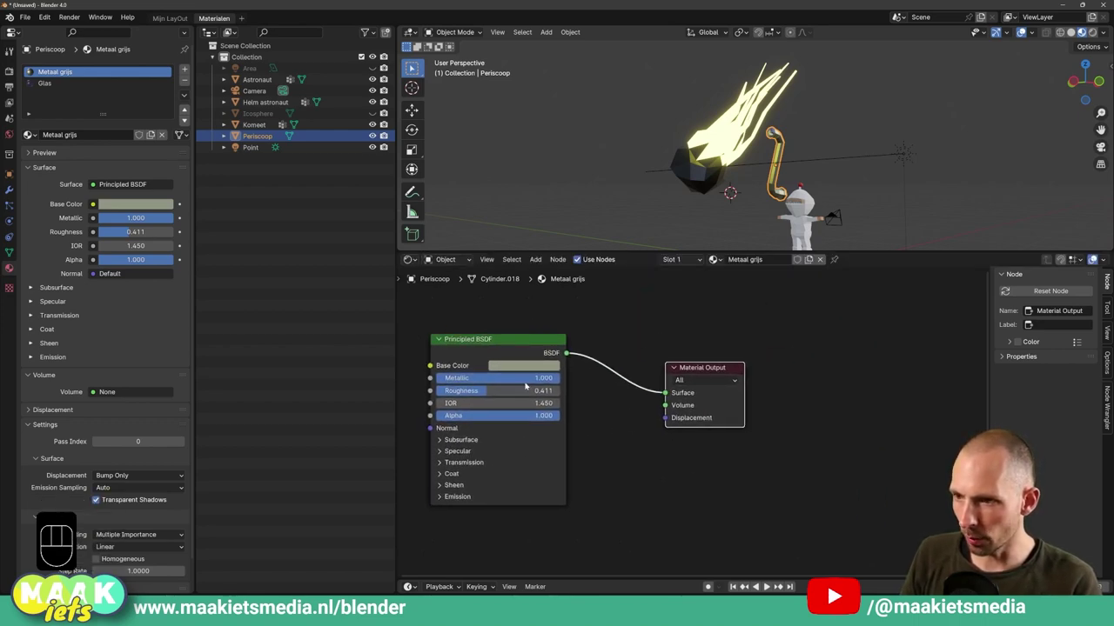
pyautogui.click(503, 355)
pyautogui.press('g')
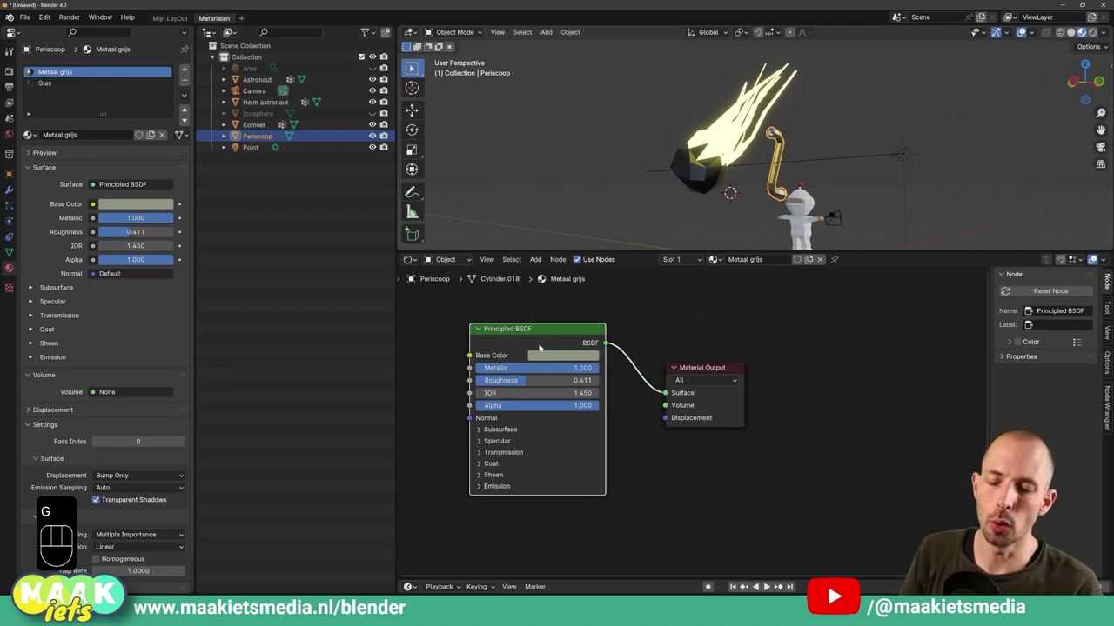
pyautogui.press('g')
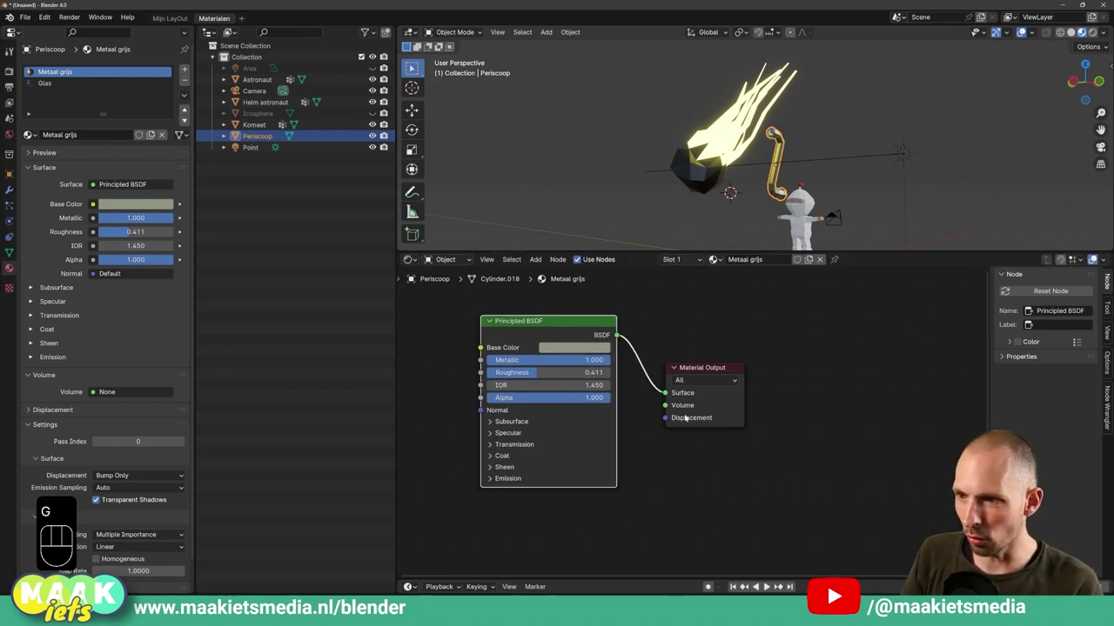
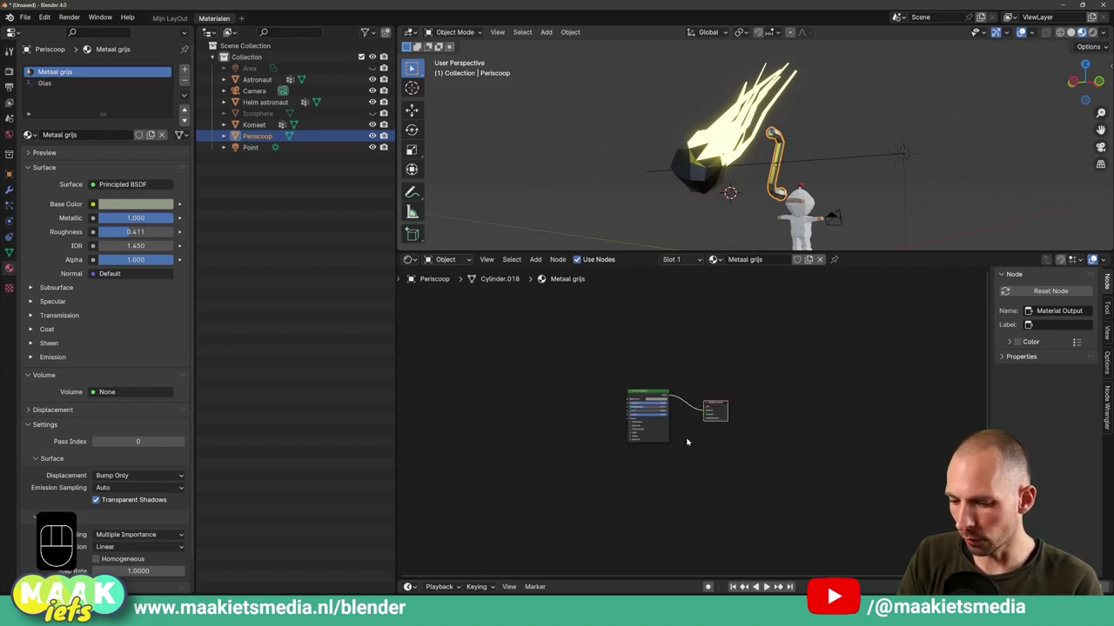
# Frame the node setup and the periscope so the full Principled BSDF node is in view.
pyautogui.press('ctrl+shift+a')
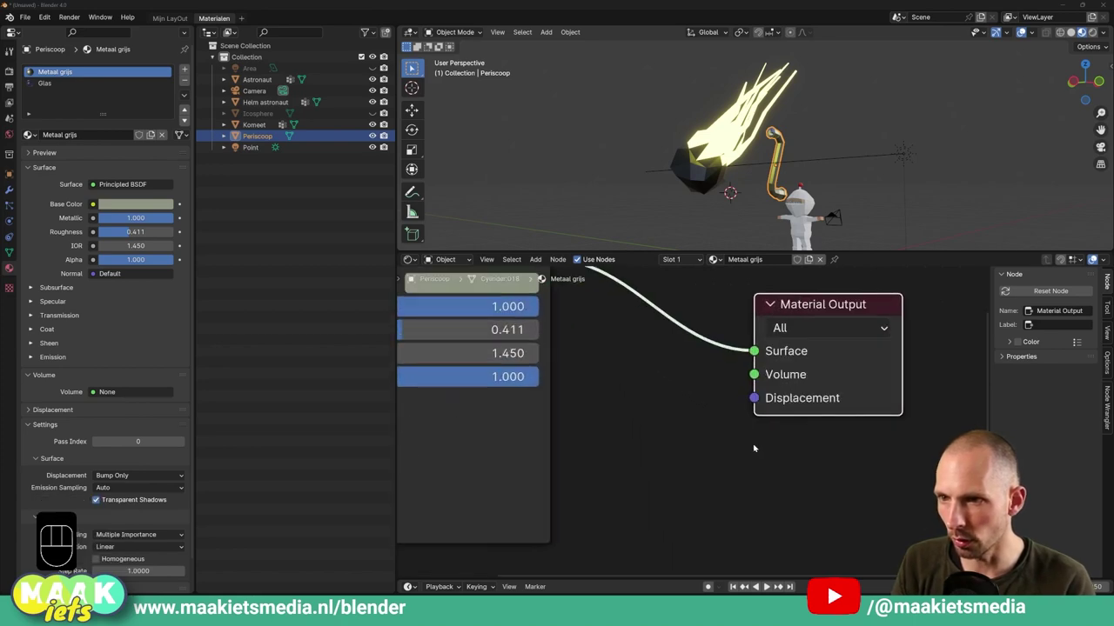
pyautogui.moveTo(851, 168); pyautogui.dragTo(827, 162)
pyautogui.doubleClick(785, 162)
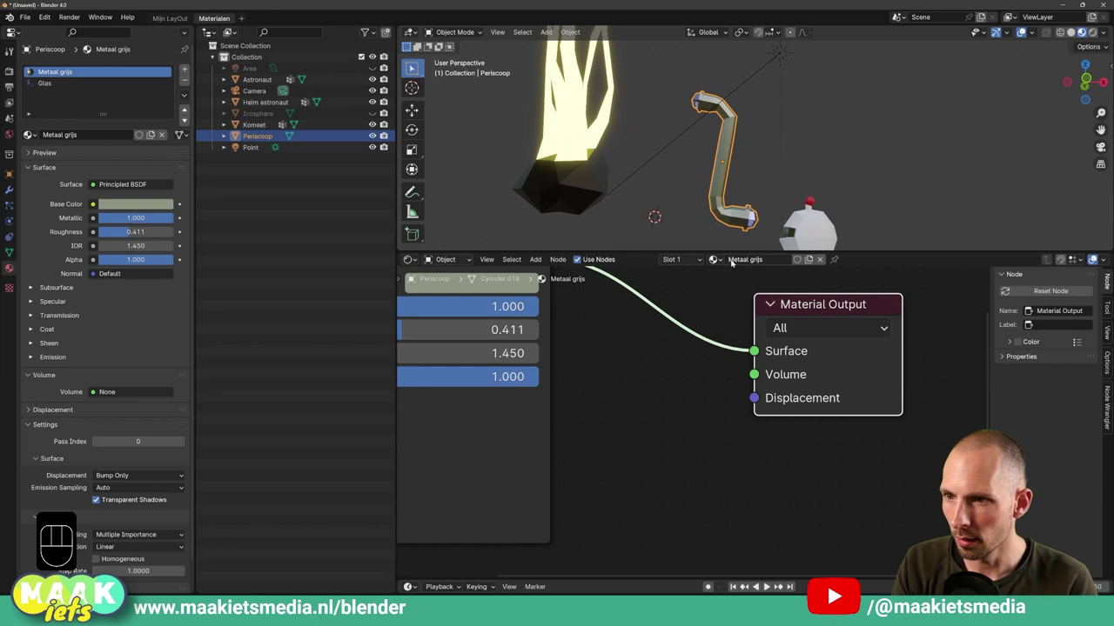
pyautogui.moveTo(703, 261); pyautogui.dragTo(694, 231)
pyautogui.press('ctrl+shift+a')
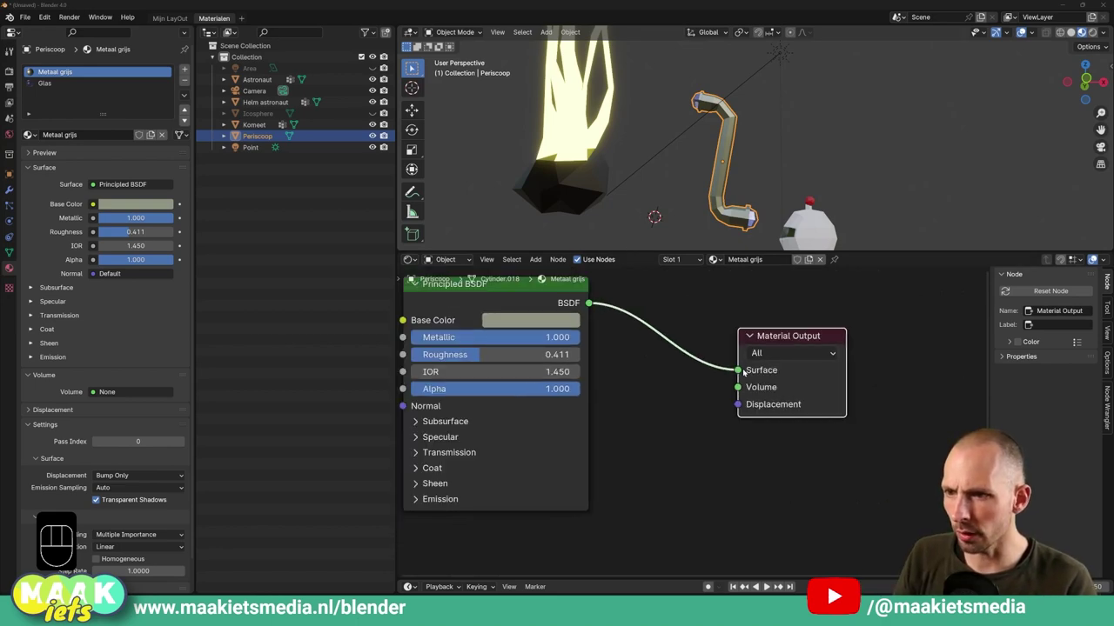
# Remove the Principled BSDF and add a Diffuse BSDF node in its place.
pyautogui.moveTo(719, 354); pyautogui.dragTo(696, 230)
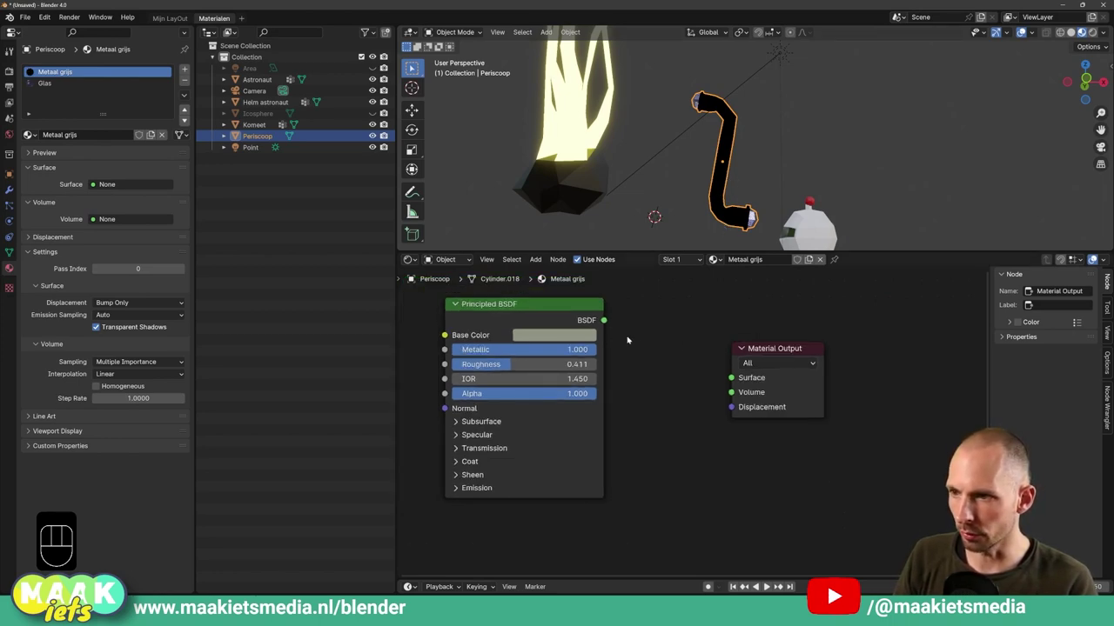
pyautogui.click(557, 320)
pyautogui.press('Delete')
pyautogui.click(558, 350)
pyautogui.press('shift+a')
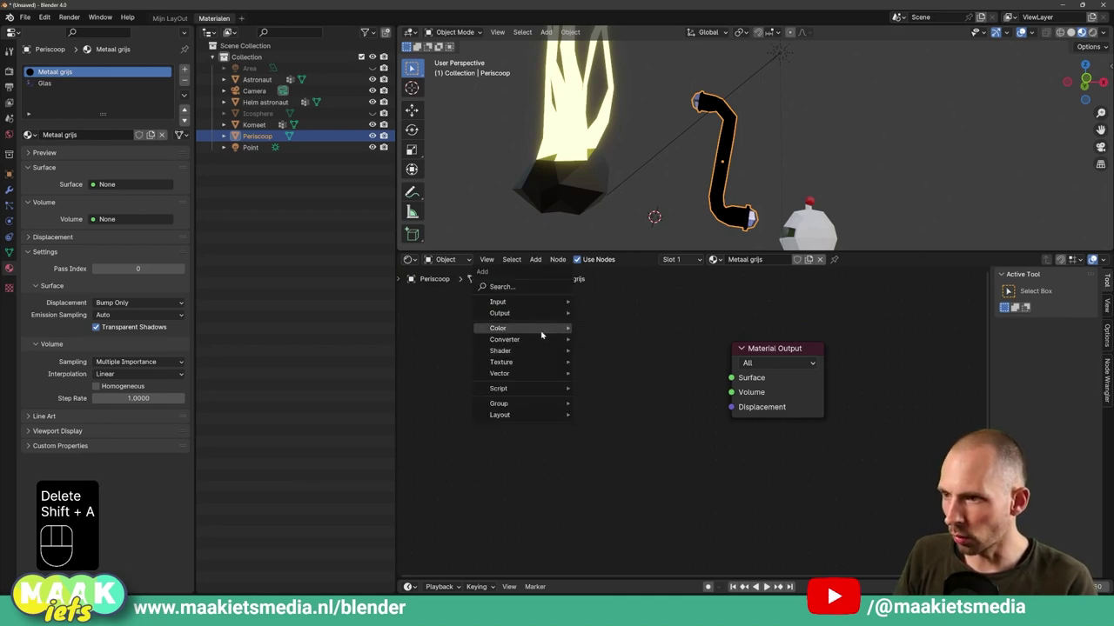
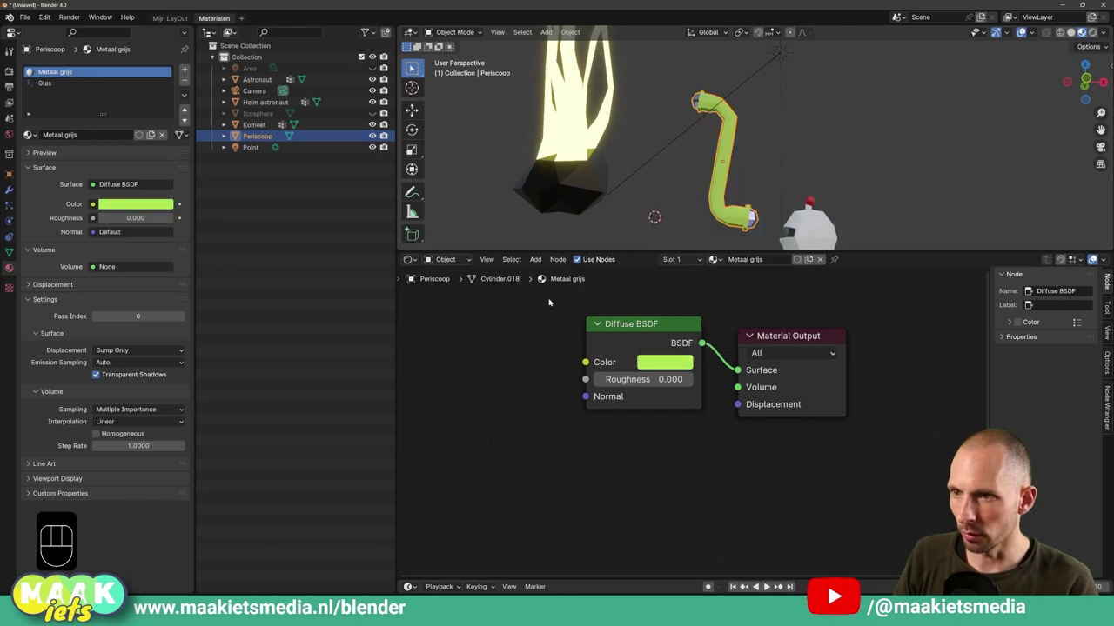
pyautogui.click(653, 341)
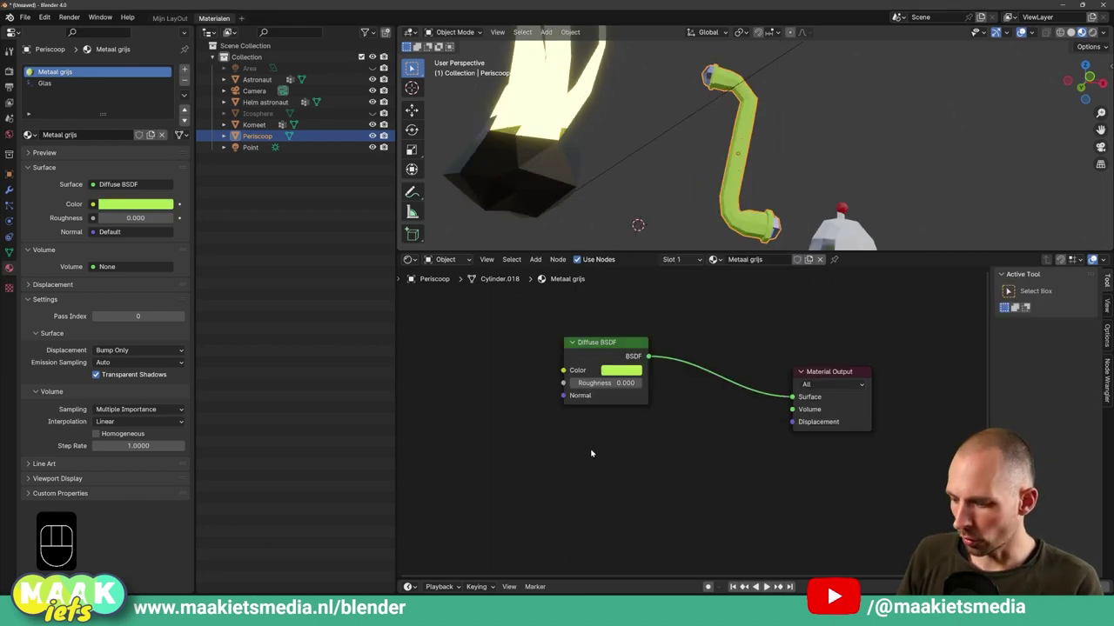
# Add an orange Glossy BSDF and feed it into the material's Surface output.
pyautogui.press('shift+a')
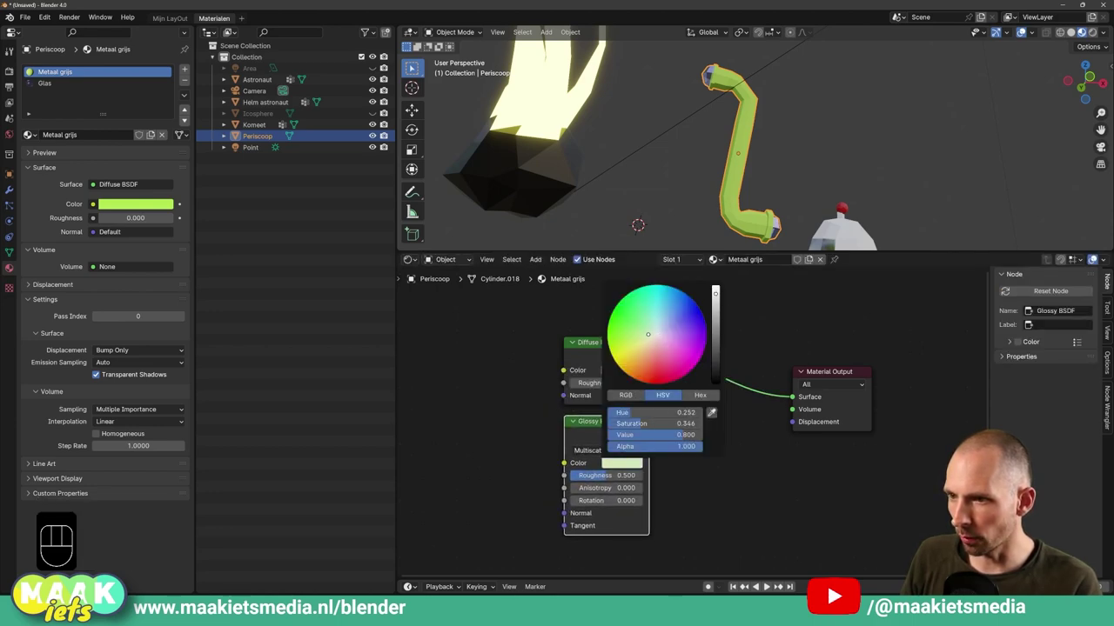
pyautogui.click(706, 475)
pyautogui.moveTo(656, 434); pyautogui.dragTo(792, 358)
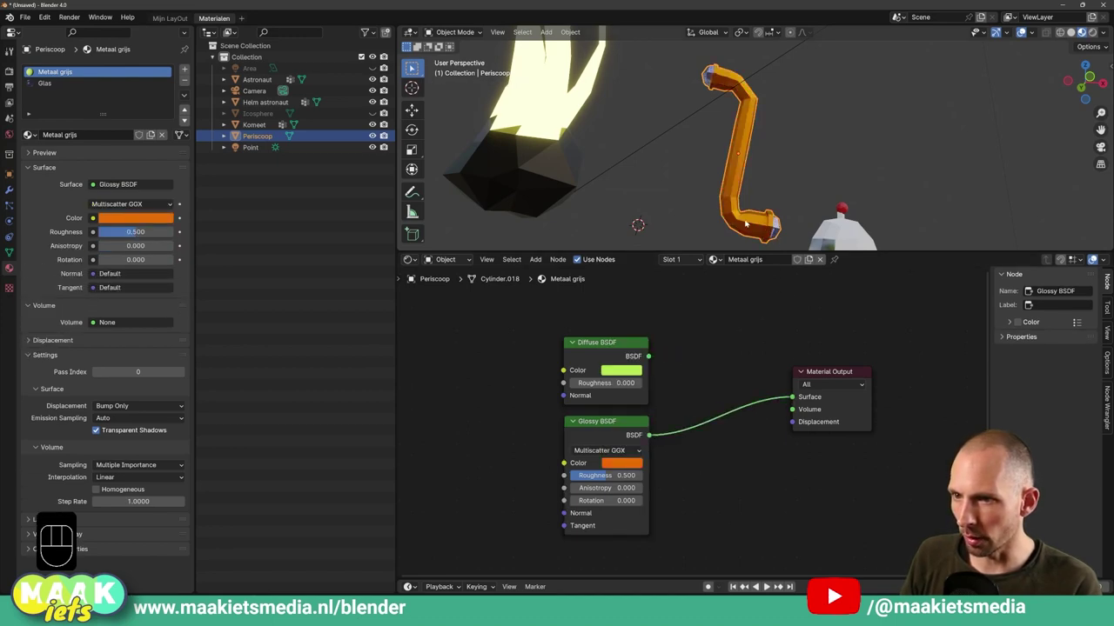
pyautogui.click(729, 358)
pyautogui.click(796, 395)
pyautogui.click(726, 385)
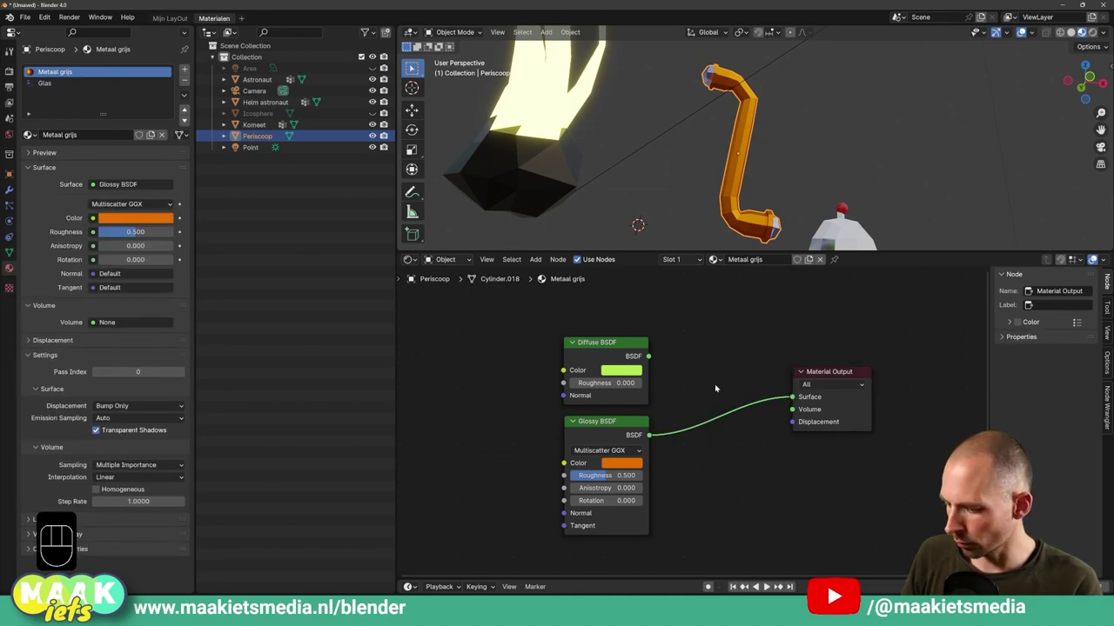
# Add a Mix Shader and wire both the Diffuse and Glossy BSDFs into it.
pyautogui.press('shift+a')
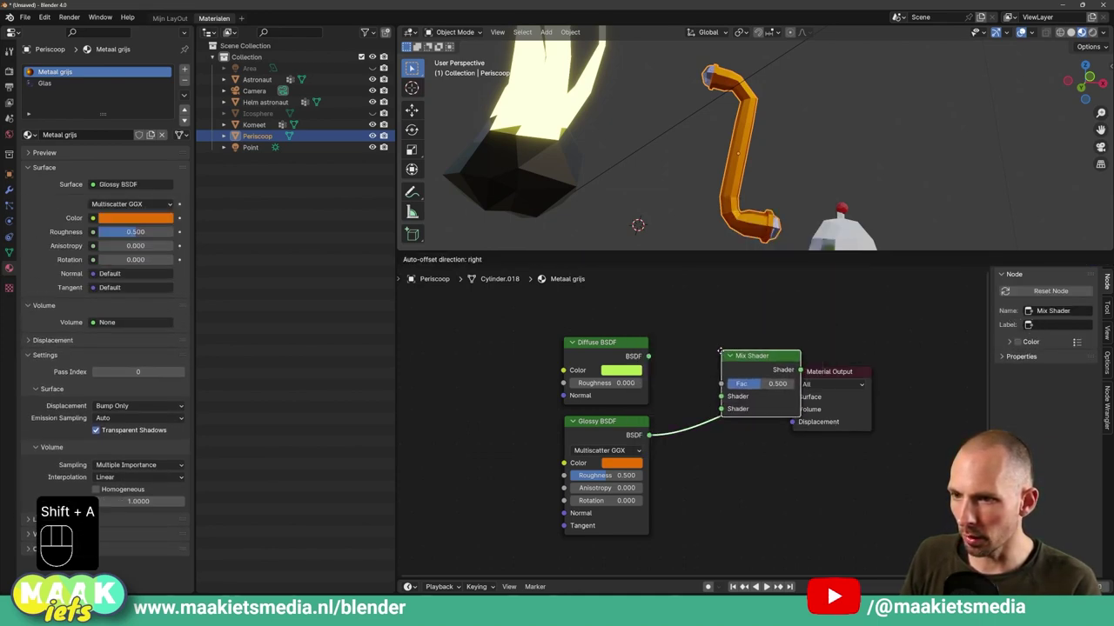
pyautogui.click(655, 355)
pyautogui.moveTo(664, 357); pyautogui.dragTo(692, 375)
pyautogui.moveTo(655, 434); pyautogui.dragTo(694, 374)
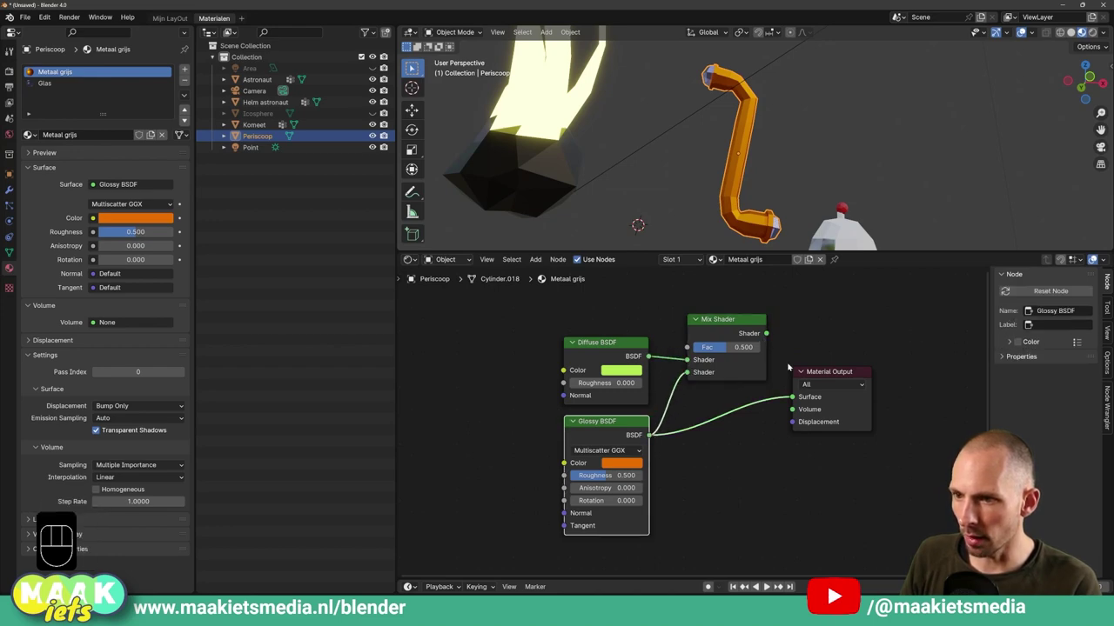
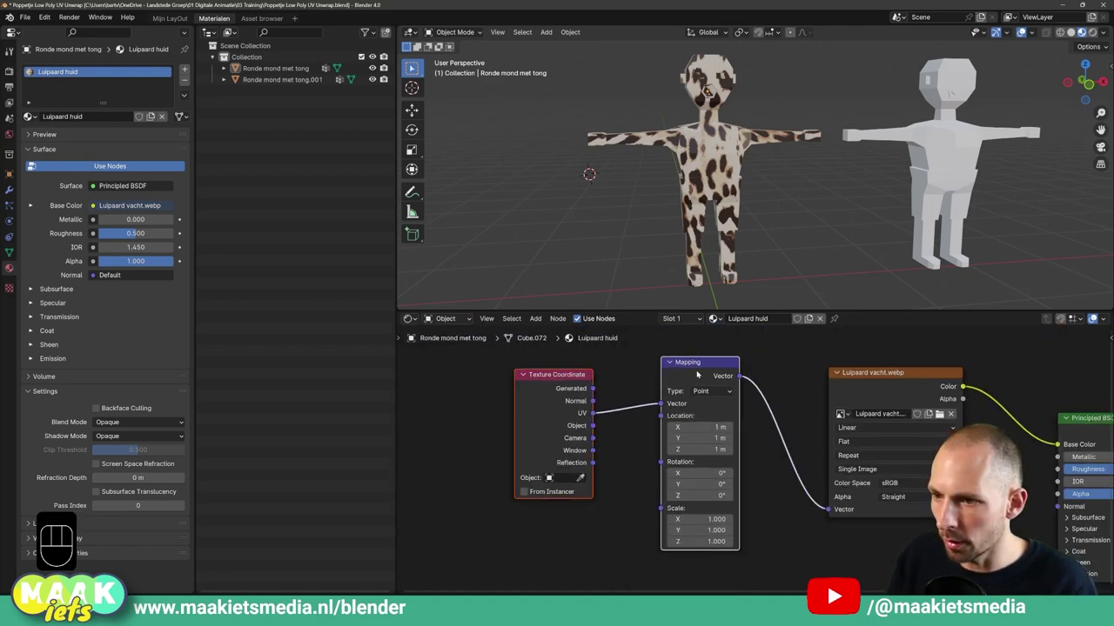
# Split the node editor into two areas and resize the new one beside it.
pyautogui.press('g')
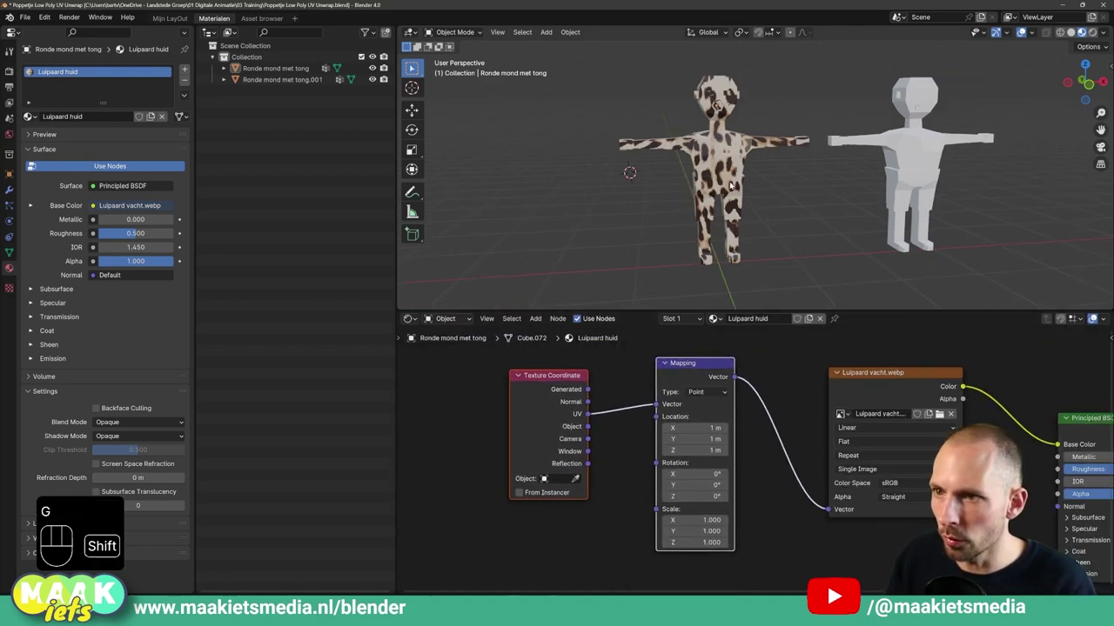
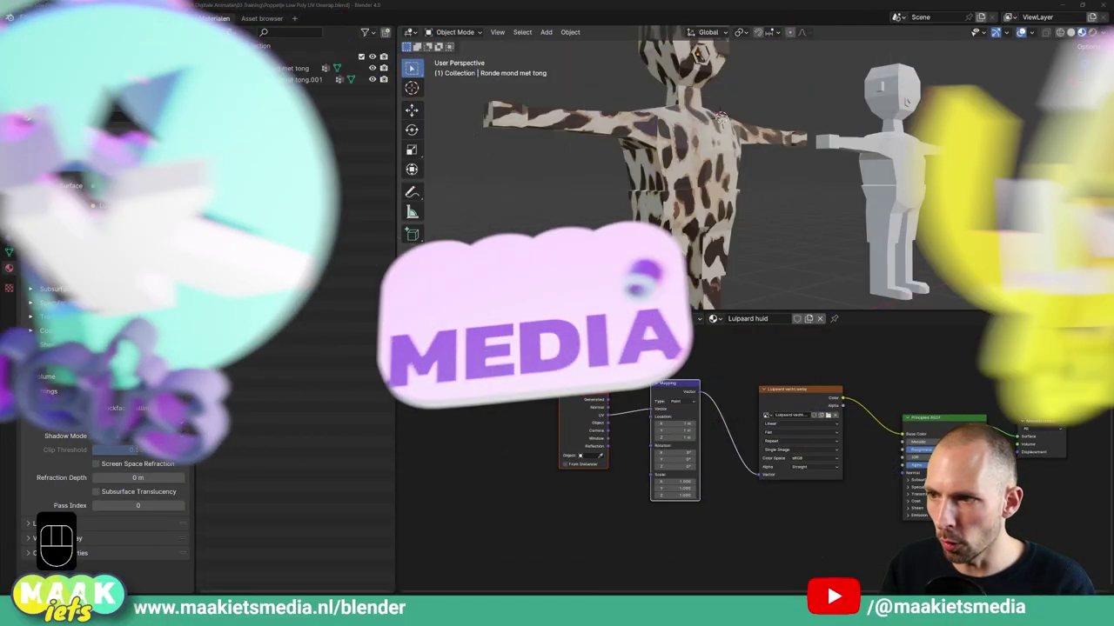
pyautogui.moveTo(562, 316); pyautogui.dragTo(581, 408)
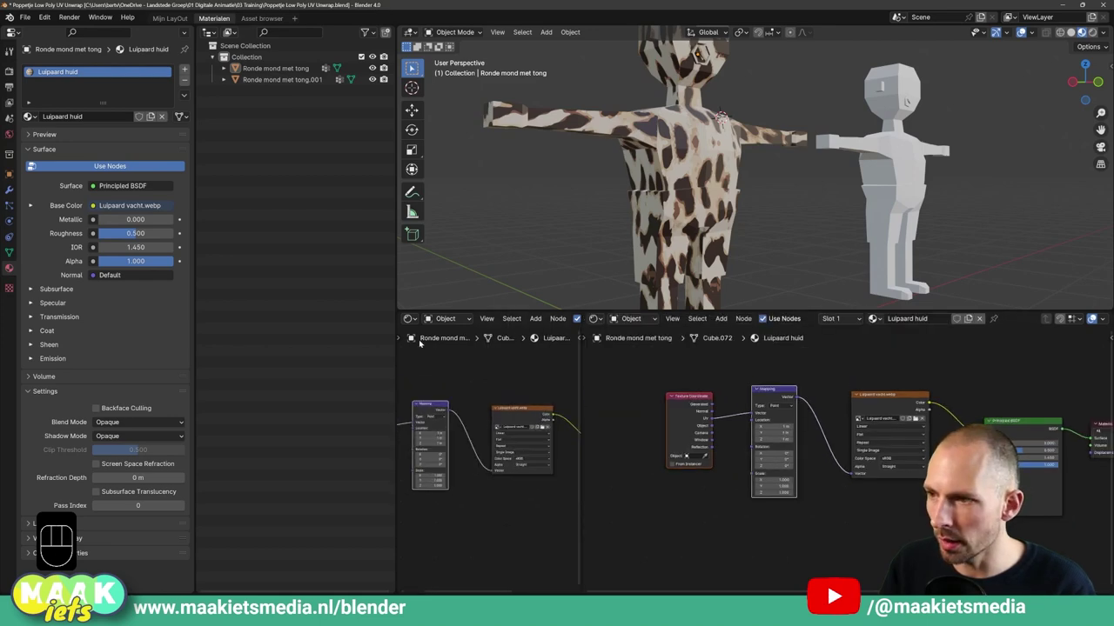
pyautogui.moveTo(412, 315); pyautogui.dragTo(434, 371)
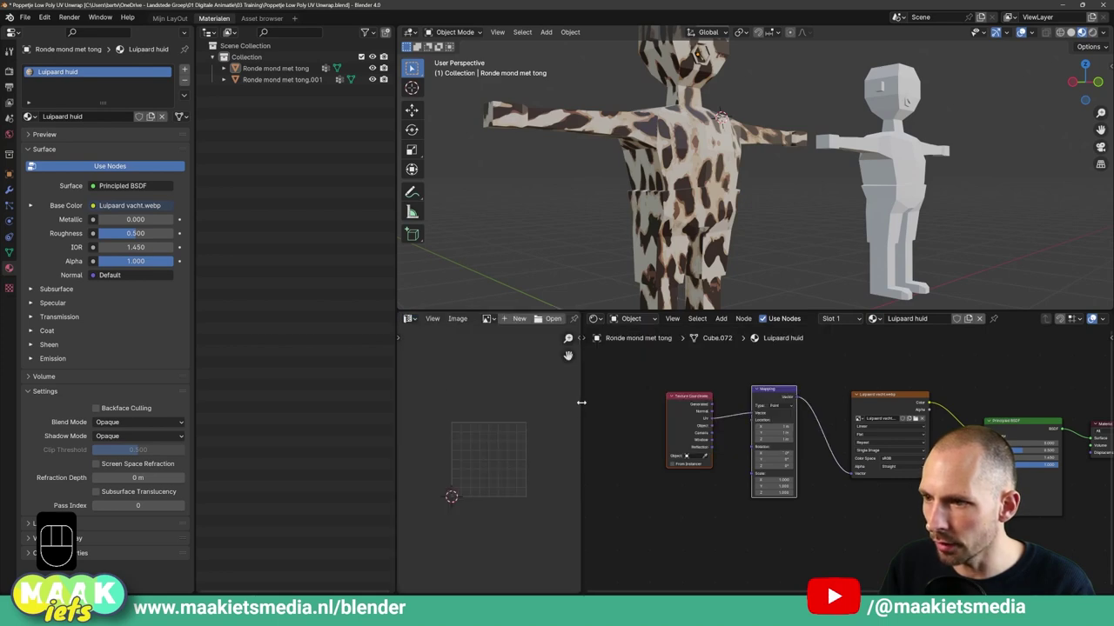
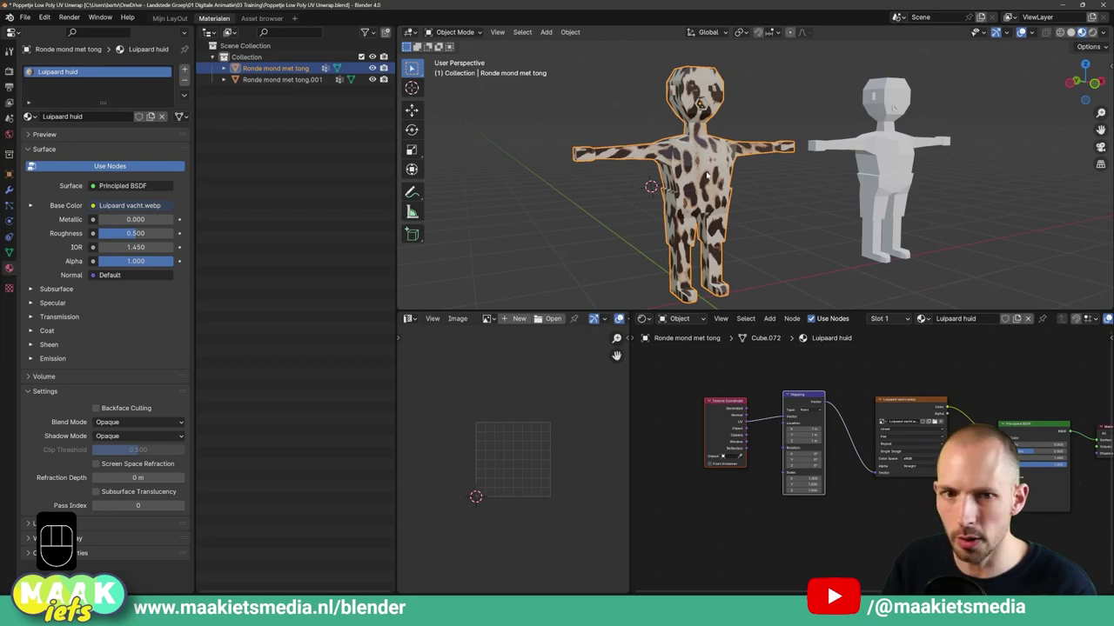
# Enter edit mode on the doll and browse the UV editor's image list without loading one.
pyautogui.press('Tab')
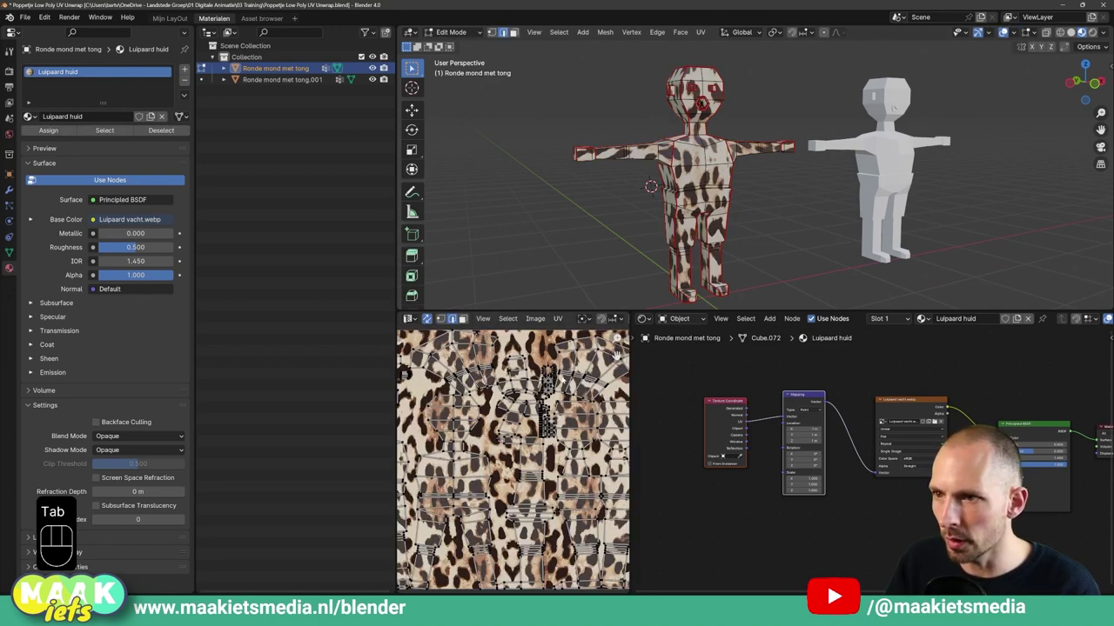
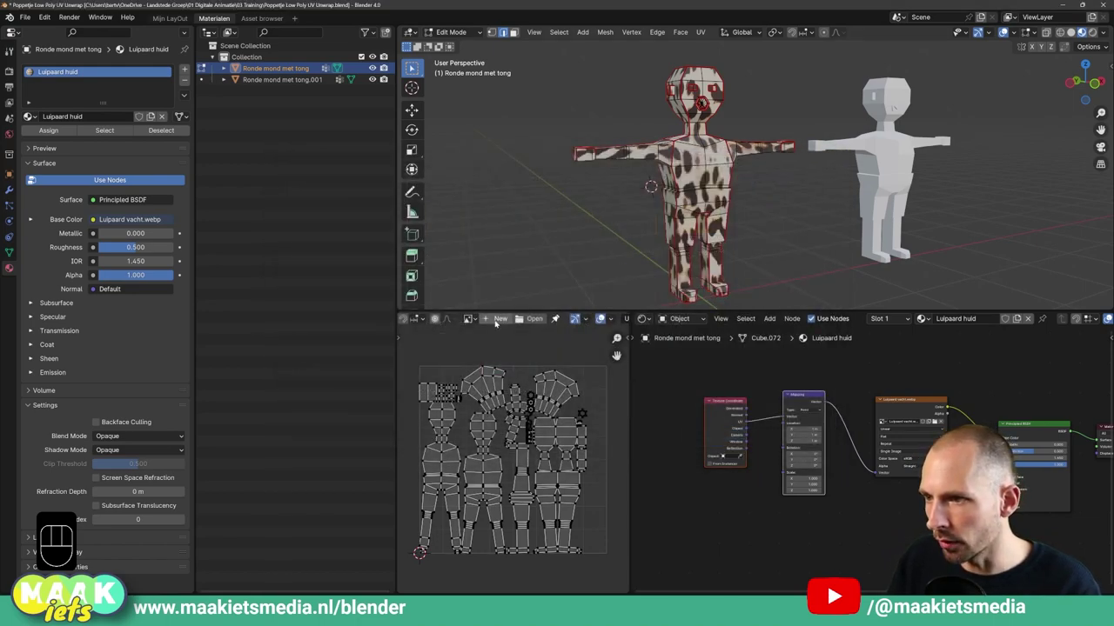
pyautogui.moveTo(499, 320); pyautogui.dragTo(688, 424)
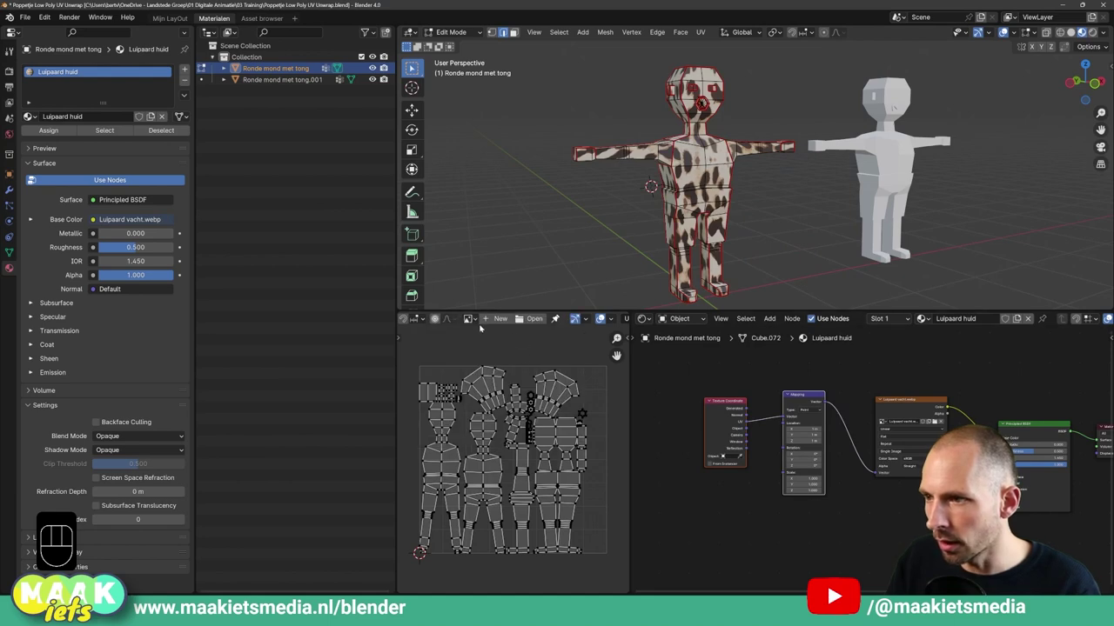
pyautogui.click(942, 608)
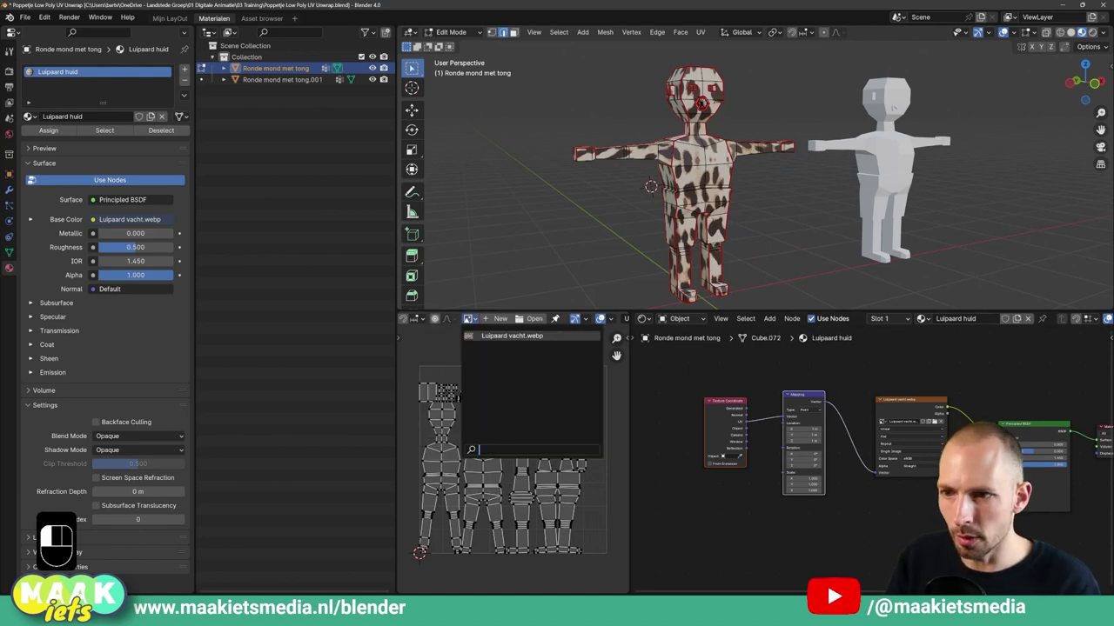
pyautogui.click(917, 408)
pyautogui.press('g')
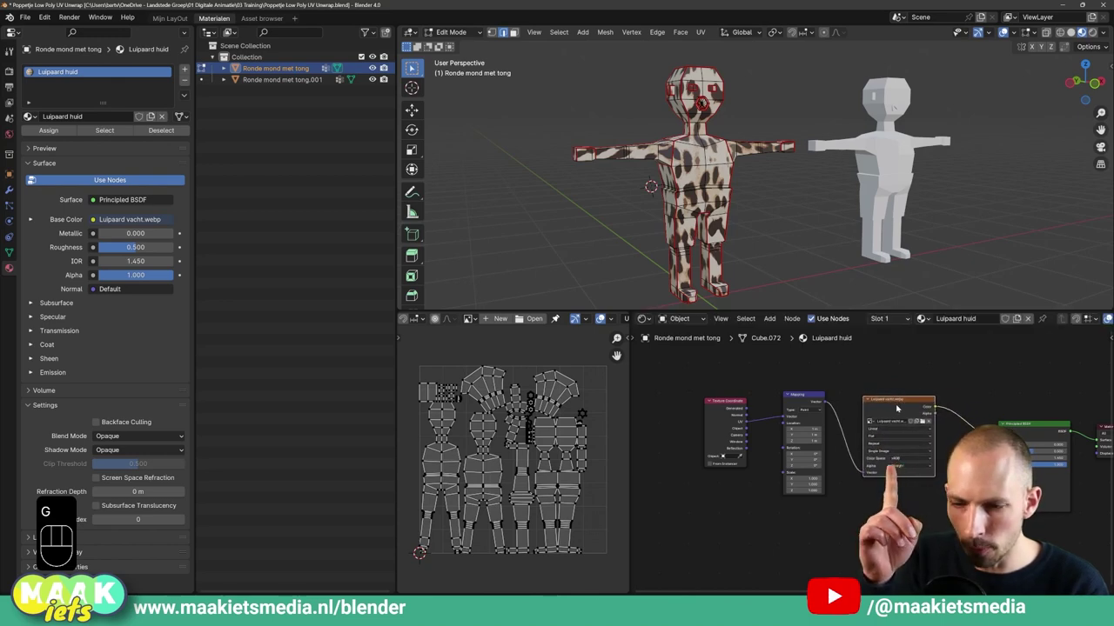
pyautogui.click(619, 354)
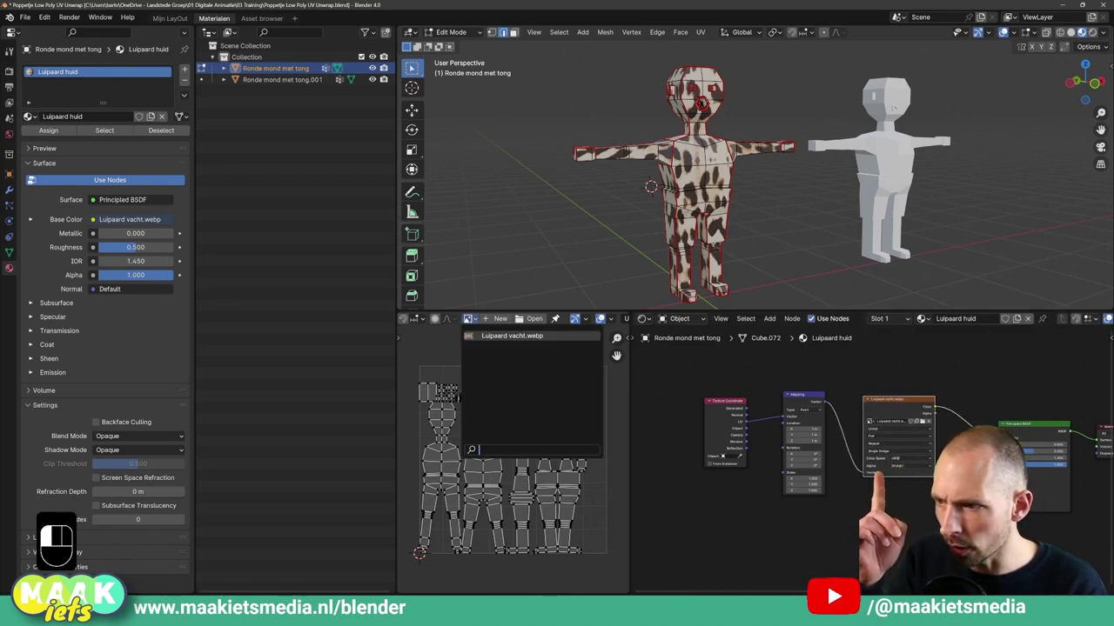
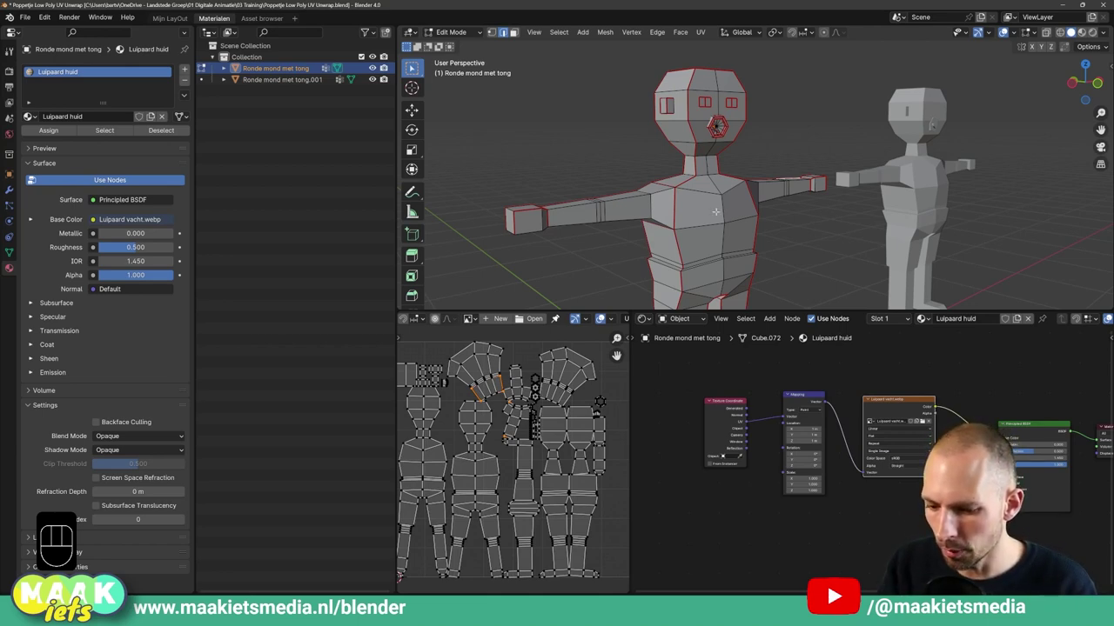
pyautogui.press('ctrl+shift+a')
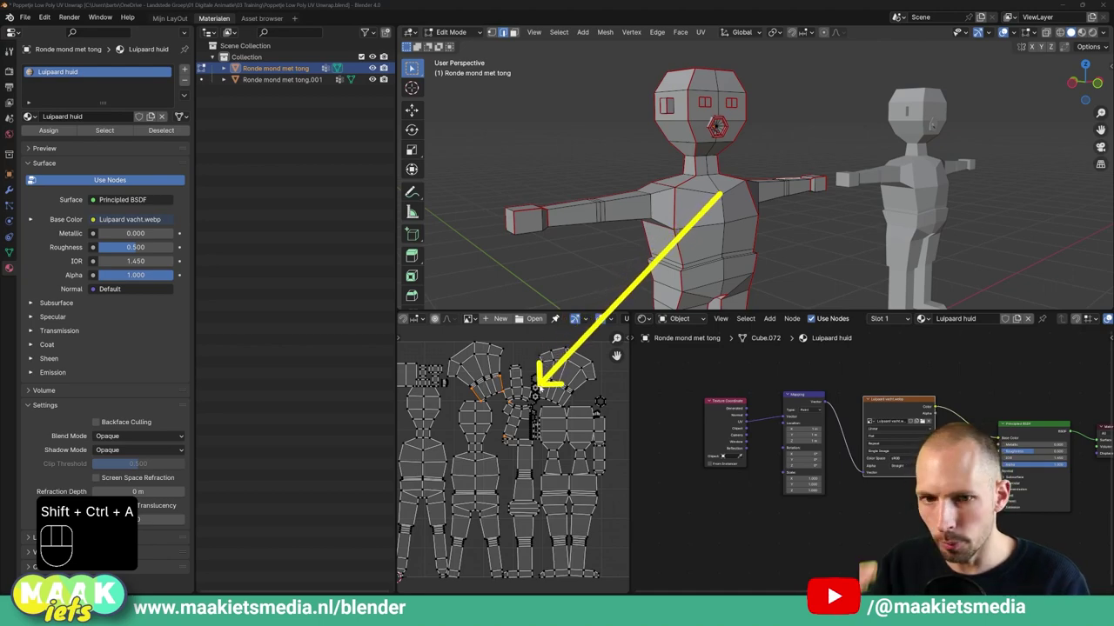
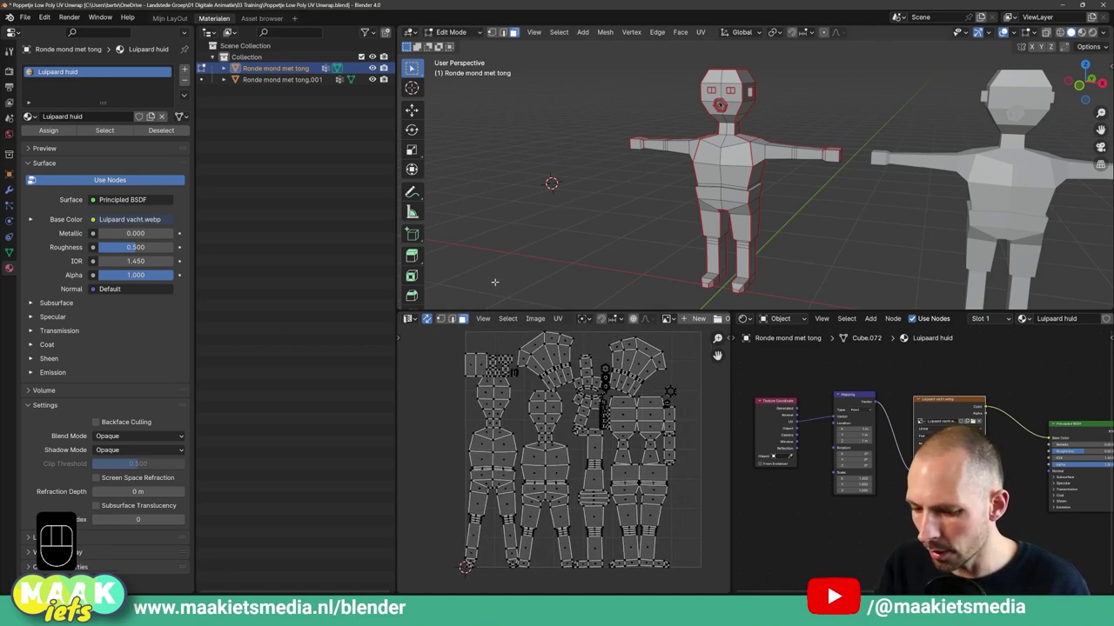
pyautogui.press('ctrl+shift+a')
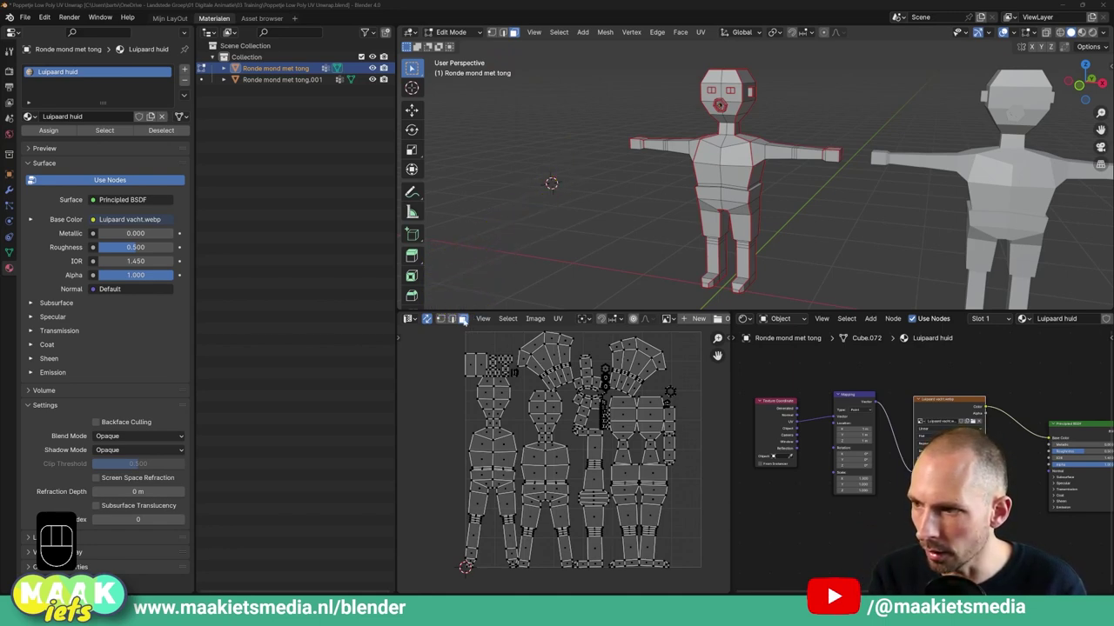
pyautogui.click(468, 319)
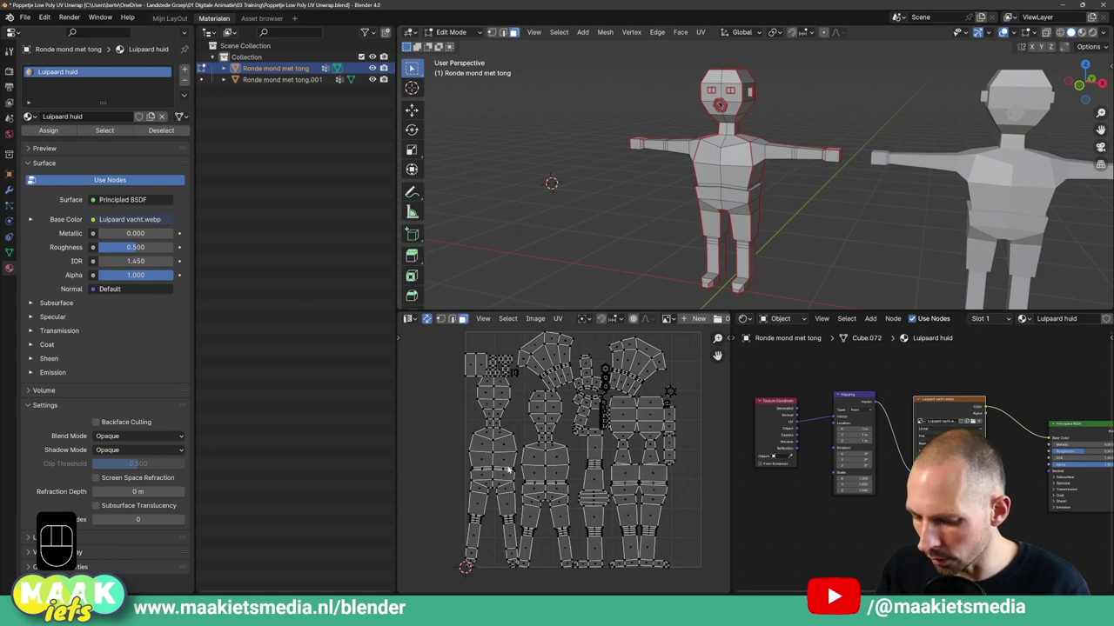
pyautogui.press('3')
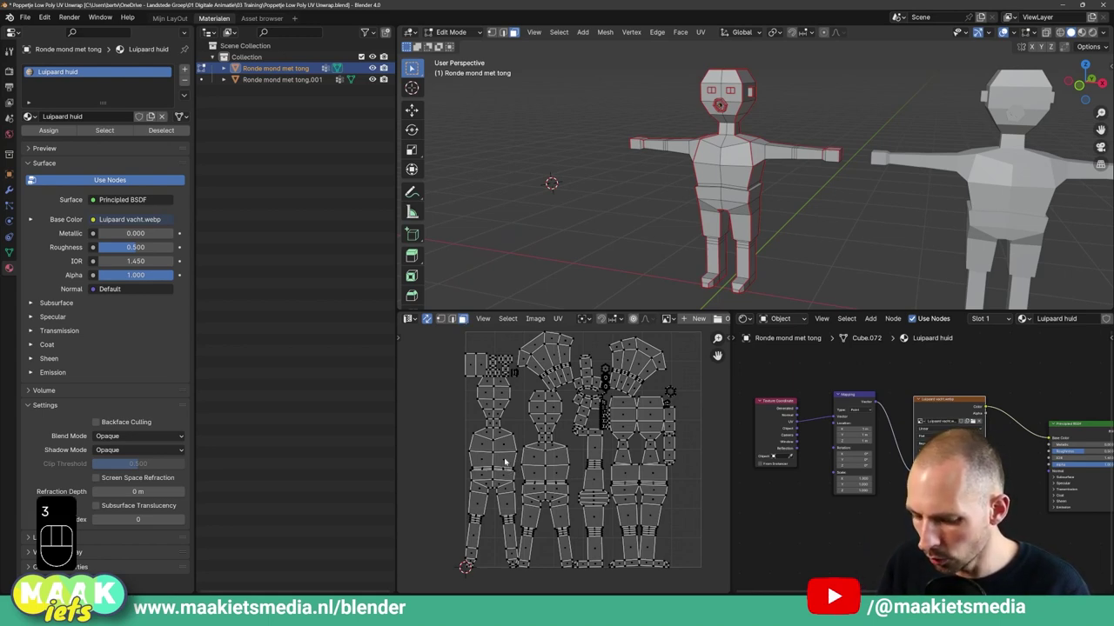
pyautogui.press('l')
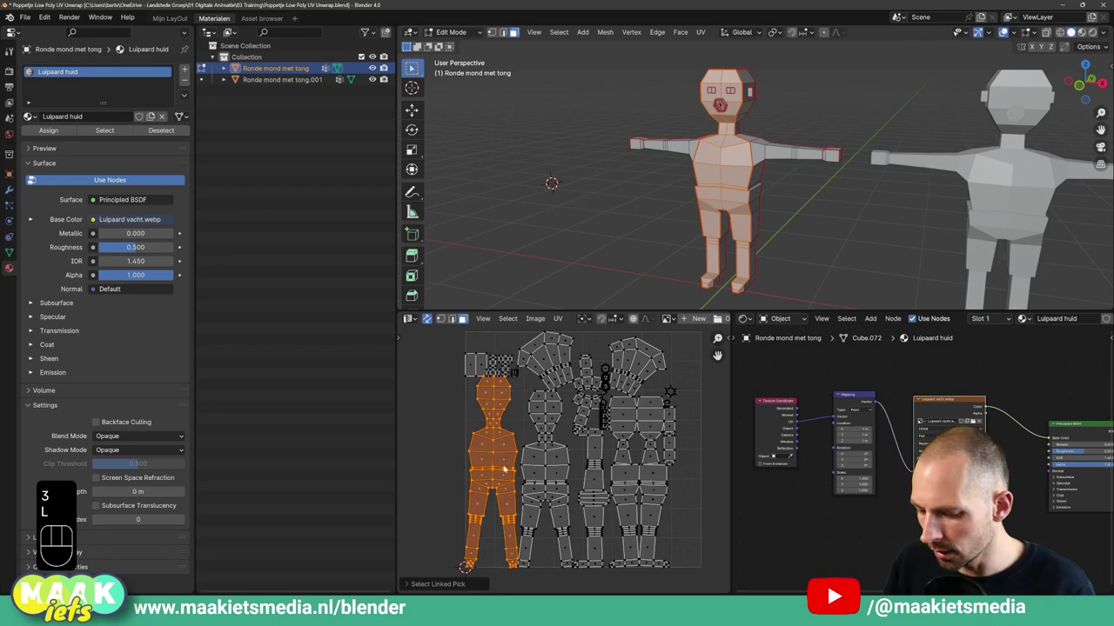
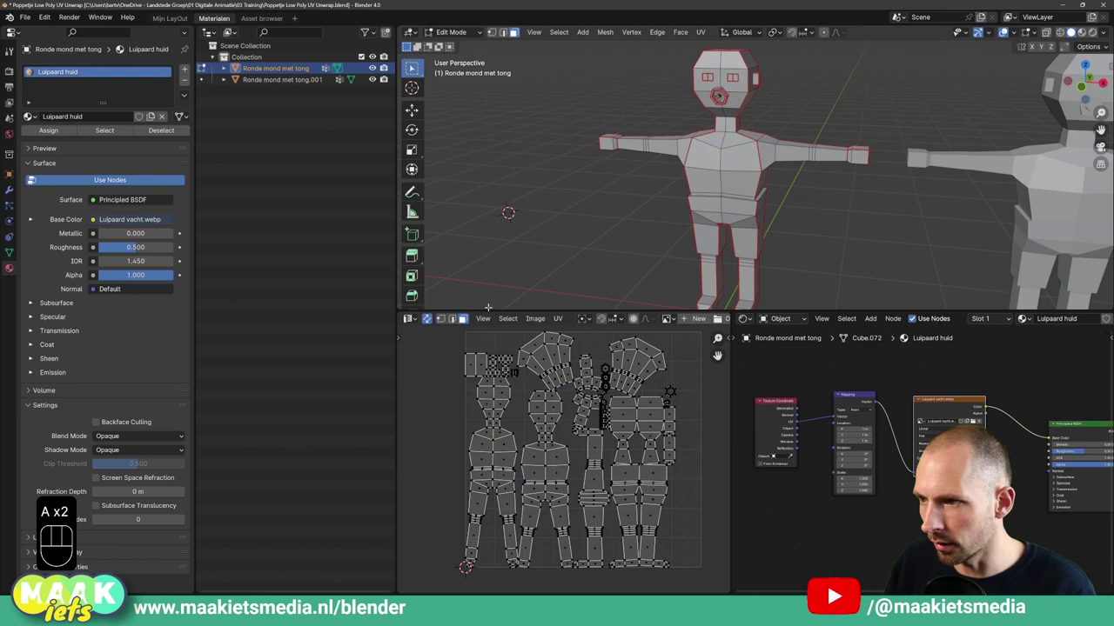
# Clear the whole mesh selection in the UV layout.
pyautogui.press('ctrl+shift+a')
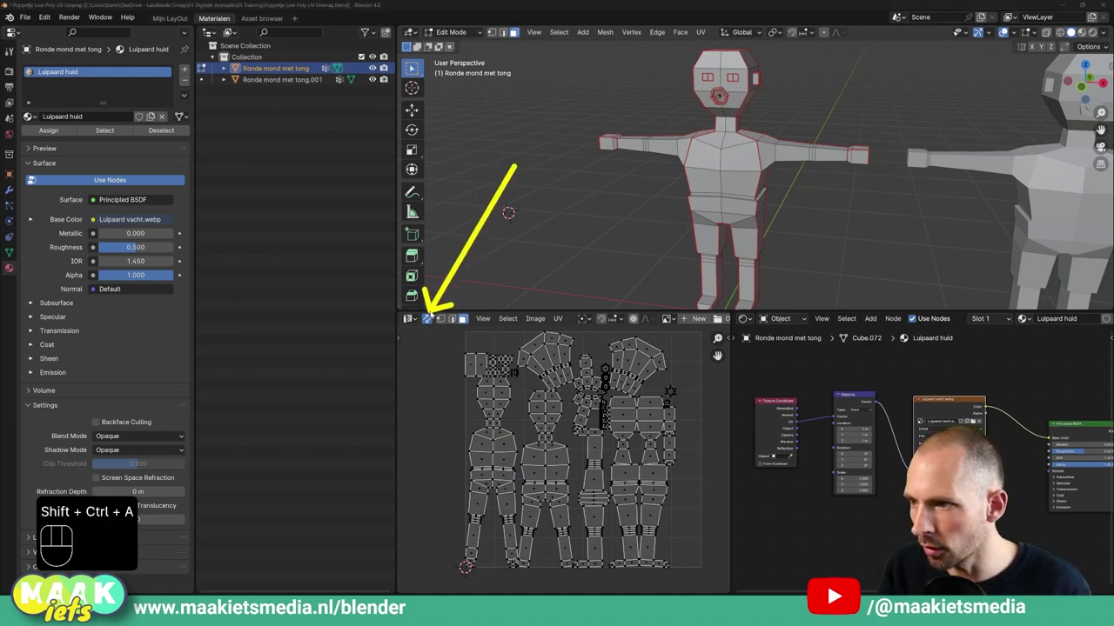
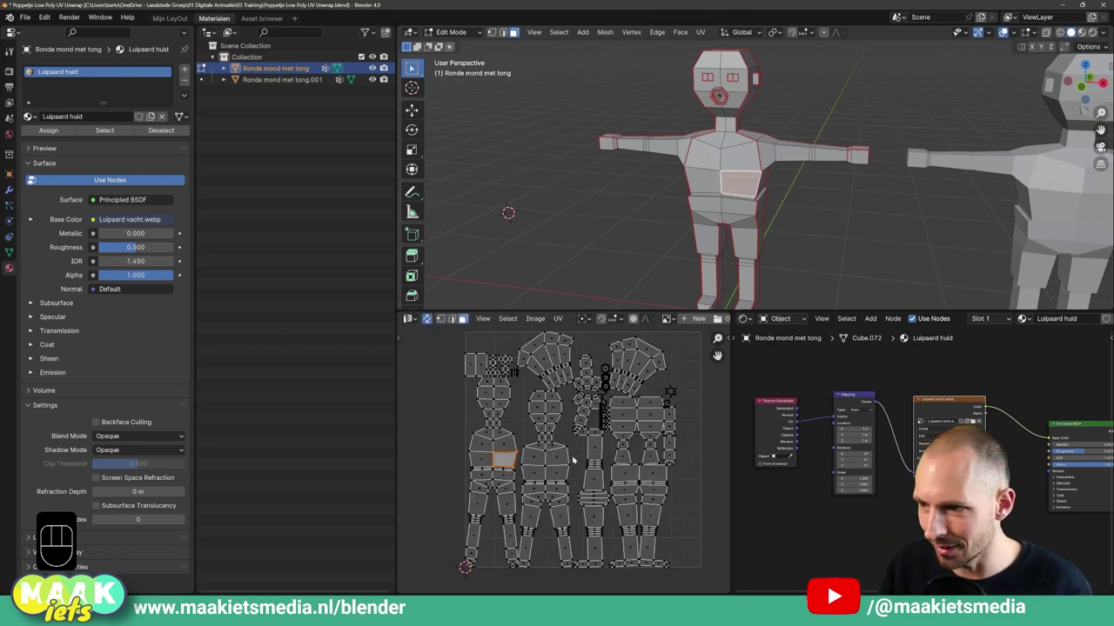
# Select the first doll's UV island, test scaling it, and nudge it to a new spot.
pyautogui.press('l')
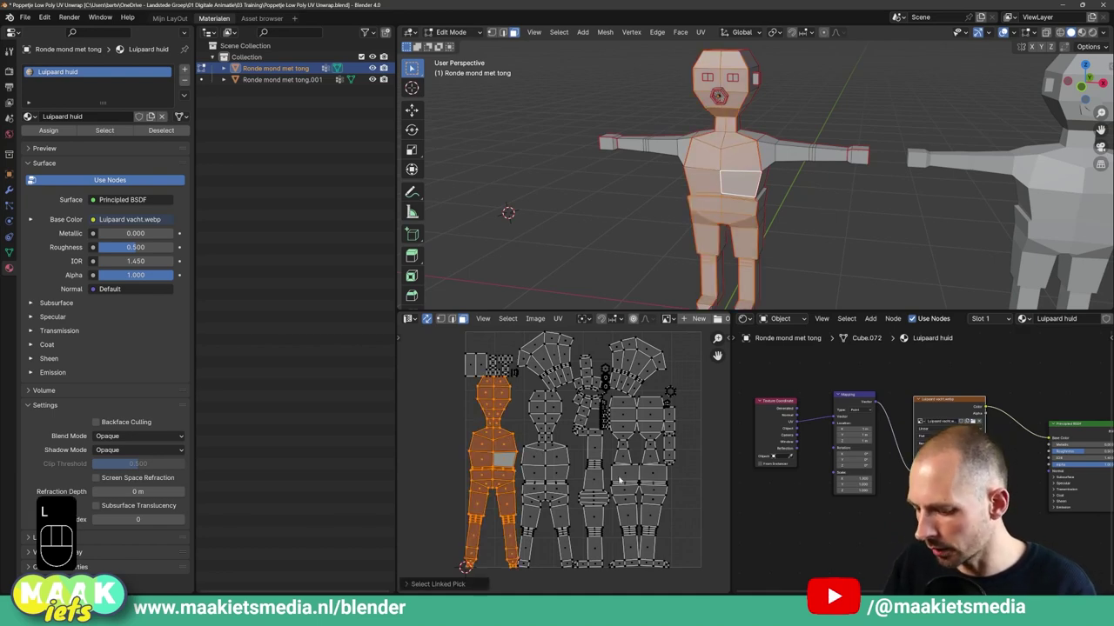
pyautogui.press('s')
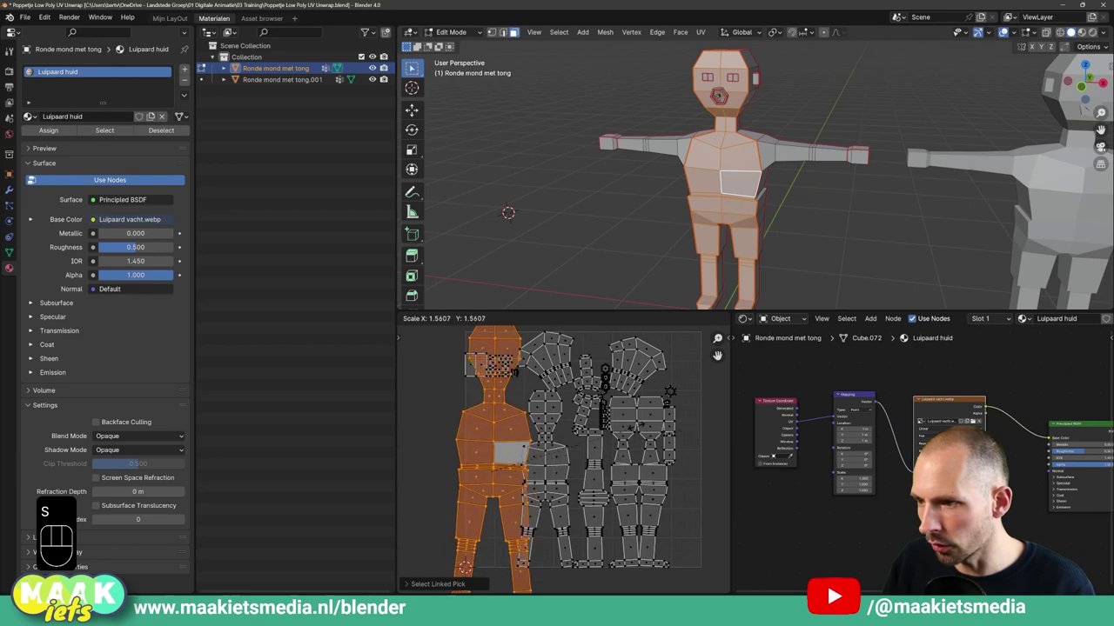
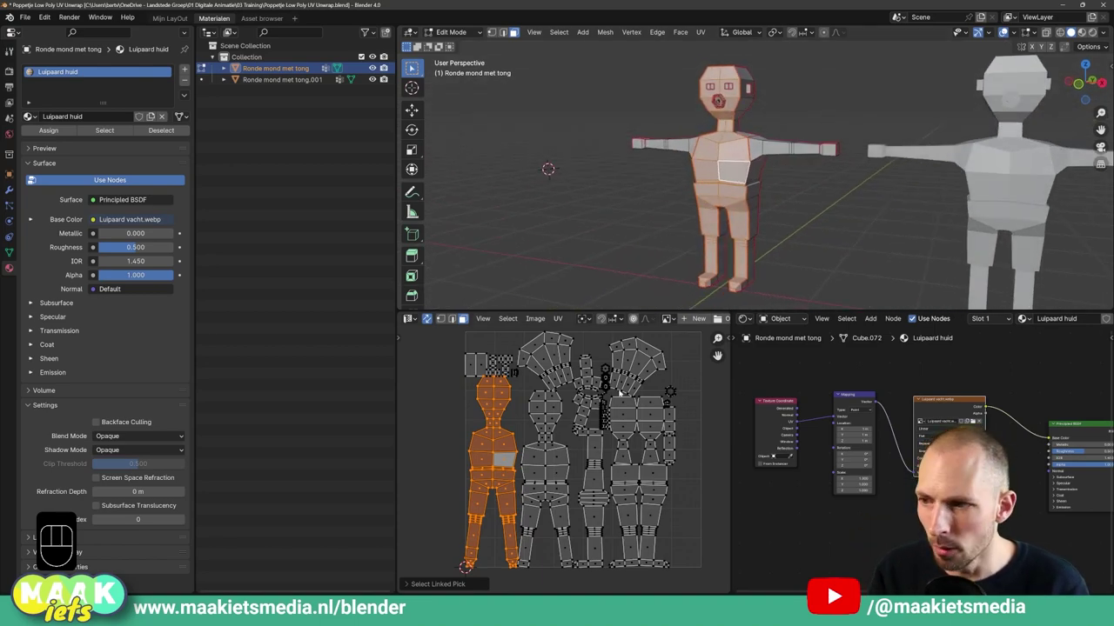
pyautogui.press('g')
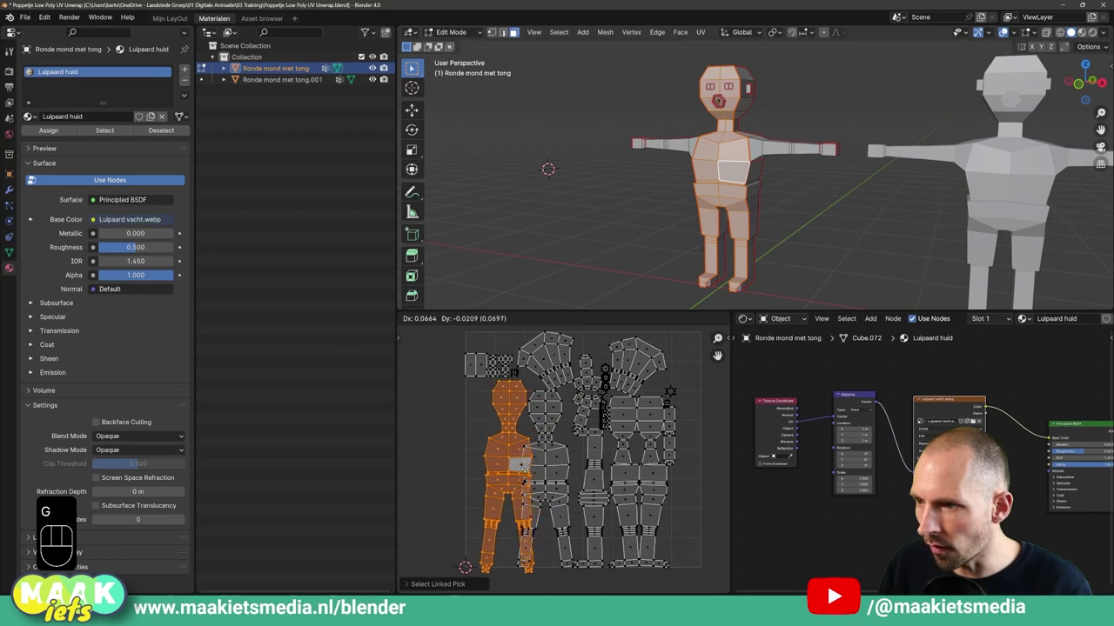
pyautogui.click(517, 465)
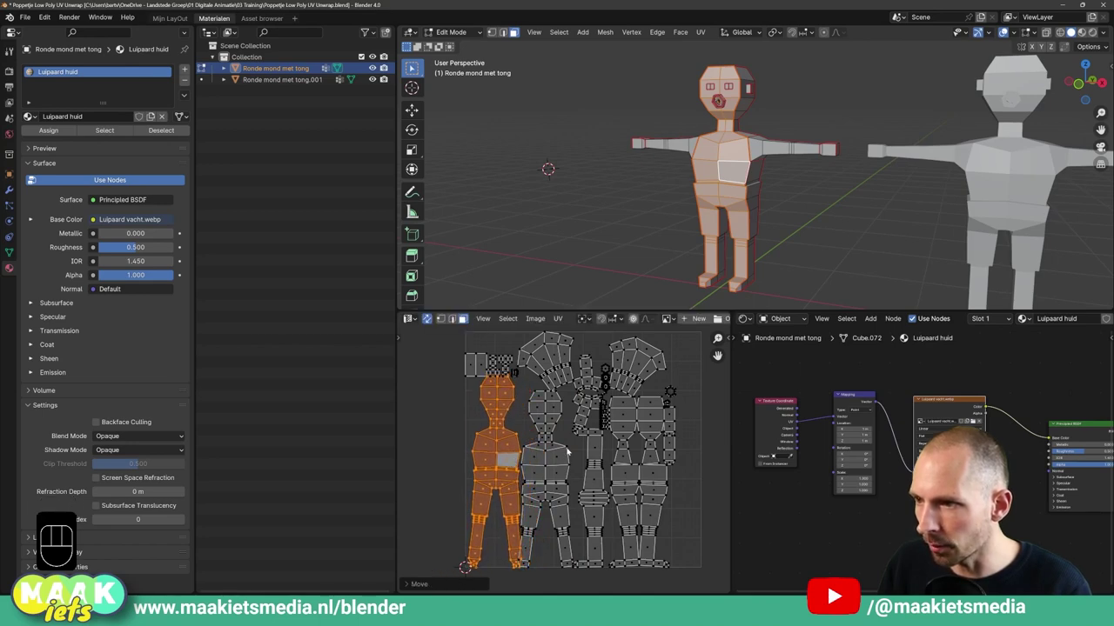
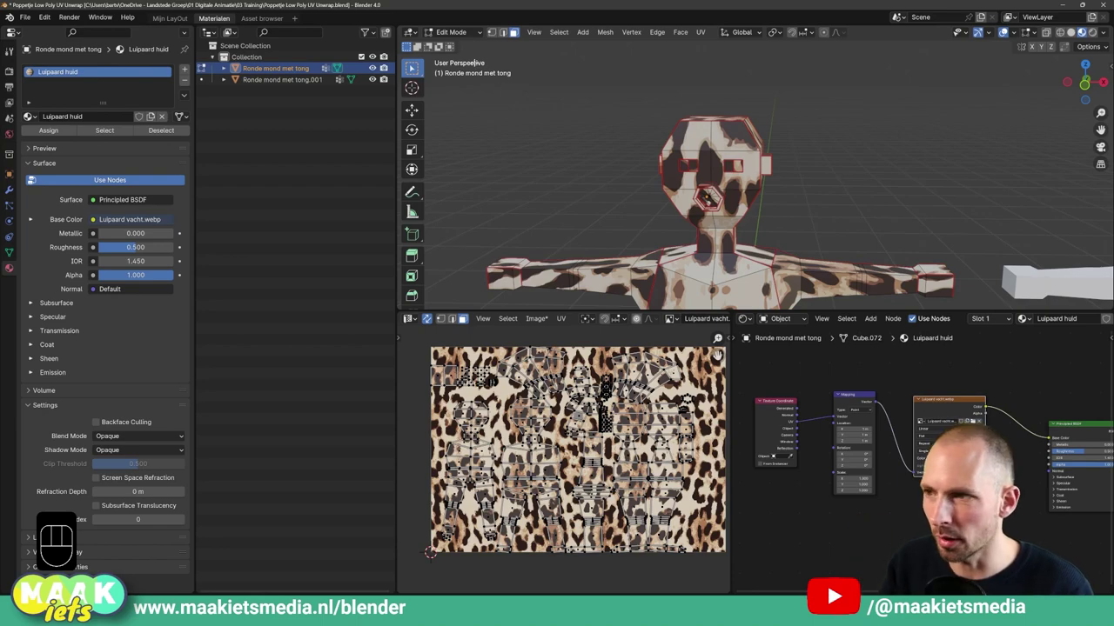
# Resize the left lower editor showing the leopard fur image in paint mode.
pyautogui.moveTo(413, 317); pyautogui.dragTo(440, 361)
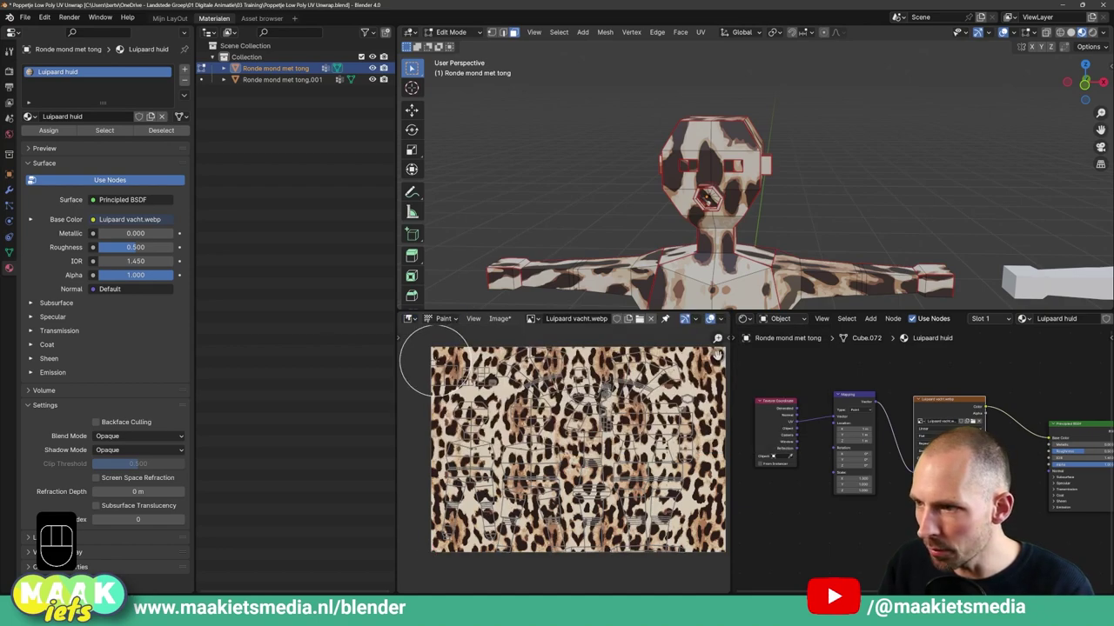
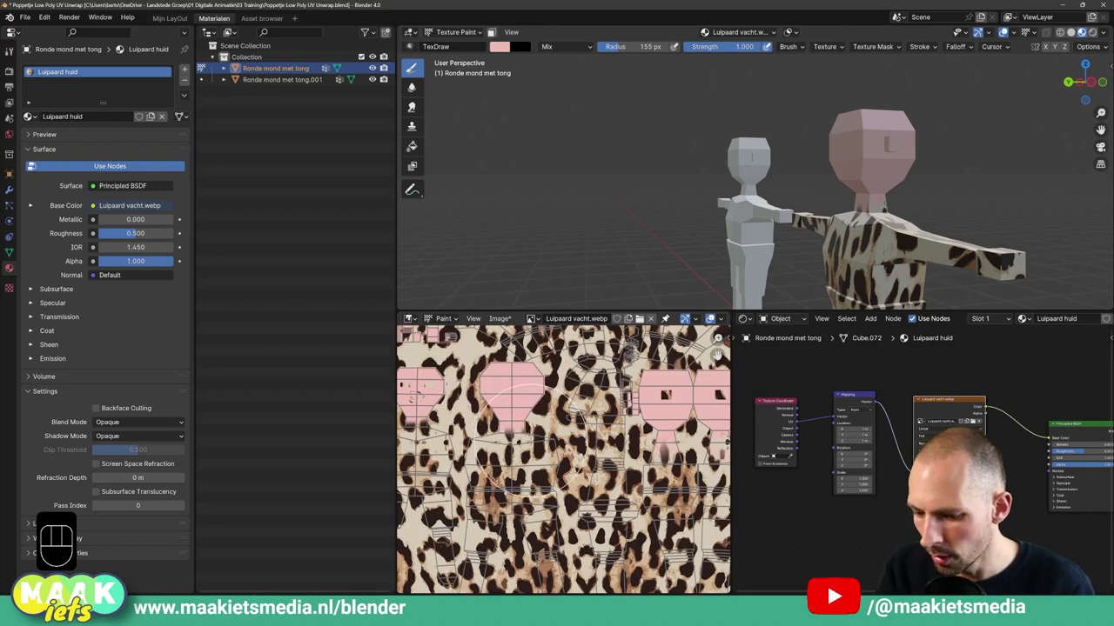
pyautogui.press('ctrl+shift+a')
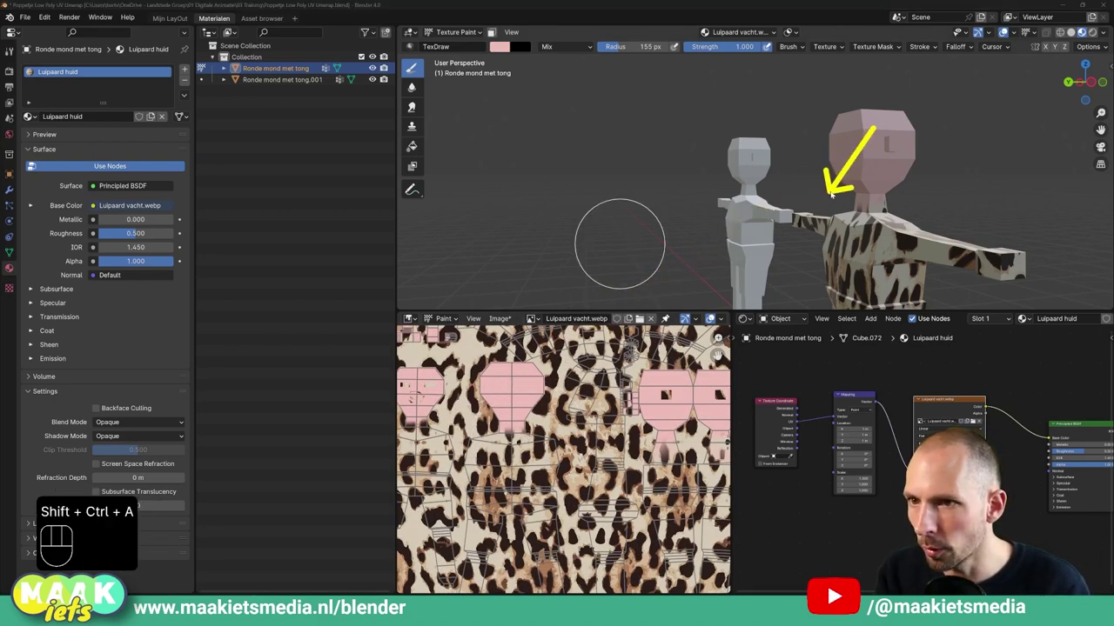
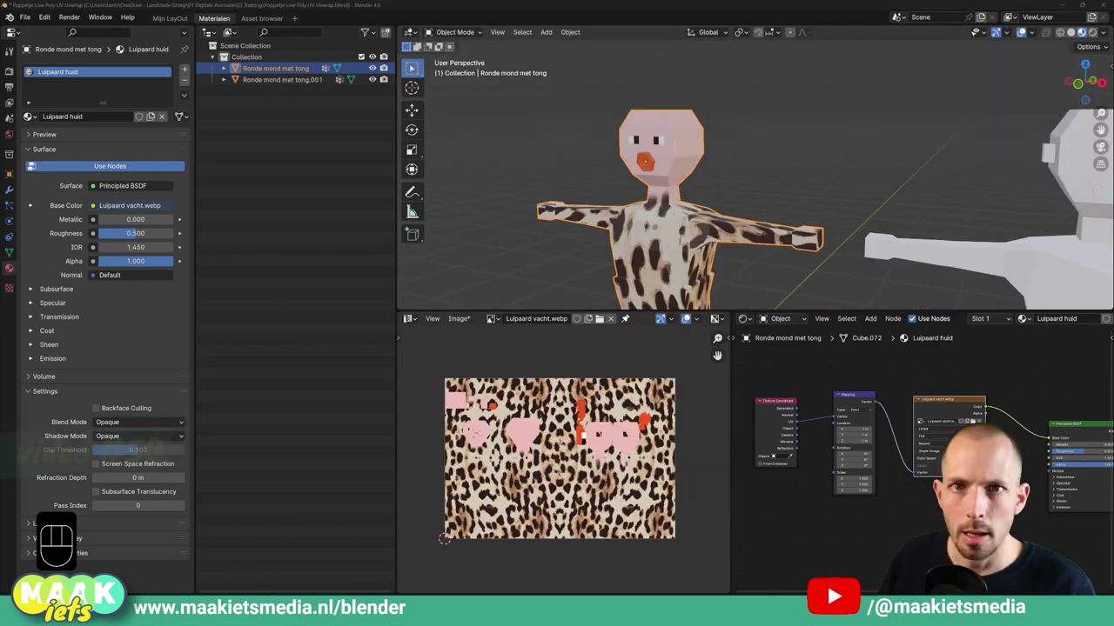
# Orbit around the leopard doll to inspect its painted pink face and mouth.
pyautogui.moveTo(716, 166); pyautogui.dragTo(691, 156)
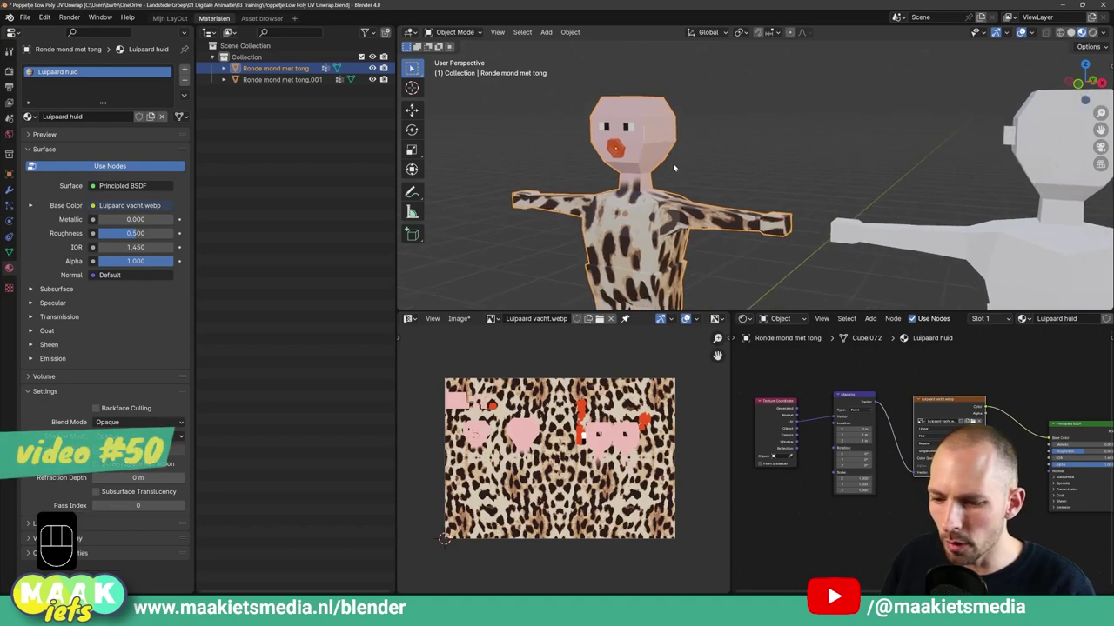
pyautogui.moveTo(691, 178); pyautogui.dragTo(720, 178)
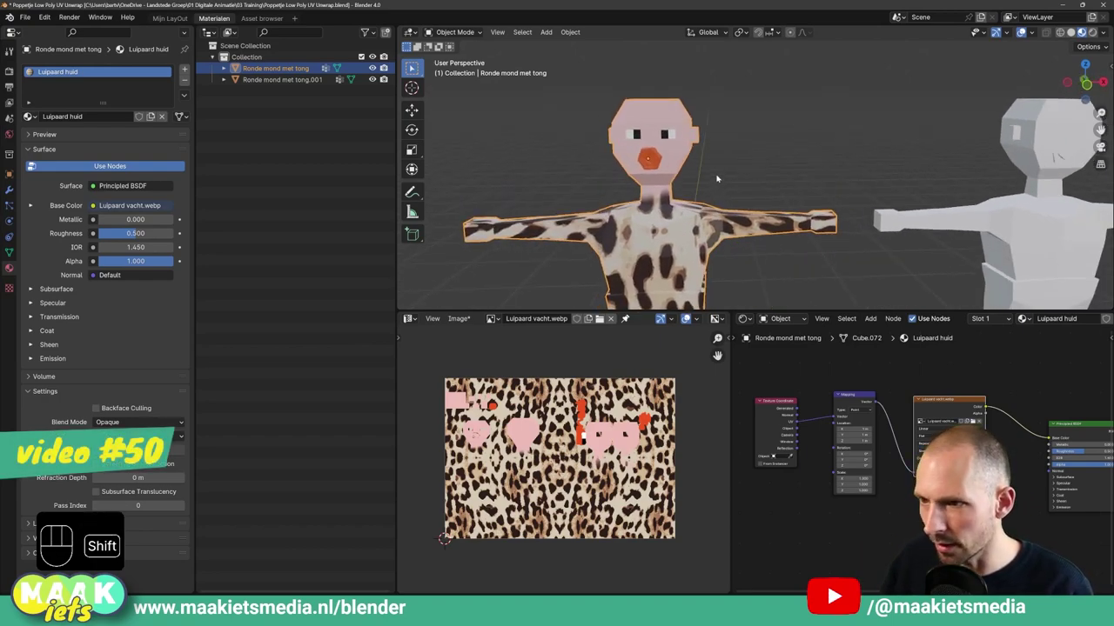
pyautogui.middleClick(725, 171)
pyautogui.middleClick(727, 153)
pyautogui.moveTo(740, 157); pyautogui.dragTo(782, 155)
pyautogui.click(776, 158)
pyautogui.moveTo(761, 167); pyautogui.dragTo(709, 162)
pyautogui.moveTo(709, 162); pyautogui.dragTo(705, 173)
pyautogui.click(73, 457)
pyautogui.middleClick(72, 457)
pyautogui.click(72, 457)
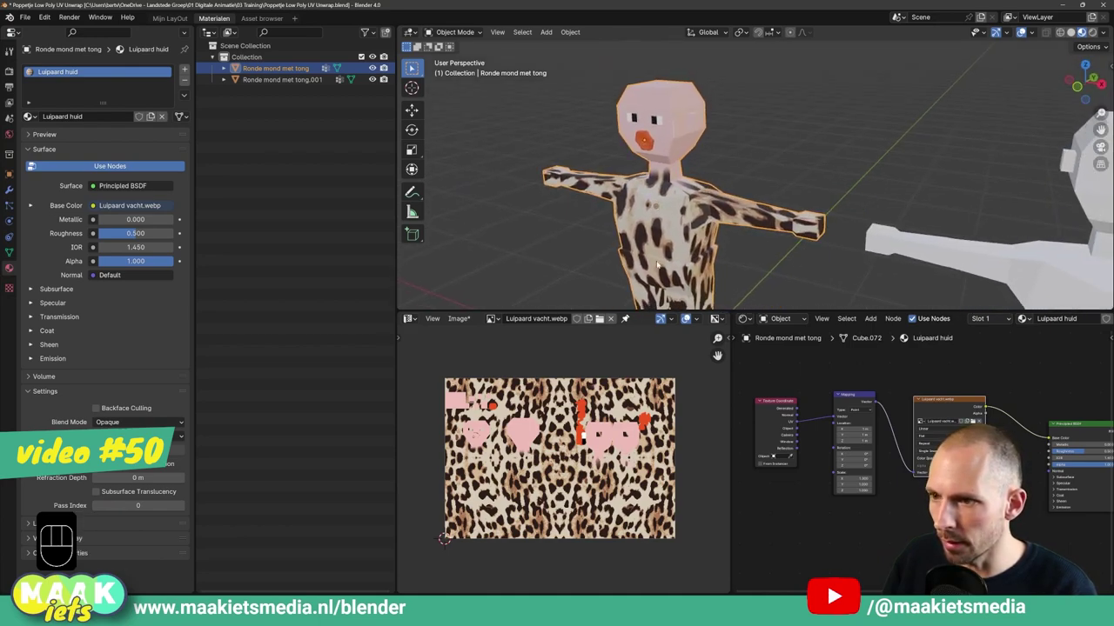
# Tab into edit mode on the doll and back to object mode to check it.
pyautogui.press('Tab')
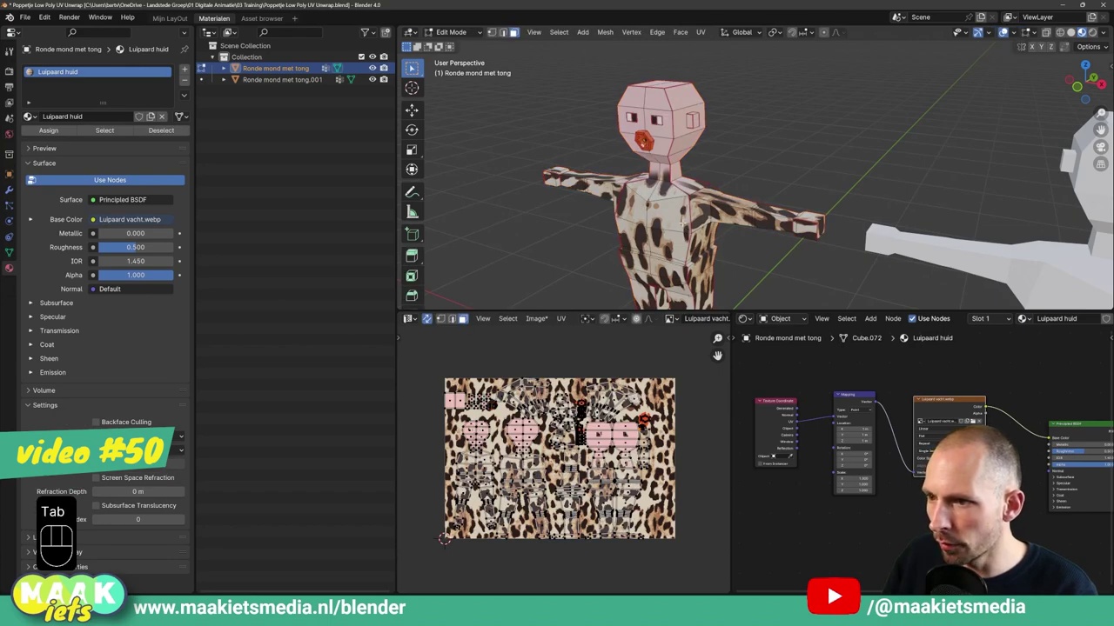
pyautogui.press('Tab')
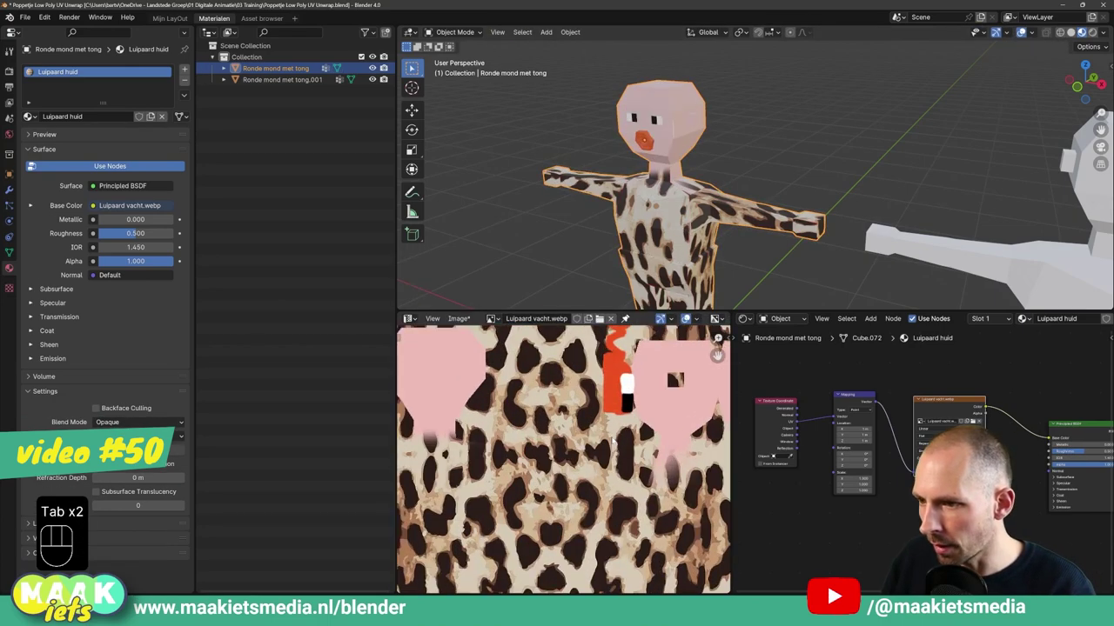
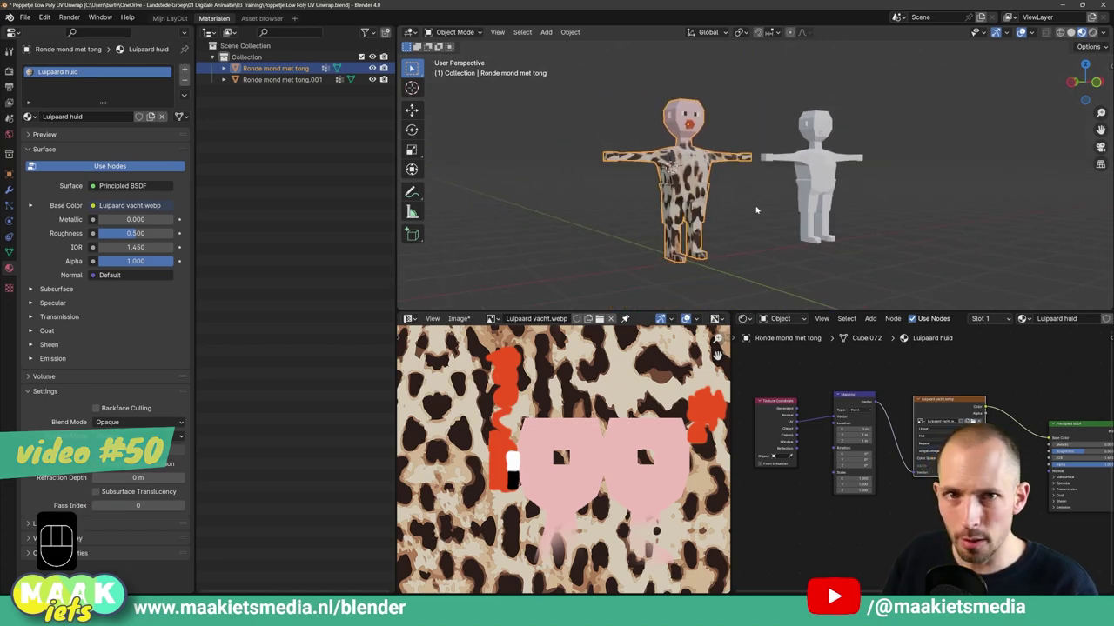
# Pan the viewport toward the second doll.
pyautogui.middleClick(745, 213)
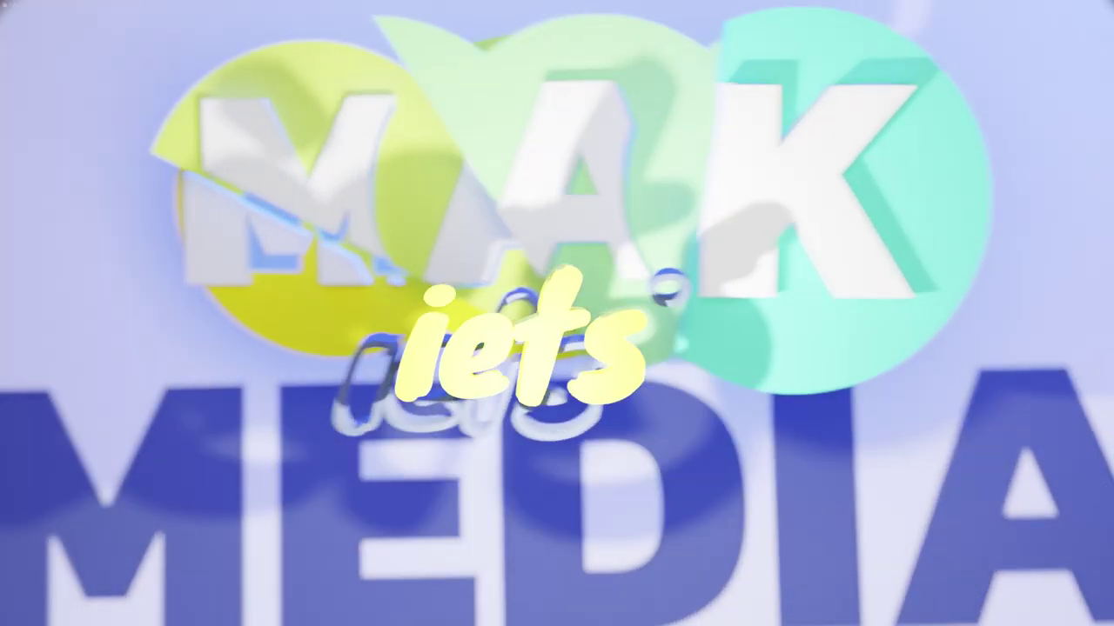
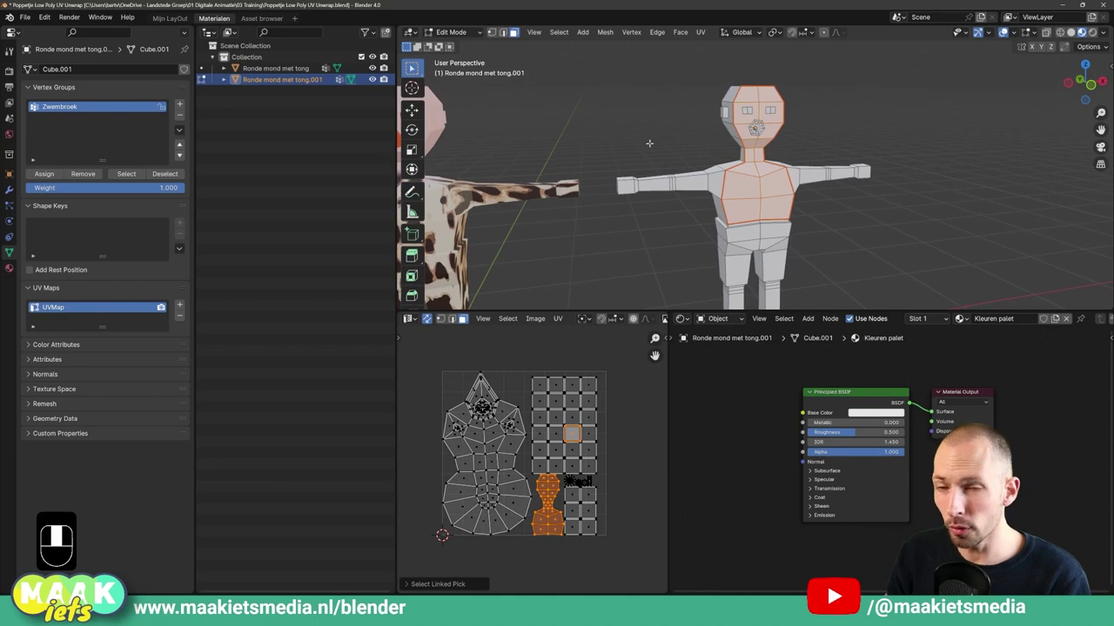
# Select the whole second doll mesh, unwrap with Smart UV Project and frame the packed islands.
pyautogui.press('a')
pyautogui.press('u')
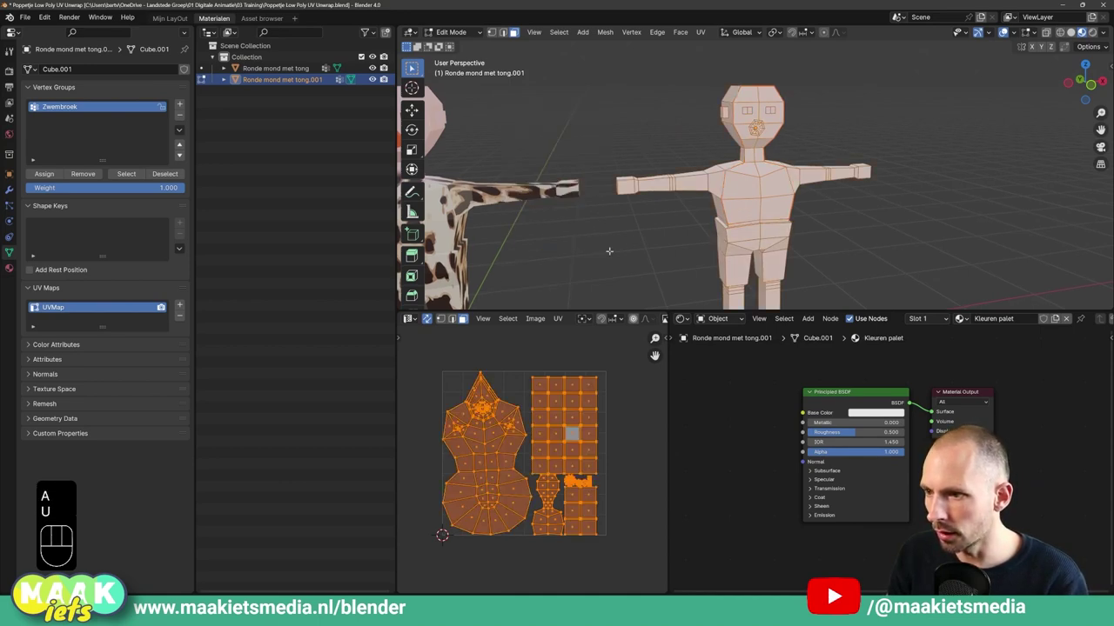
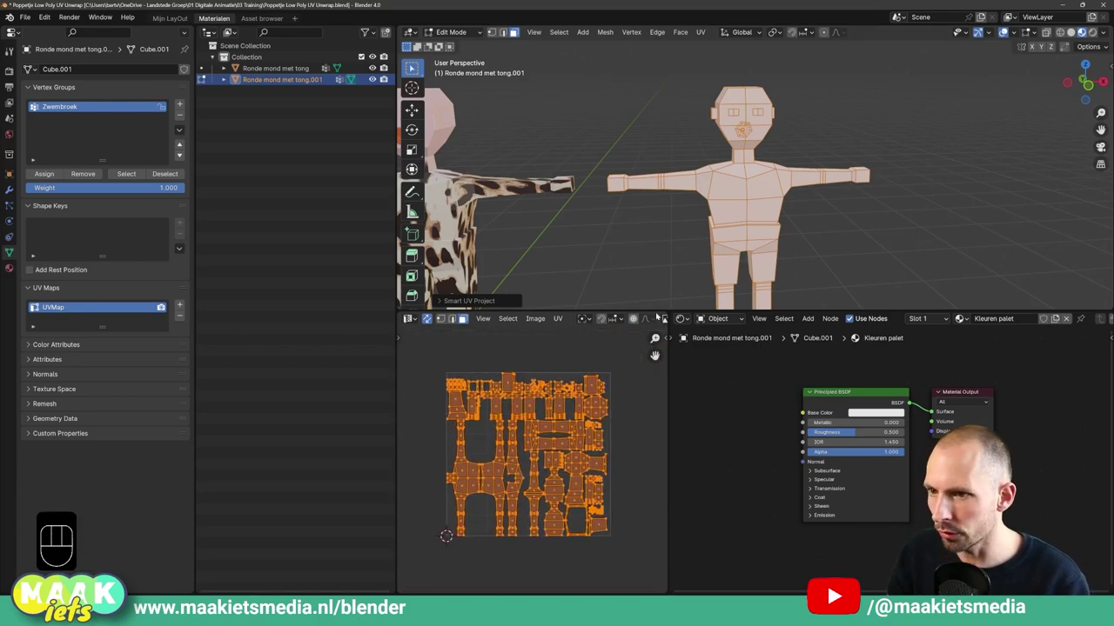
pyautogui.press('ctrl+shift+a')
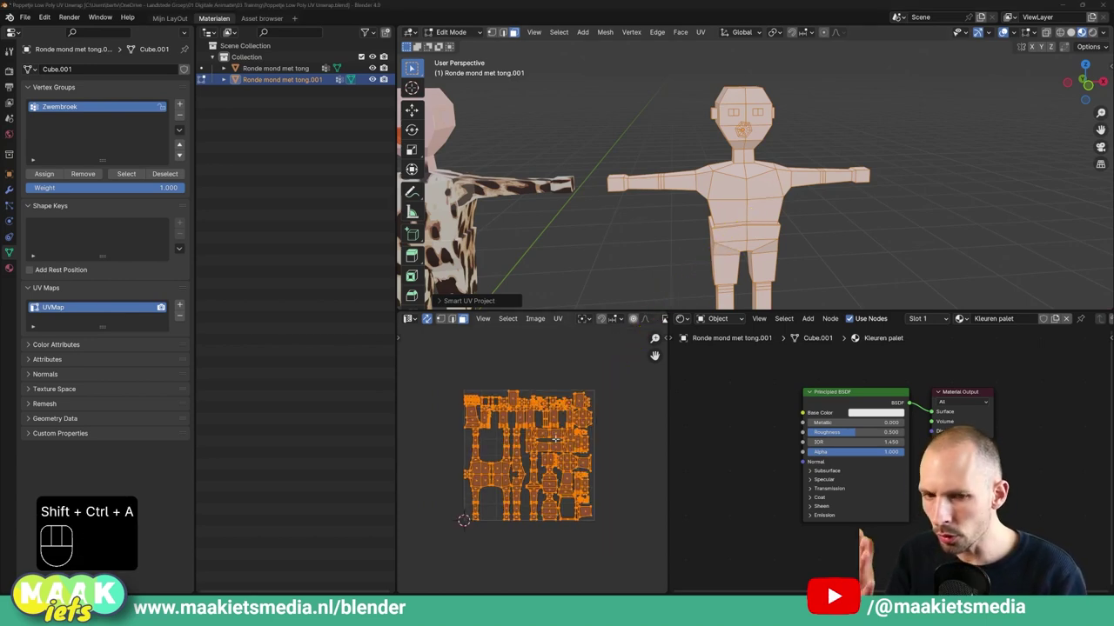
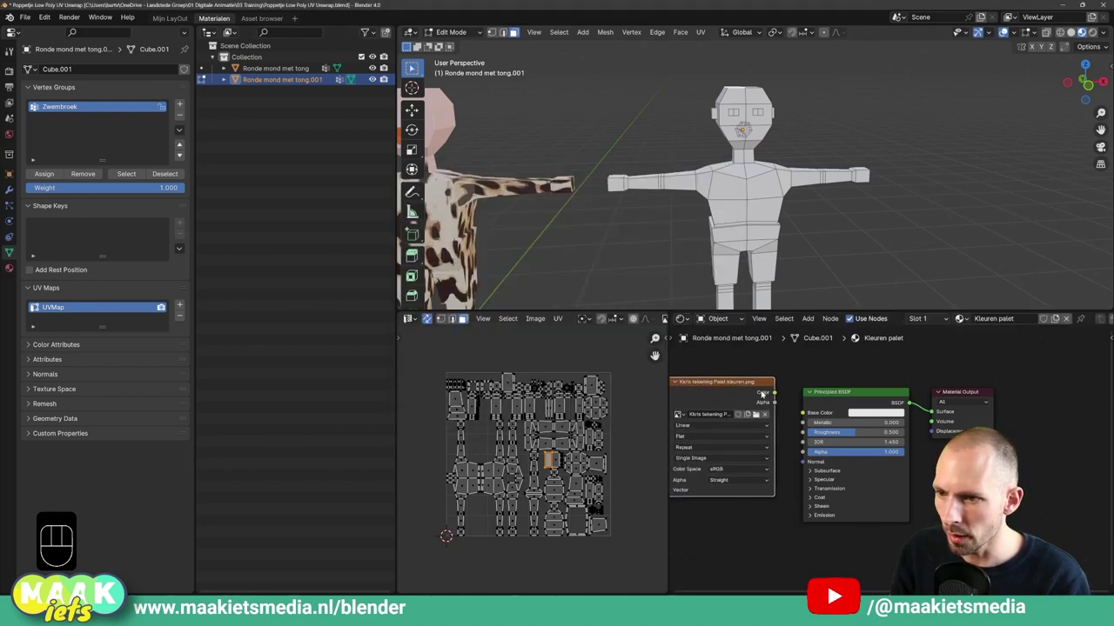
# Feed the palette image colour into the material and shrink all the doll's UVs onto the light cyan swatch.
pyautogui.moveTo(779, 392); pyautogui.dragTo(805, 412)
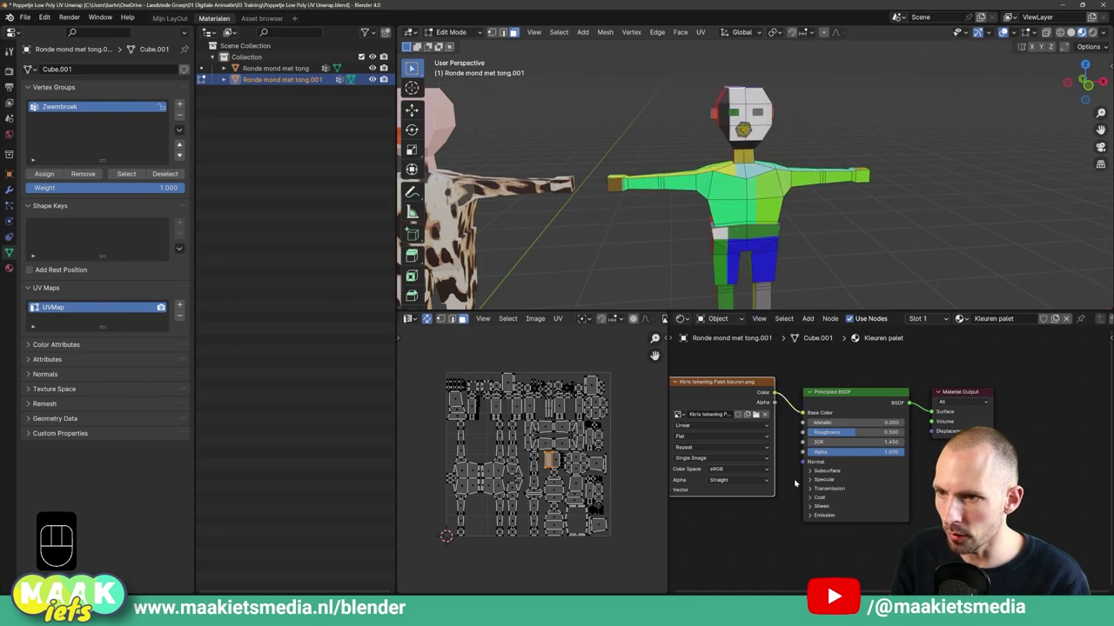
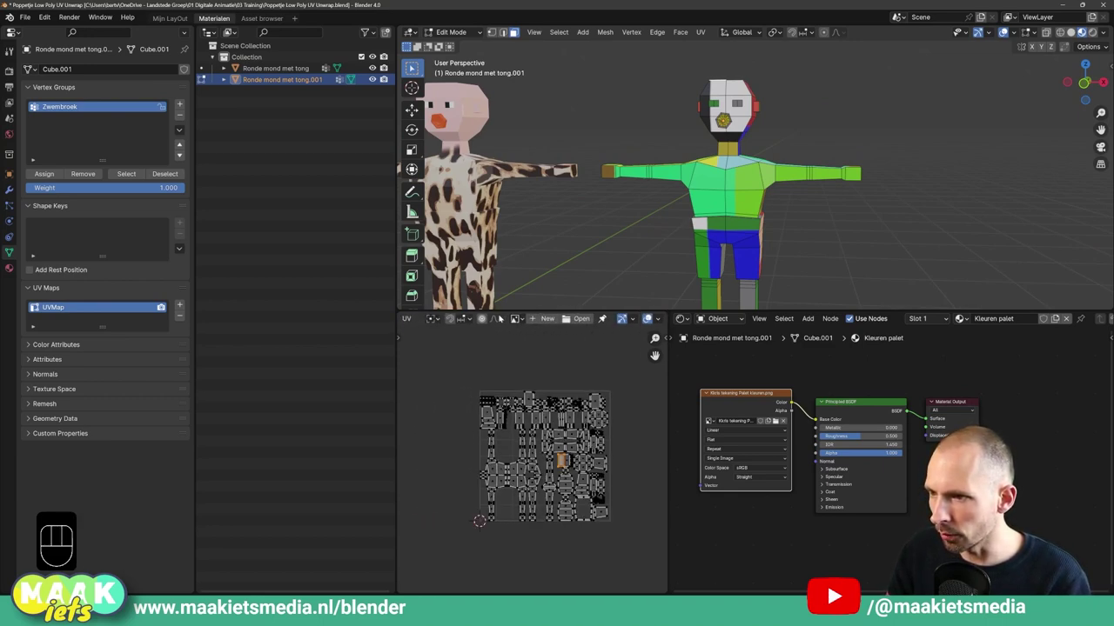
pyautogui.click(571, 317)
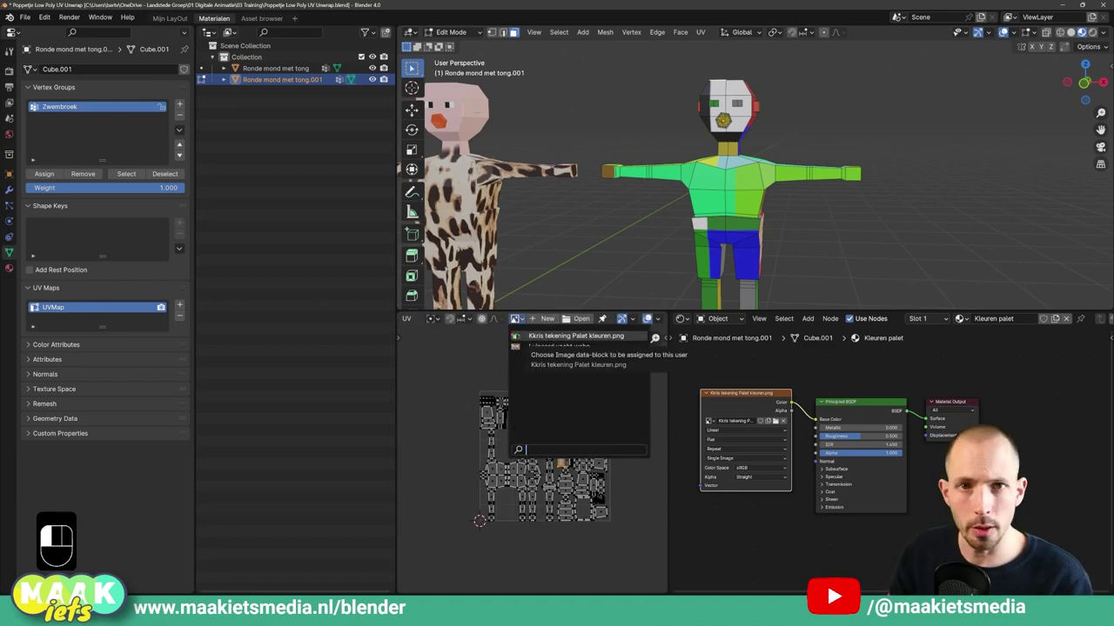
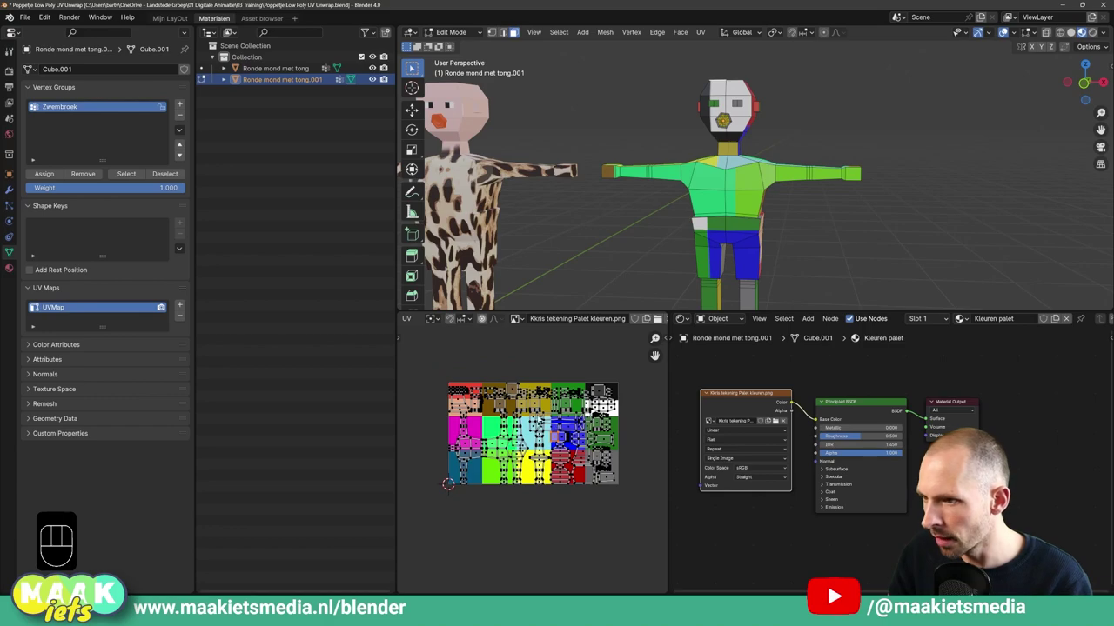
pyautogui.press('a')
pyautogui.press('a')
pyautogui.press('s')
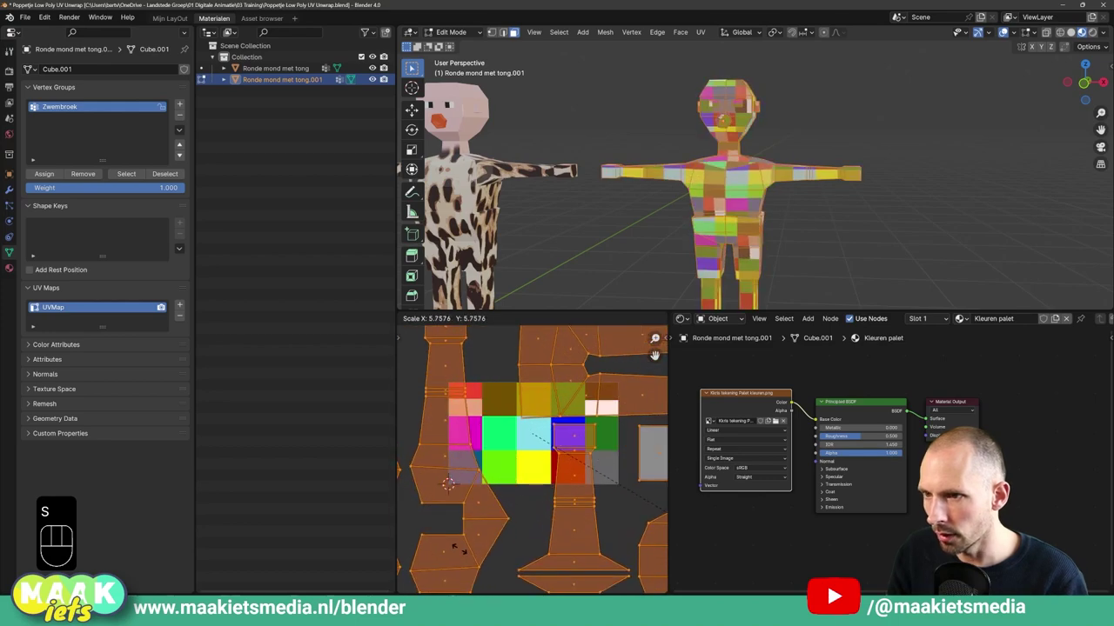
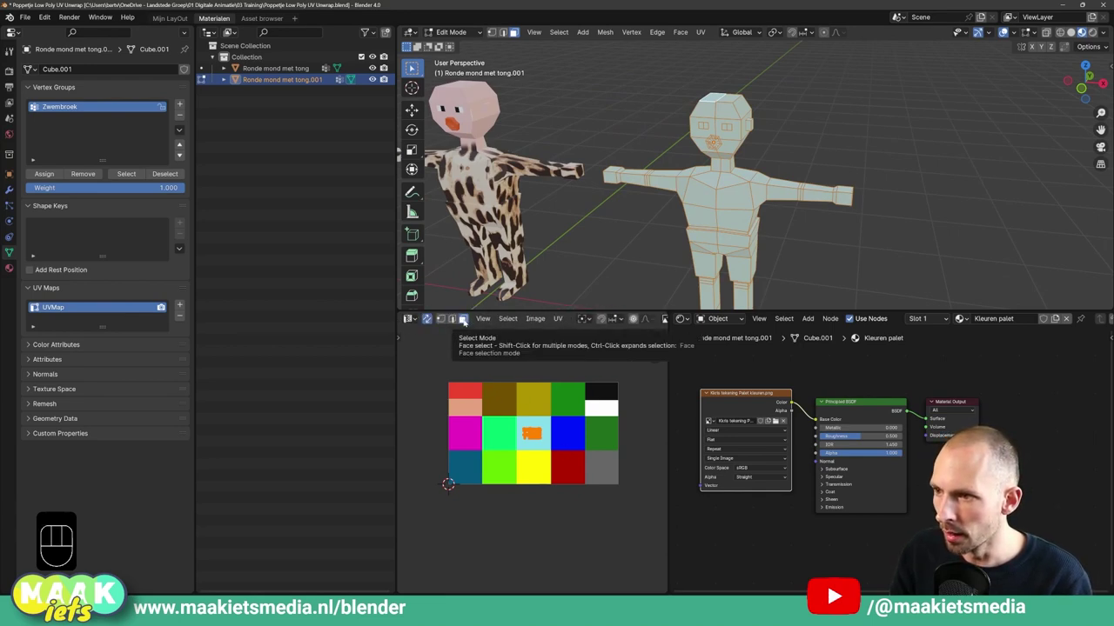
# Move the body UVs onto skin tone, the pupils onto black and the eye squares onto a pale swatch.
pyautogui.press('g')
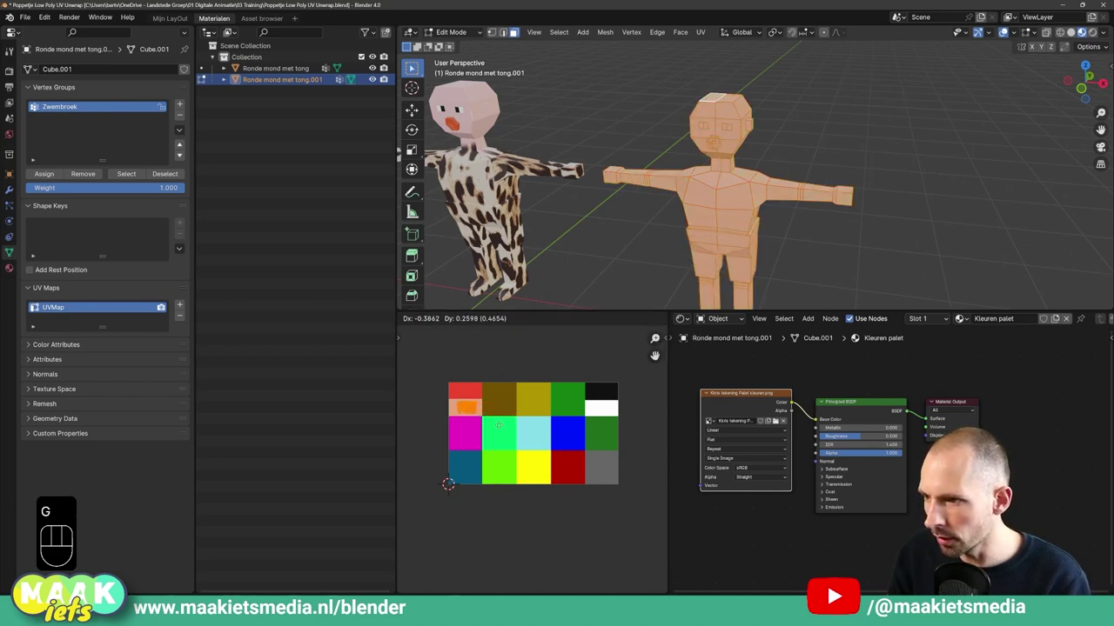
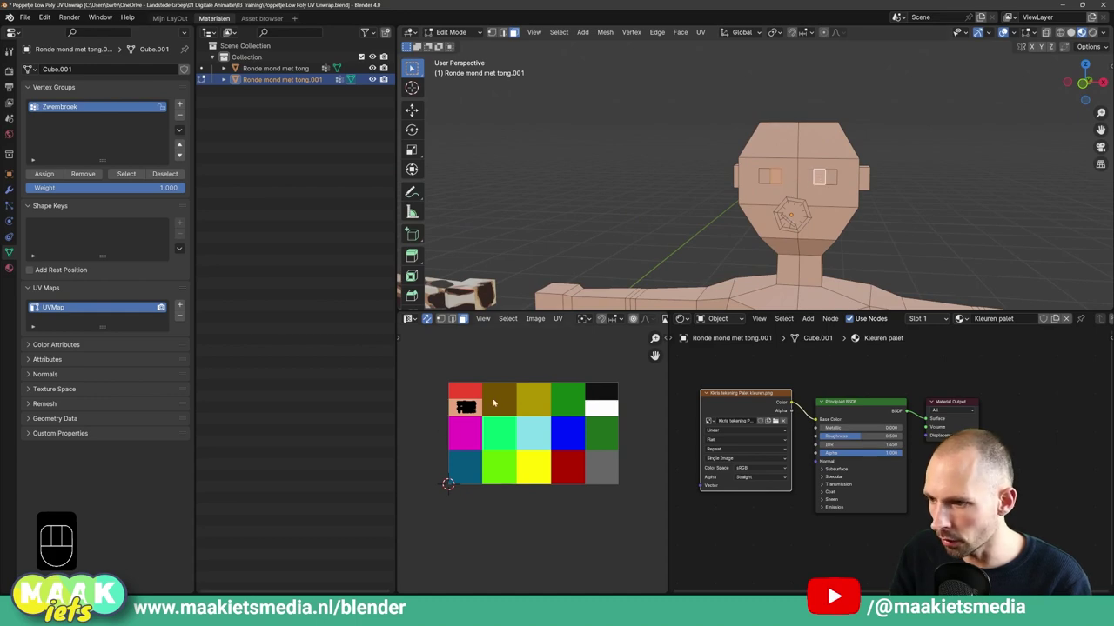
pyautogui.press('g')
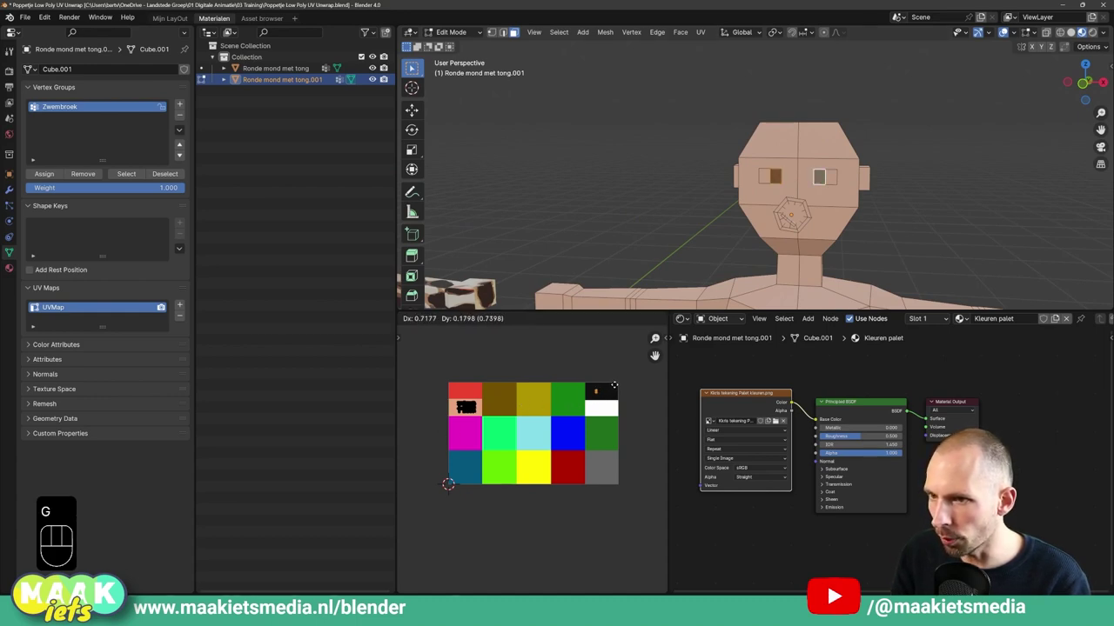
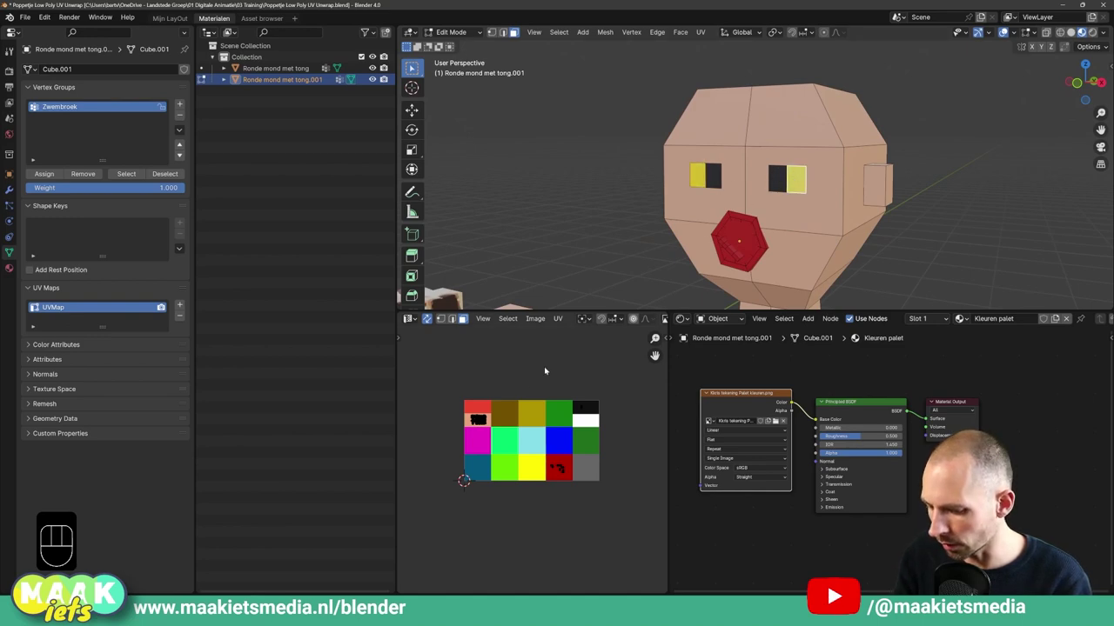
pyautogui.press('g')
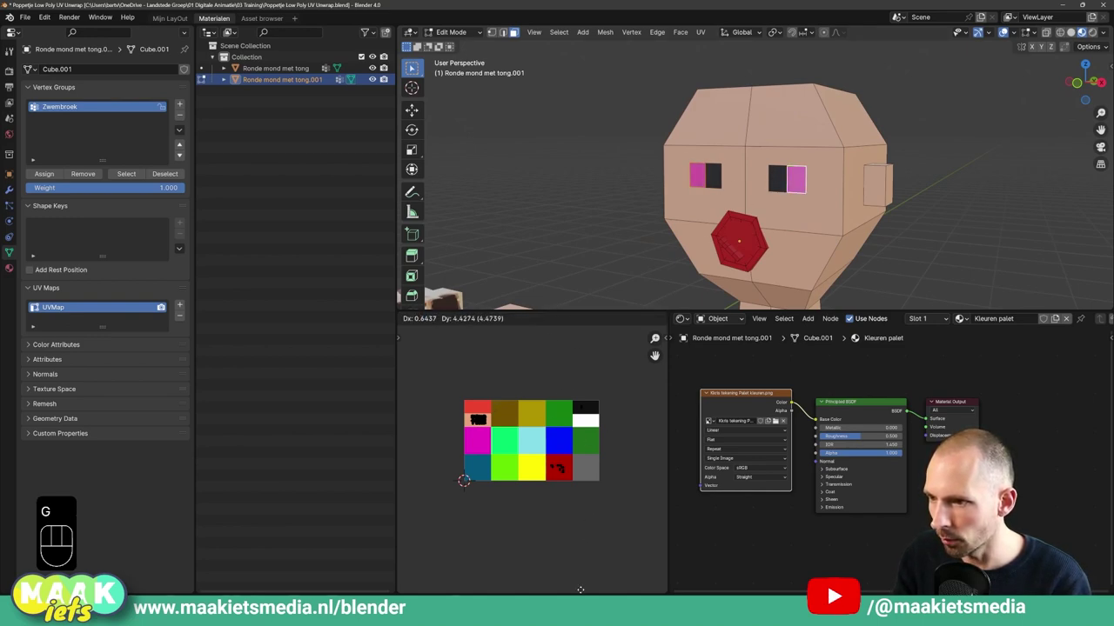
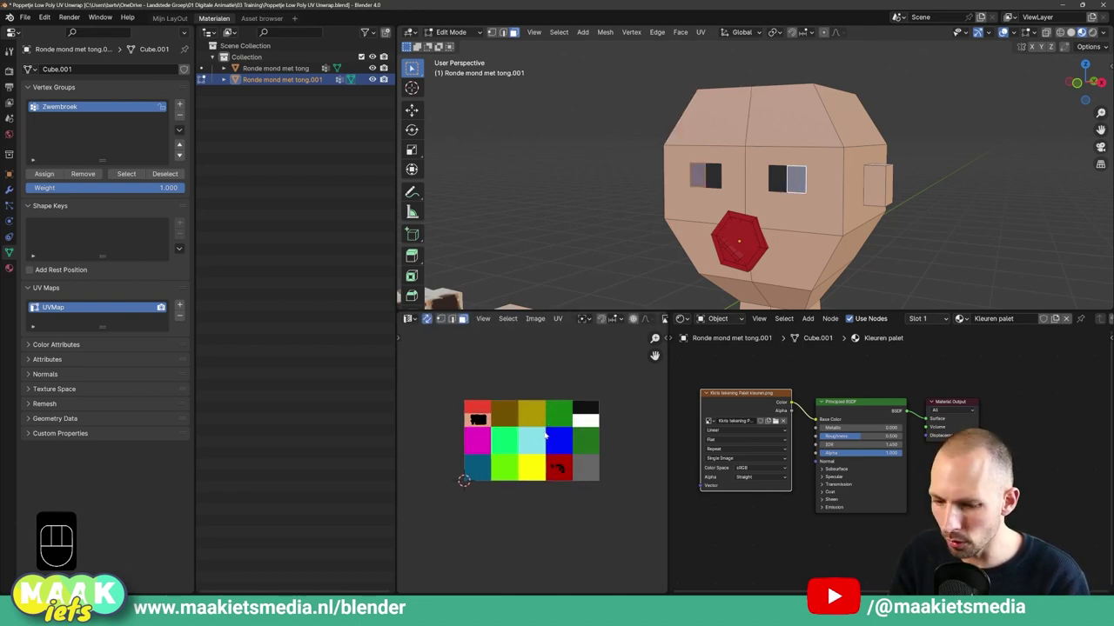
# Frame the doll in the viewport to check the blue trunks, red mouth and eyes.
pyautogui.press('KP_Decimal')
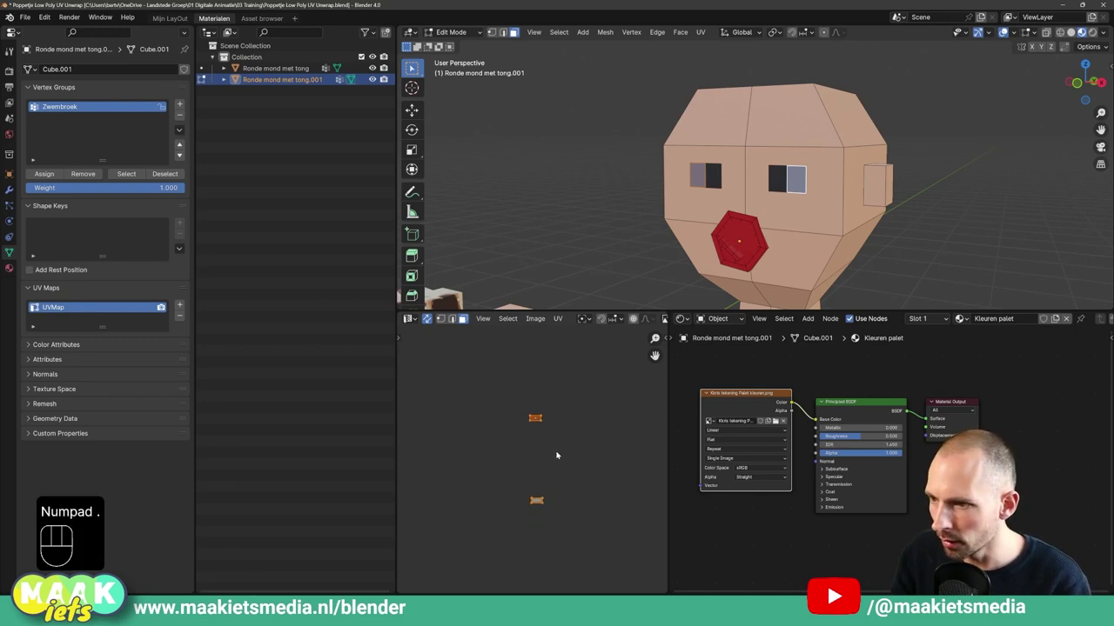
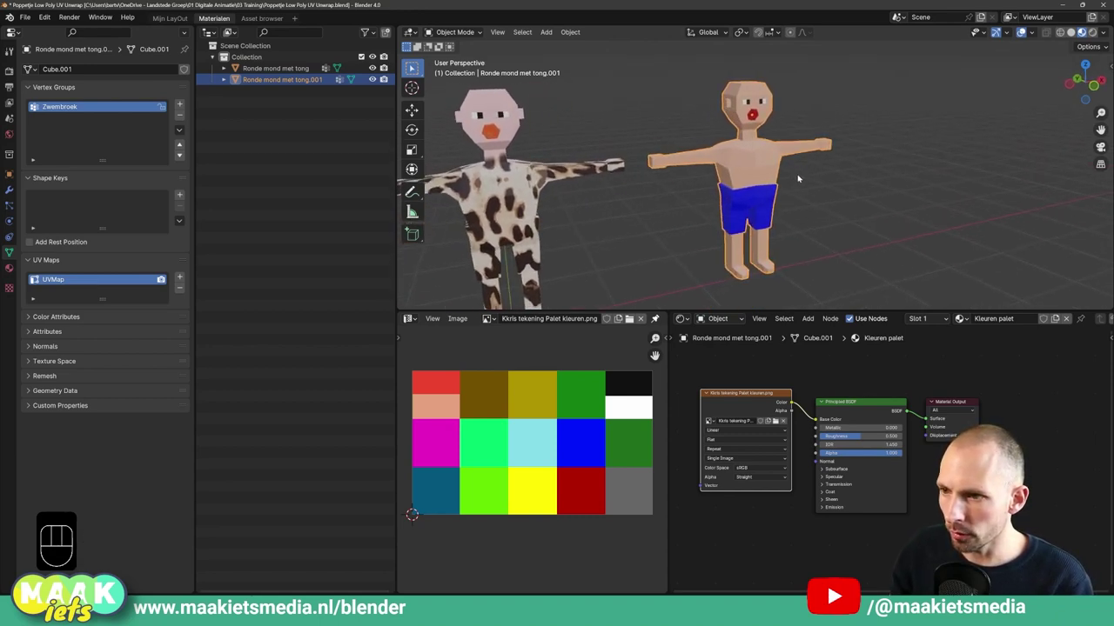
pyautogui.press('u')
pyautogui.press('u')
pyautogui.press('Tab')
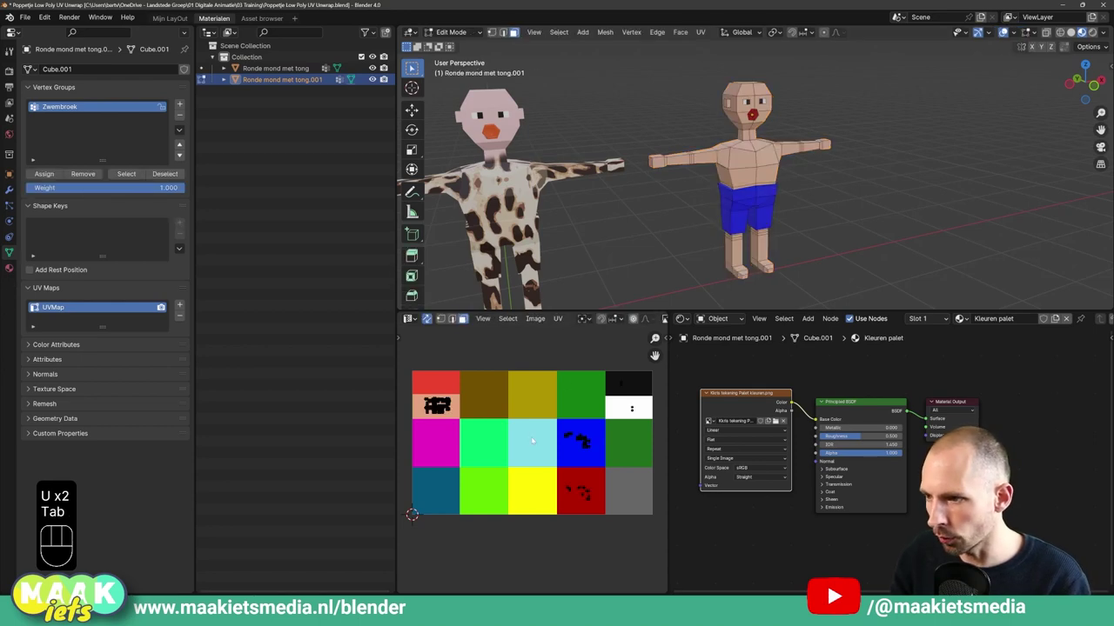
pyautogui.press('Tab')
pyautogui.middleClick(772, 202)
pyautogui.moveTo(811, 214); pyautogui.dragTo(769, 193)
pyautogui.press('ctrl+shift+a')
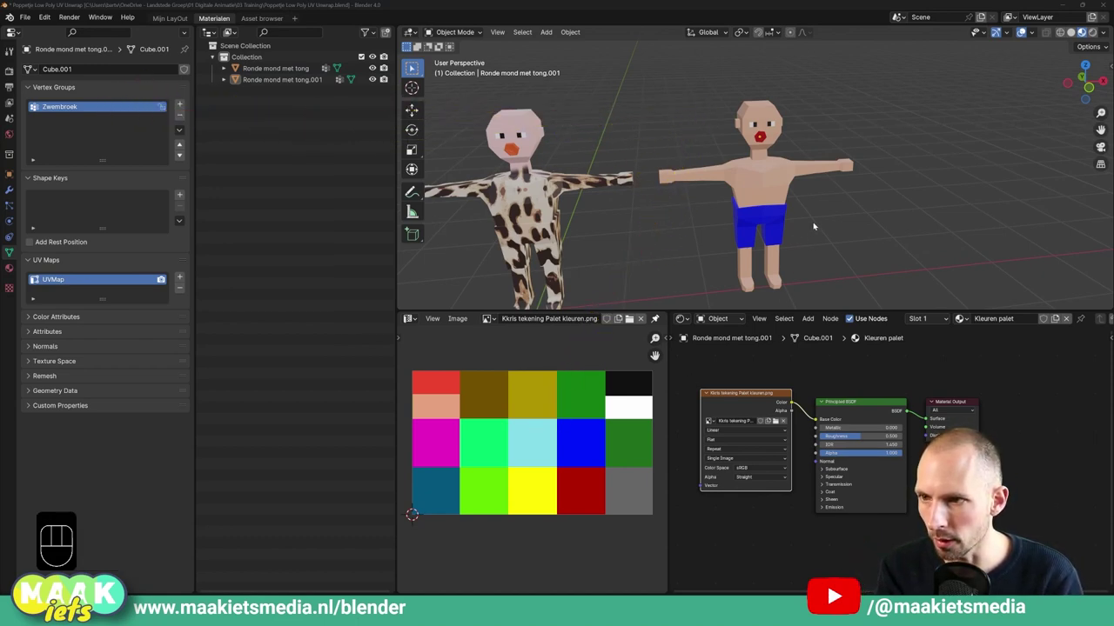
pyautogui.moveTo(783, 225); pyautogui.dragTo(787, 208)
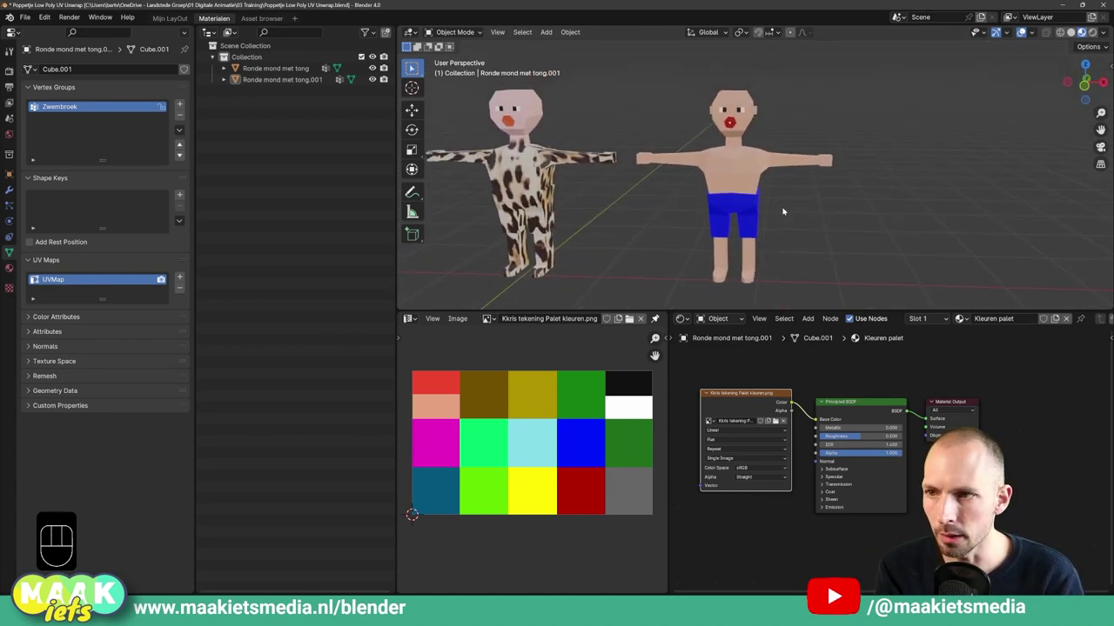
pyautogui.press('g')
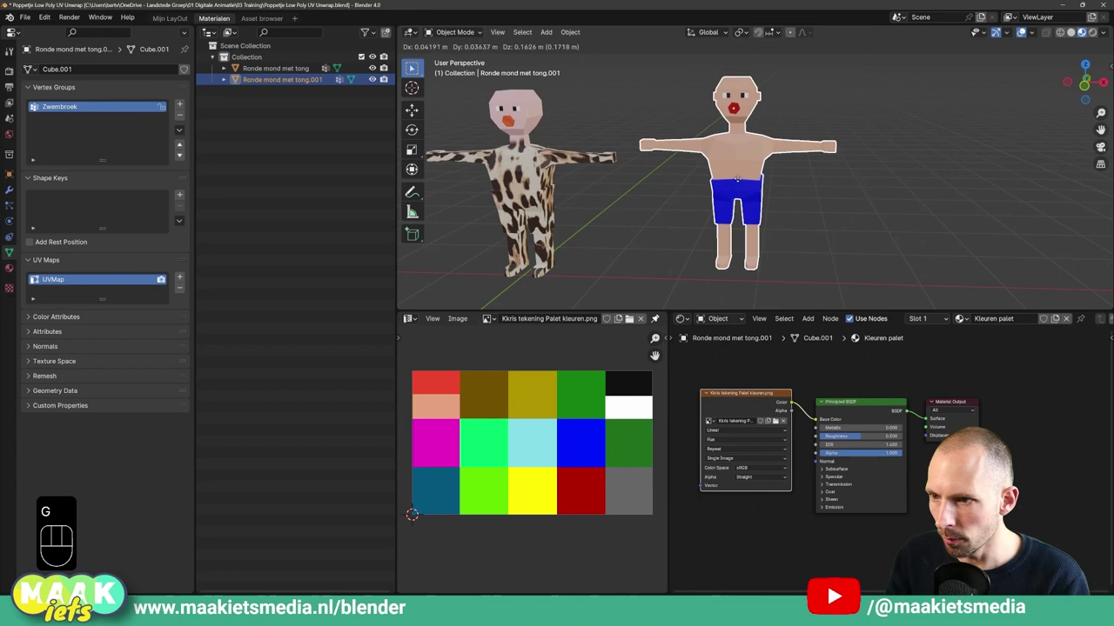
pyautogui.rightClick(742, 181)
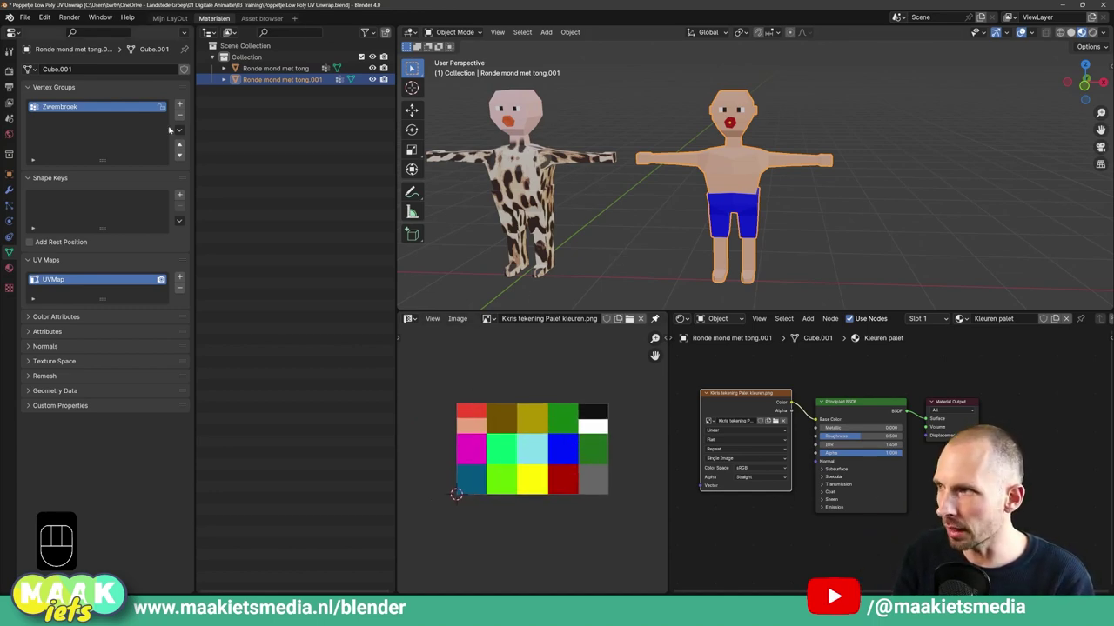
pyautogui.moveTo(51, 18); pyautogui.dragTo(206, 205)
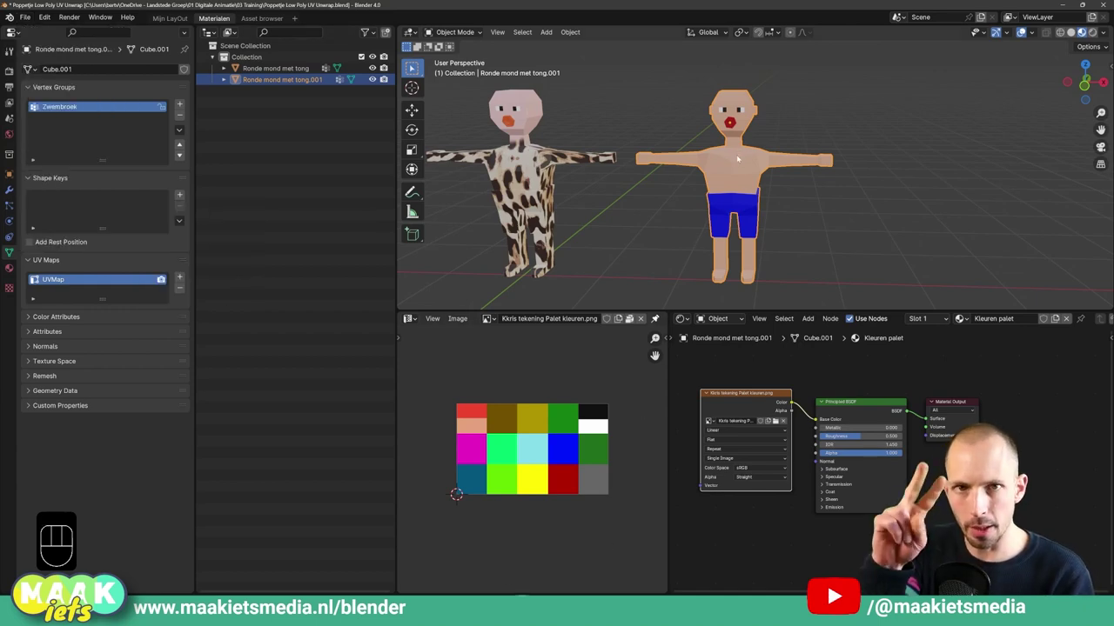
pyautogui.moveTo(974, 512); pyautogui.dragTo(896, 215)
pyautogui.moveTo(789, 226); pyautogui.dragTo(809, 228)
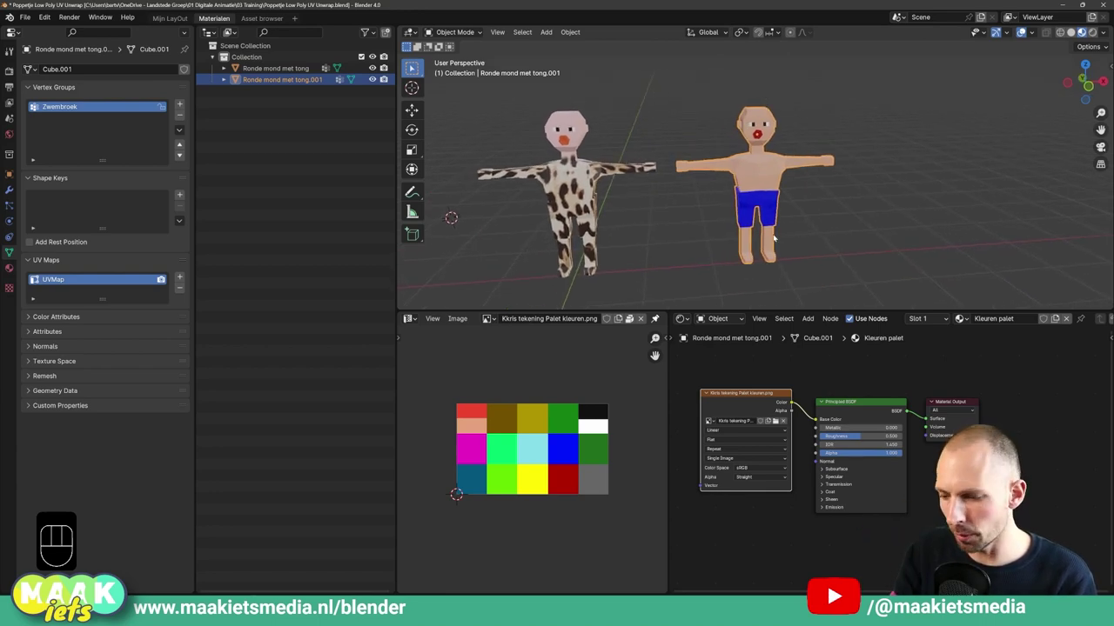
pyautogui.middleClick(744, 238)
pyautogui.moveTo(675, 244); pyautogui.dragTo(754, 228)
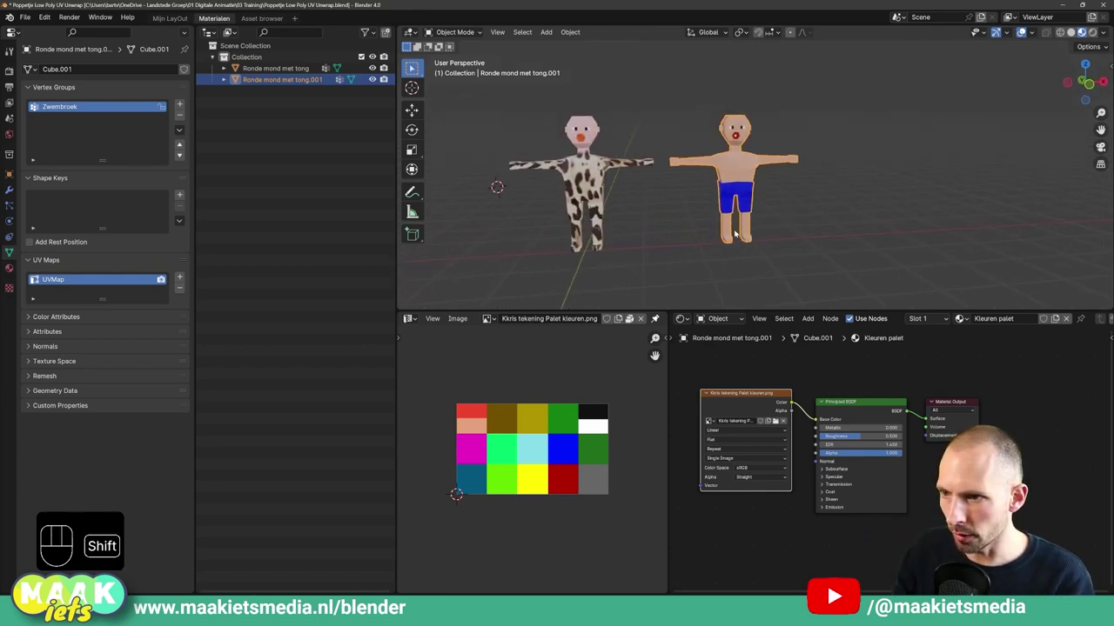
pyautogui.middleClick(771, 231)
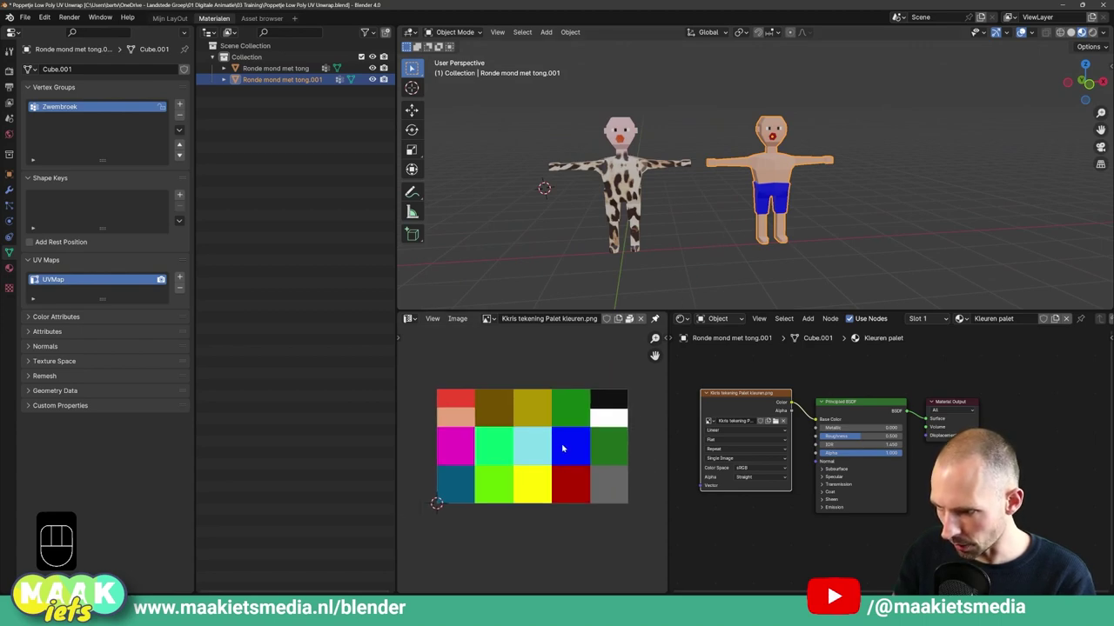